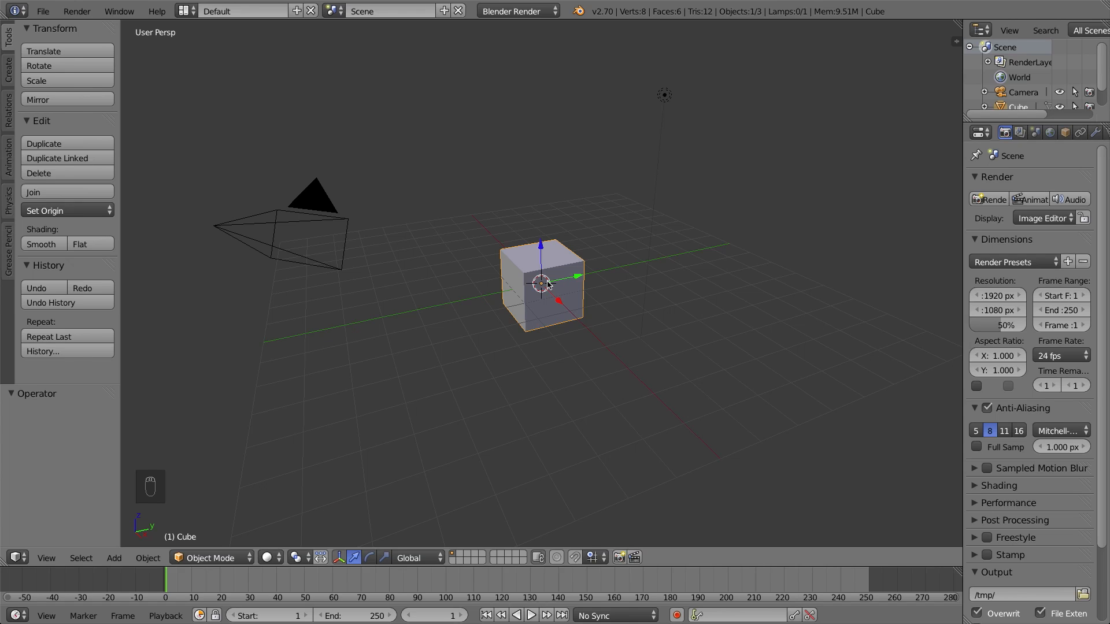
Orbit slightly around the default cube and zoom in closer on it.
drag(548, 282, 548, 284)
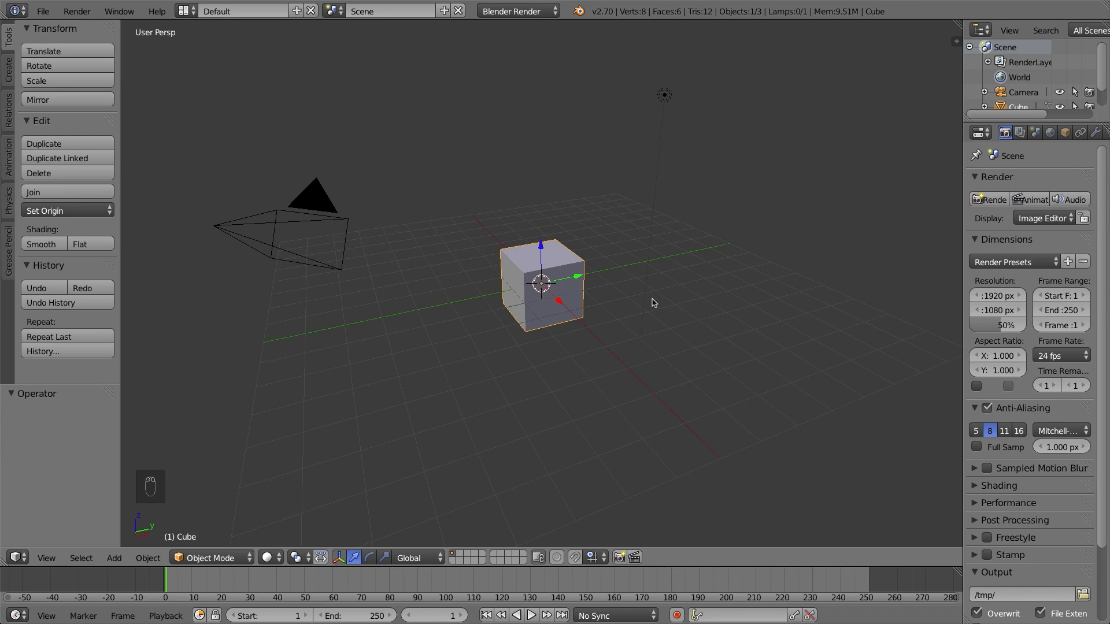
drag(573, 280, 571, 284)
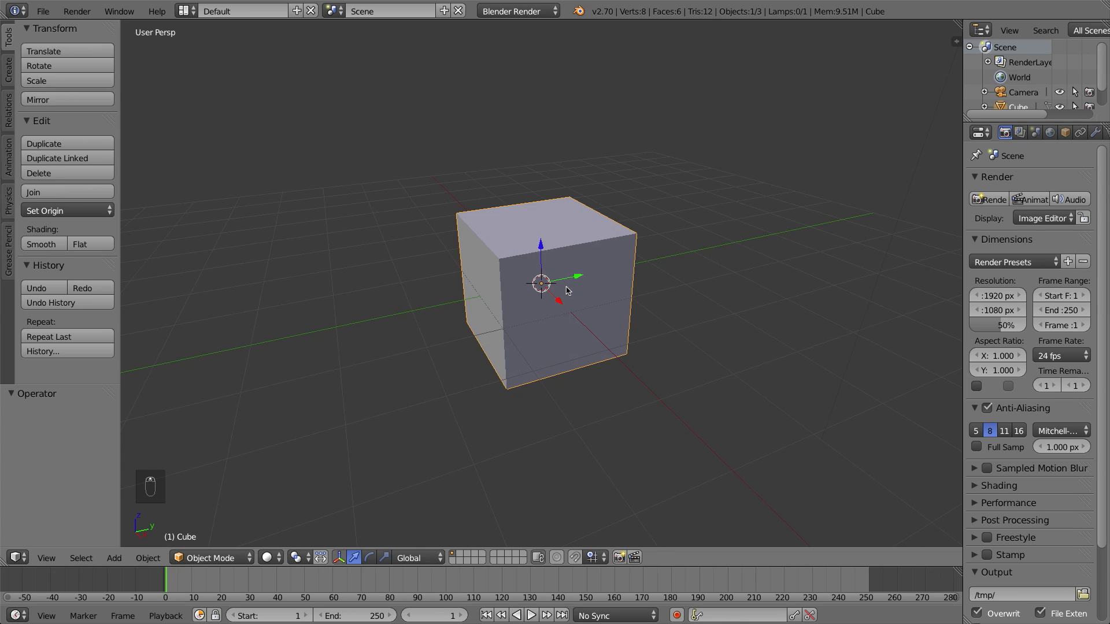
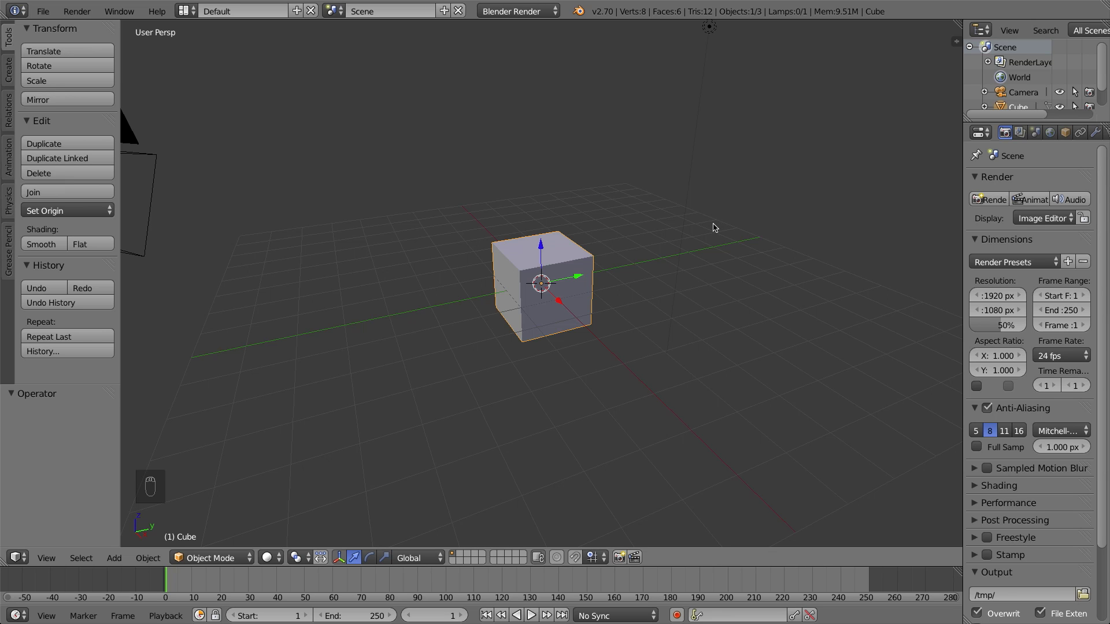
Orbit until the cube is seen from the front, just above grid level.
drag(716, 228, 623, 237)
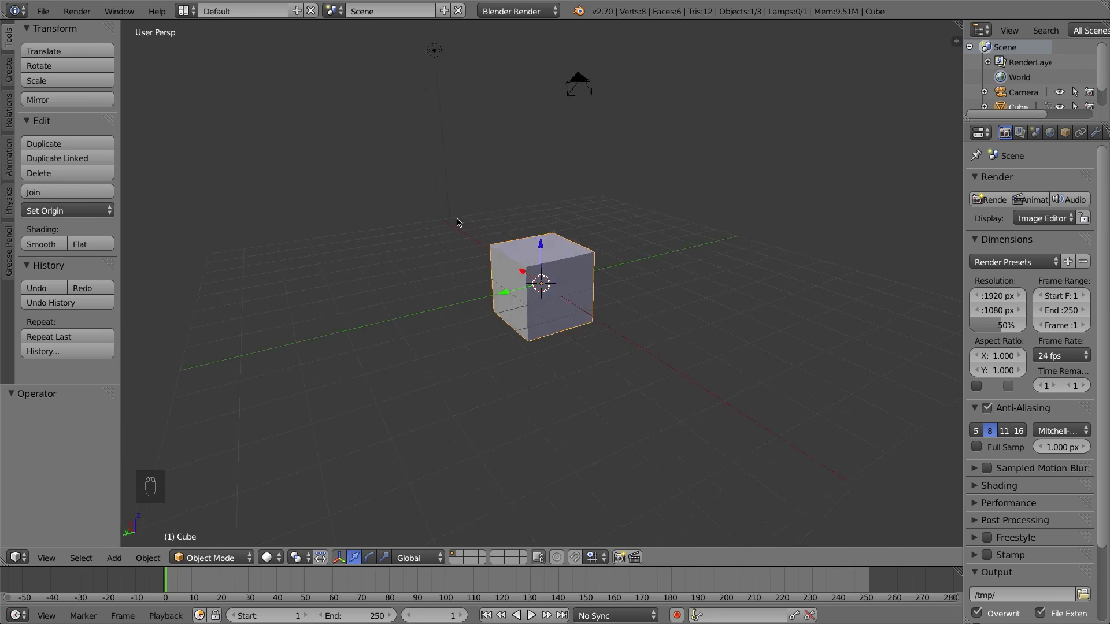
drag(514, 242, 677, 280)
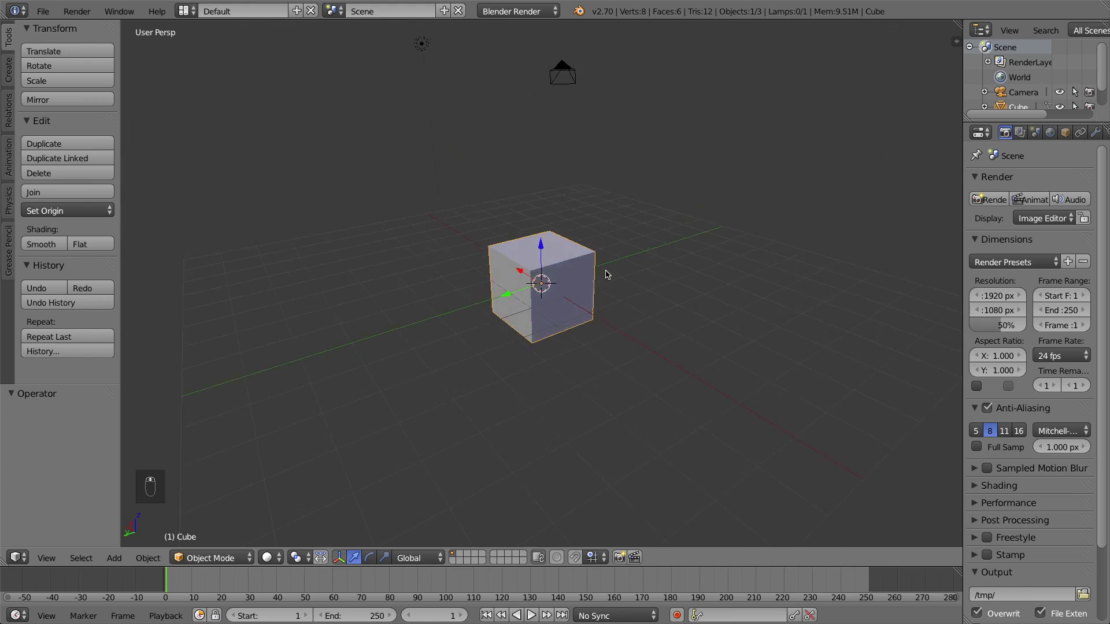
drag(397, 225, 580, 296)
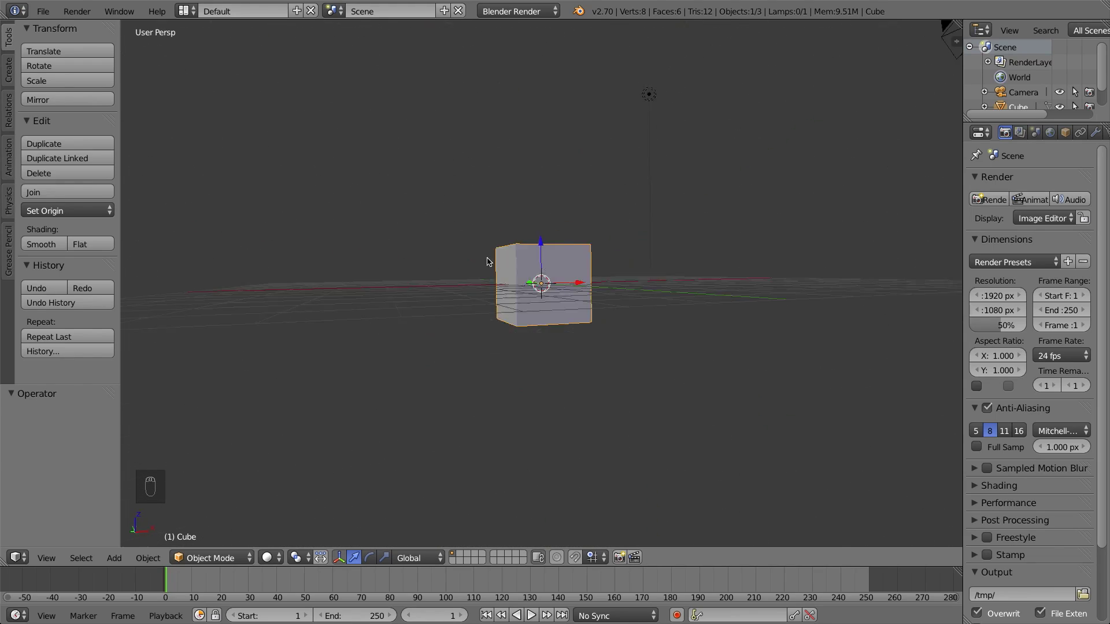
drag(590, 321, 509, 275)
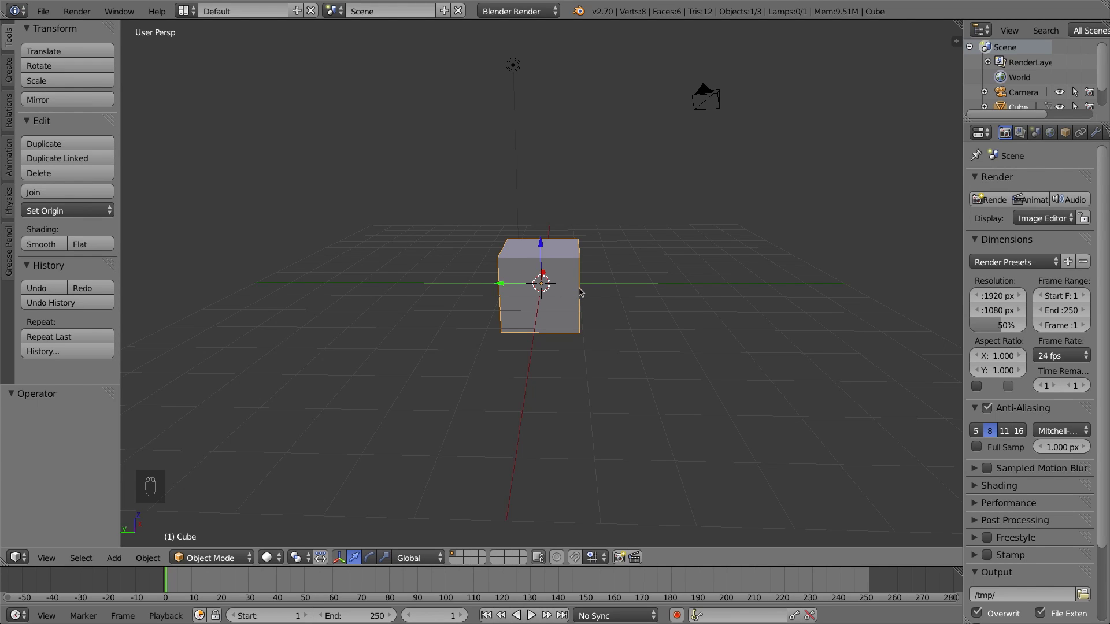
Pan past the cube and bring it back centred and zoomed in.
drag(583, 288, 576, 282)
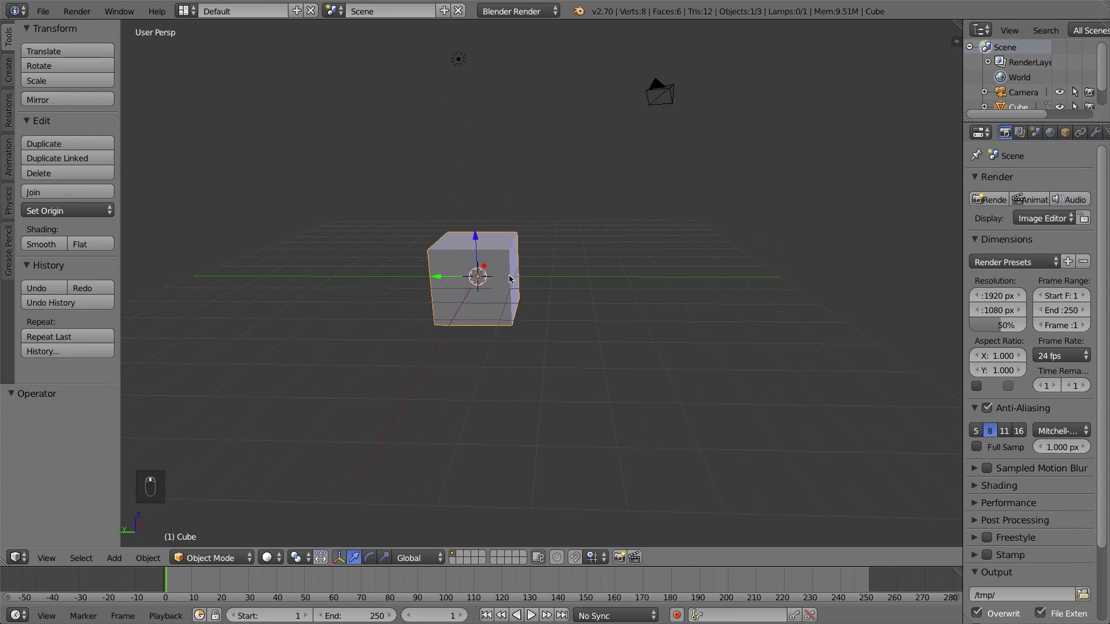
middle_click(867, 275)
middle_click(661, 273)
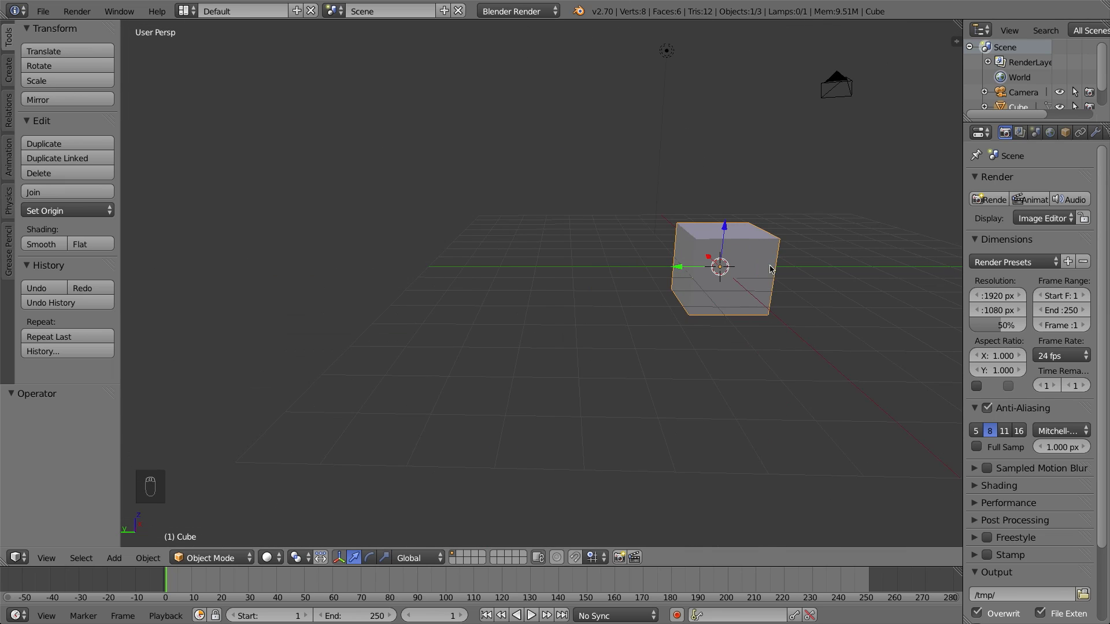
drag(618, 296, 1035, 187)
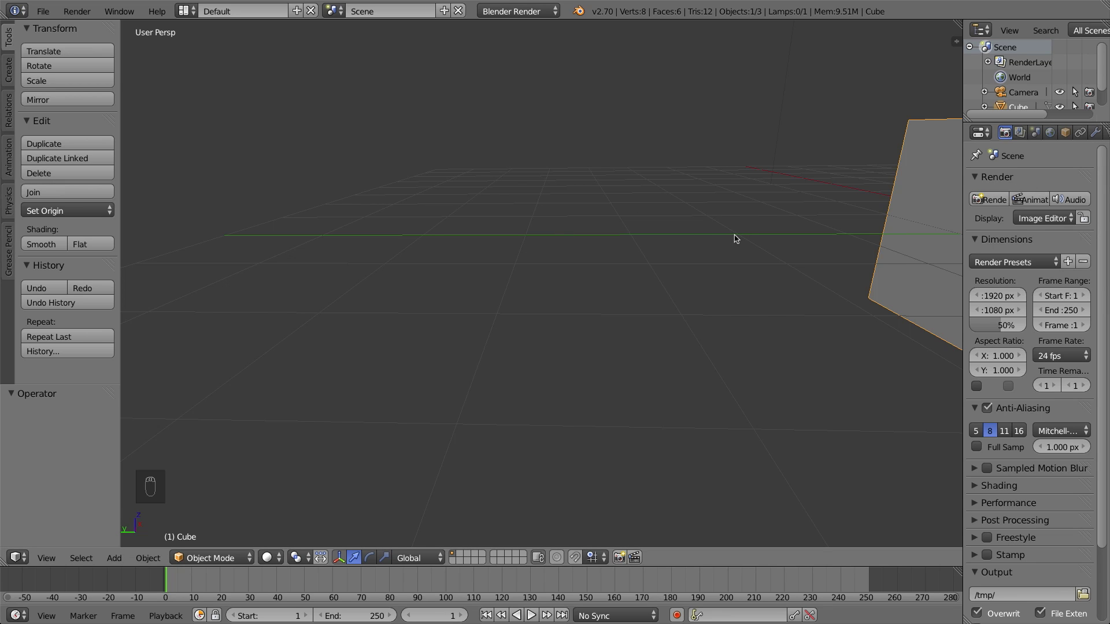
drag(716, 237, 692, 420)
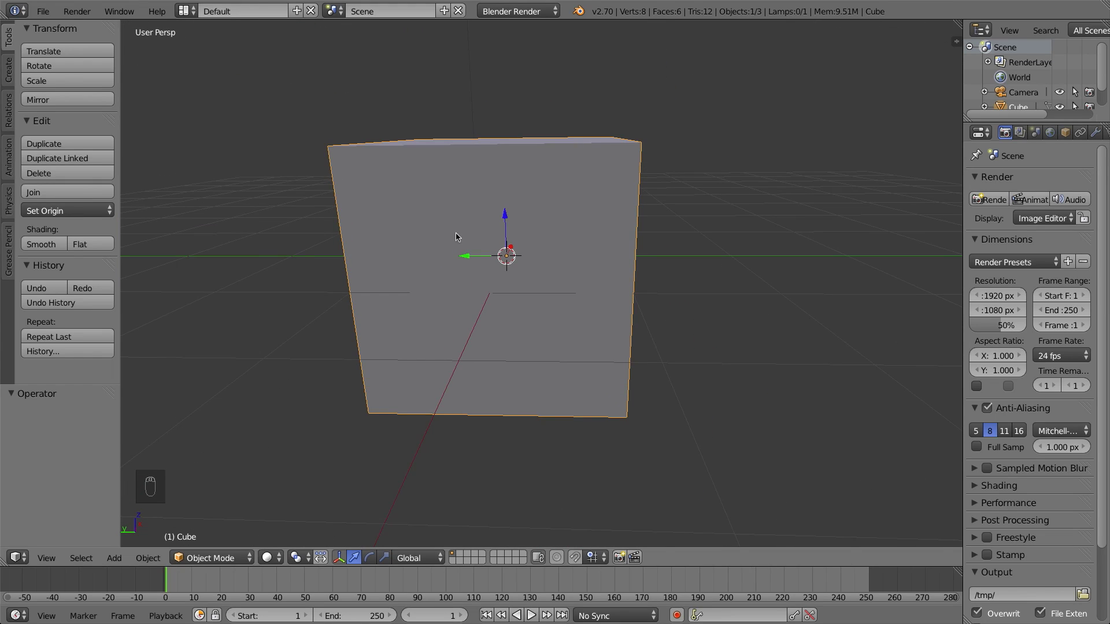
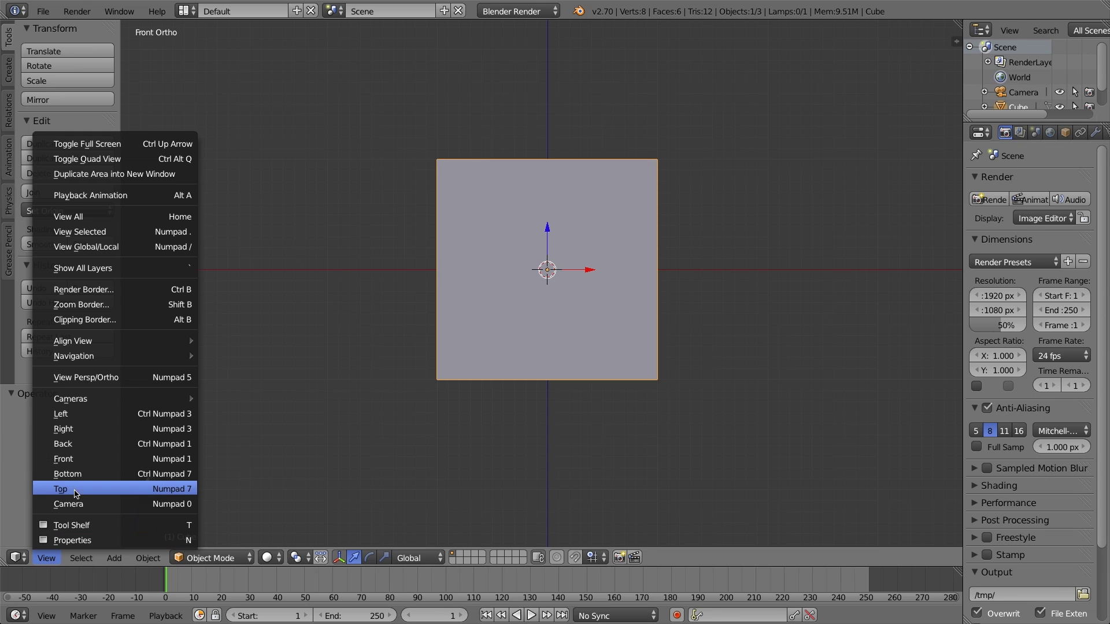
Switch to the Top orthographic view looking straight down at the cube.
click(77, 490)
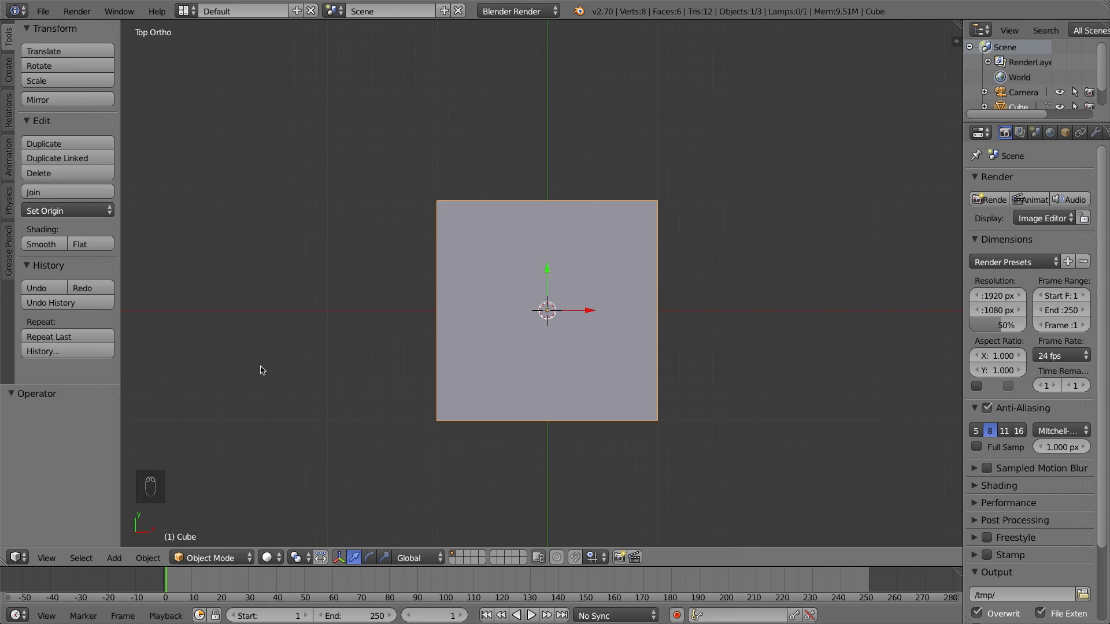
Cycle front, right, top, back, left and bottom orthographic views of the cube with the numpad.
key(KP_1)
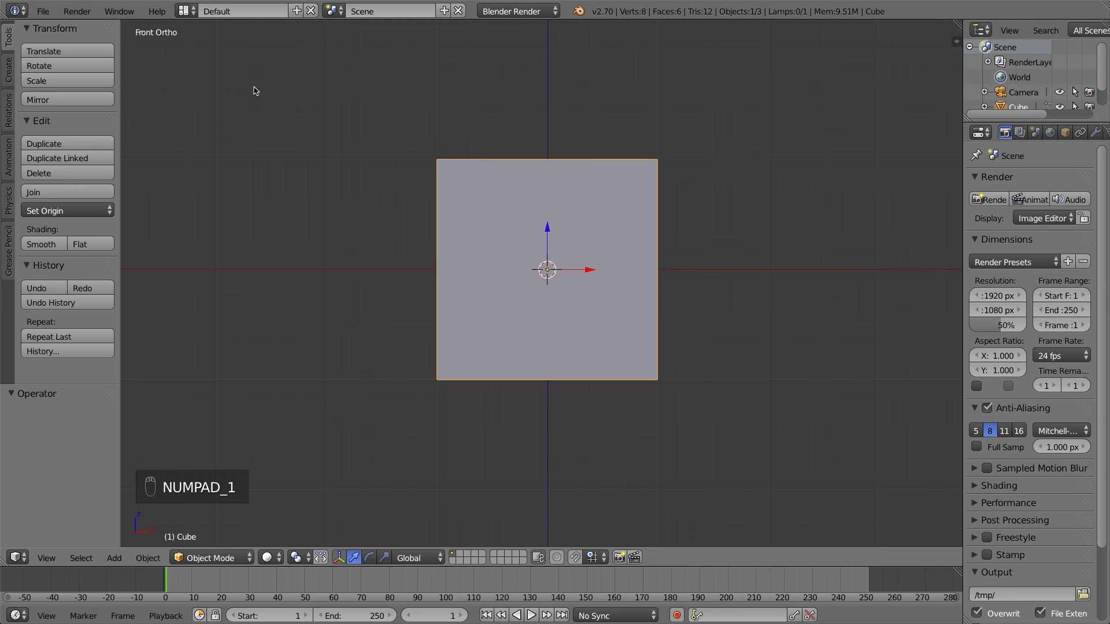
key(KP_3)
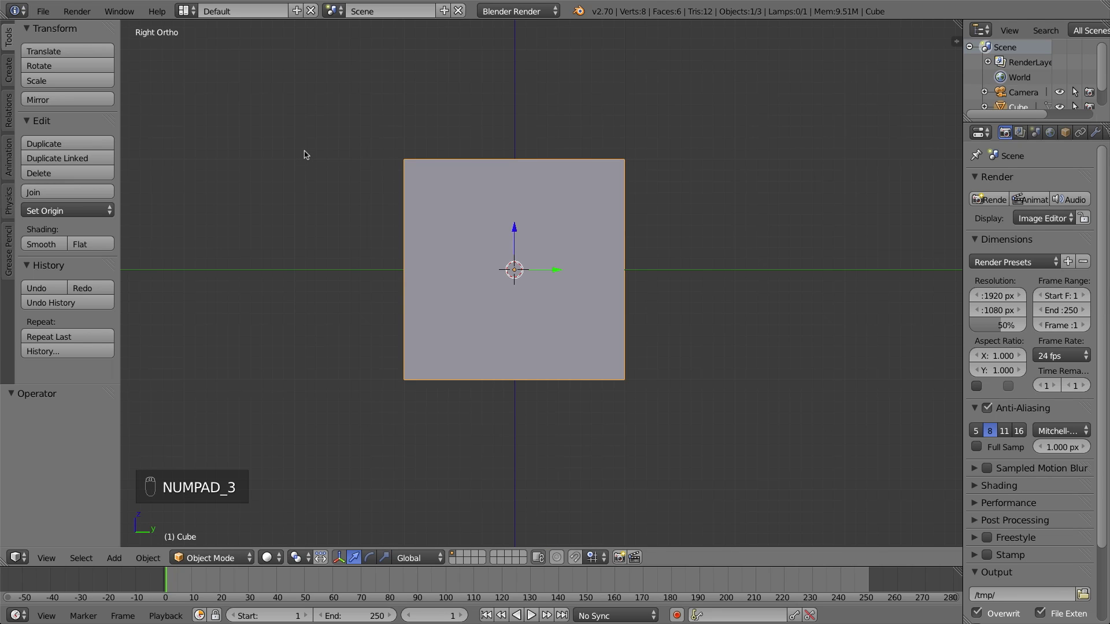
key(KP_7)
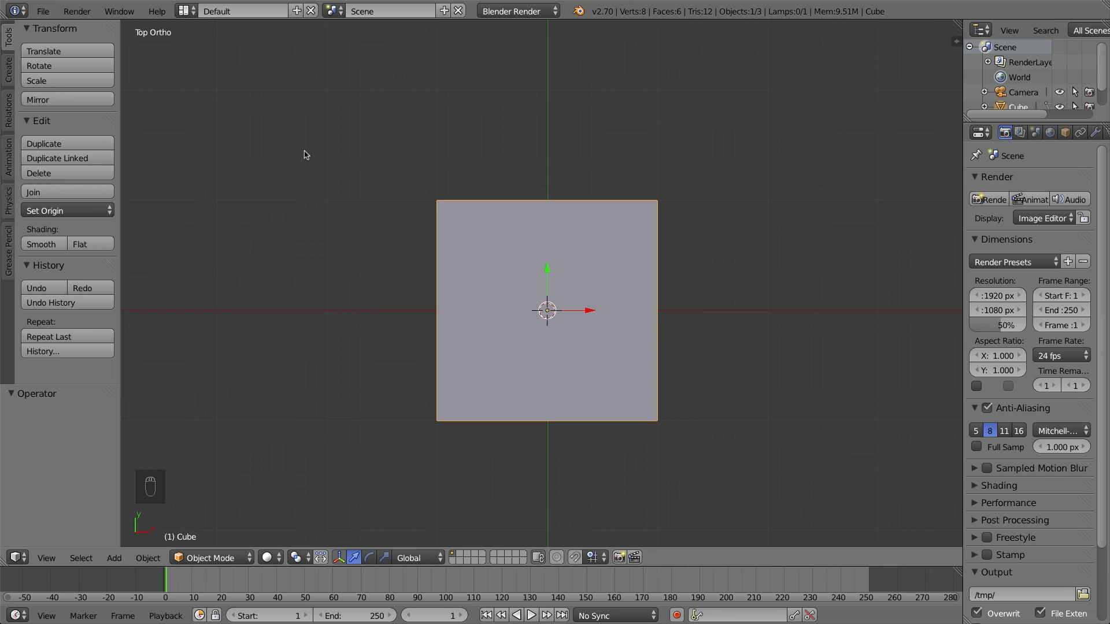
key(KP_1)
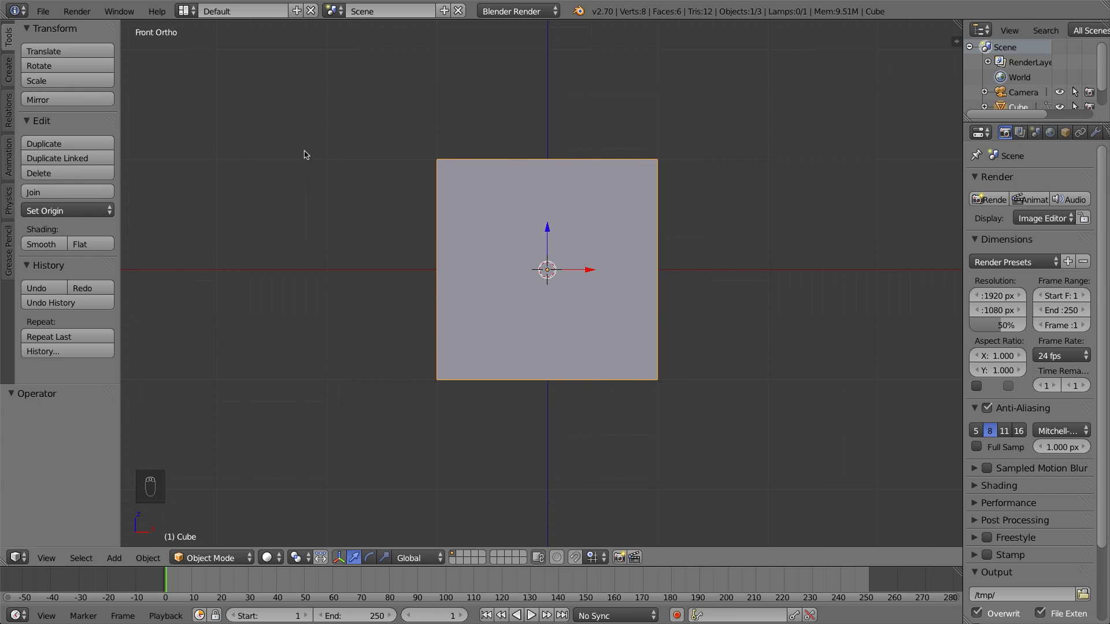
key(ctrl+KP_1)
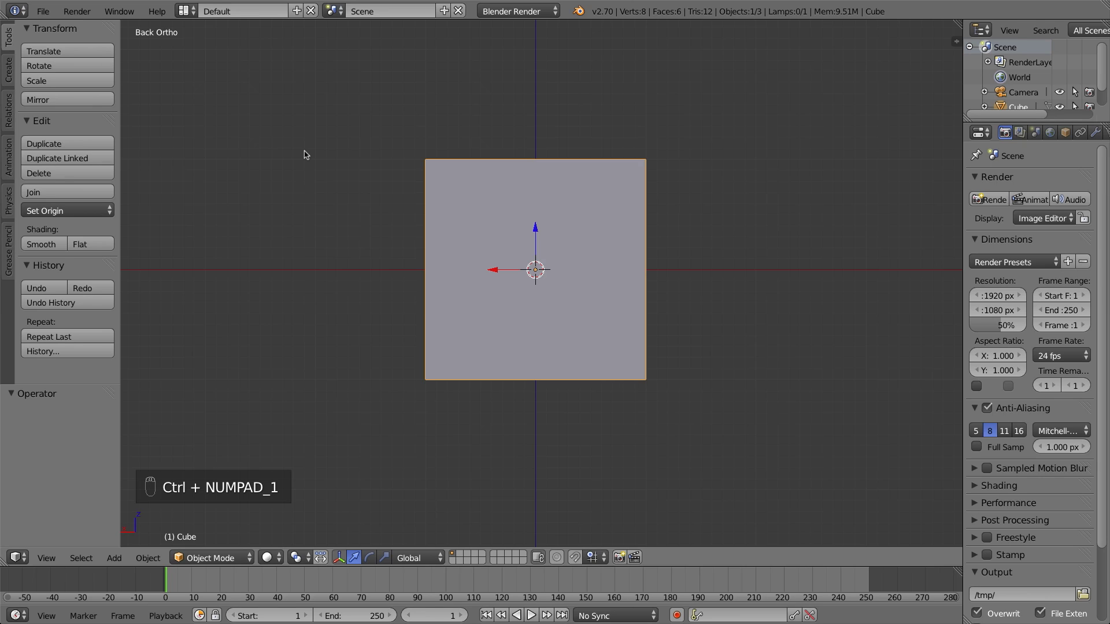
key(ctrl+KP_3)
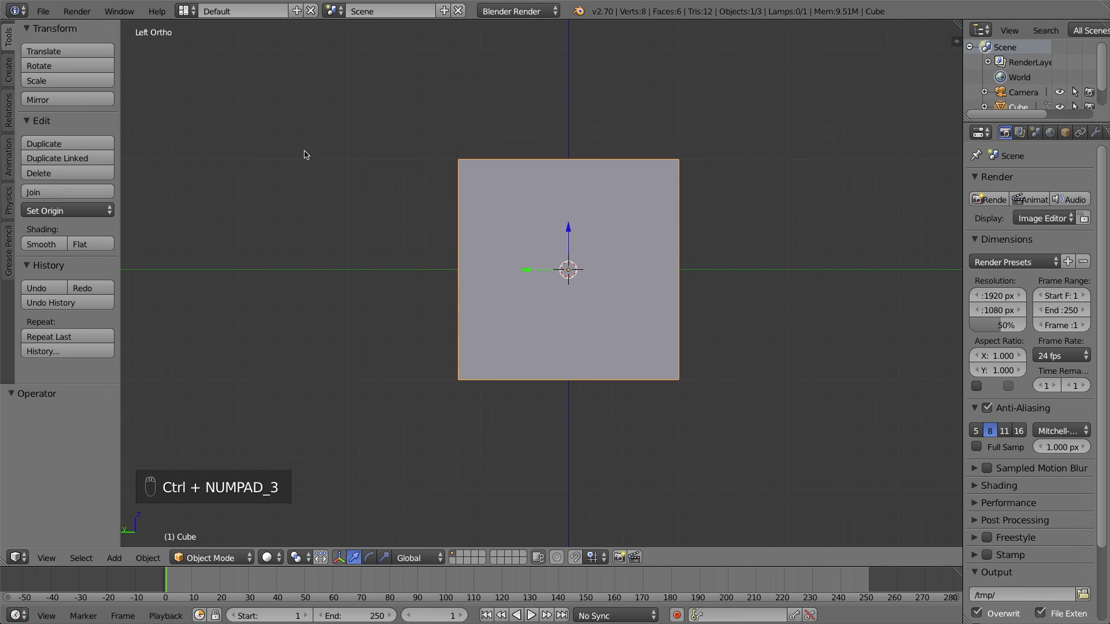
key(ctrl+KP_7)
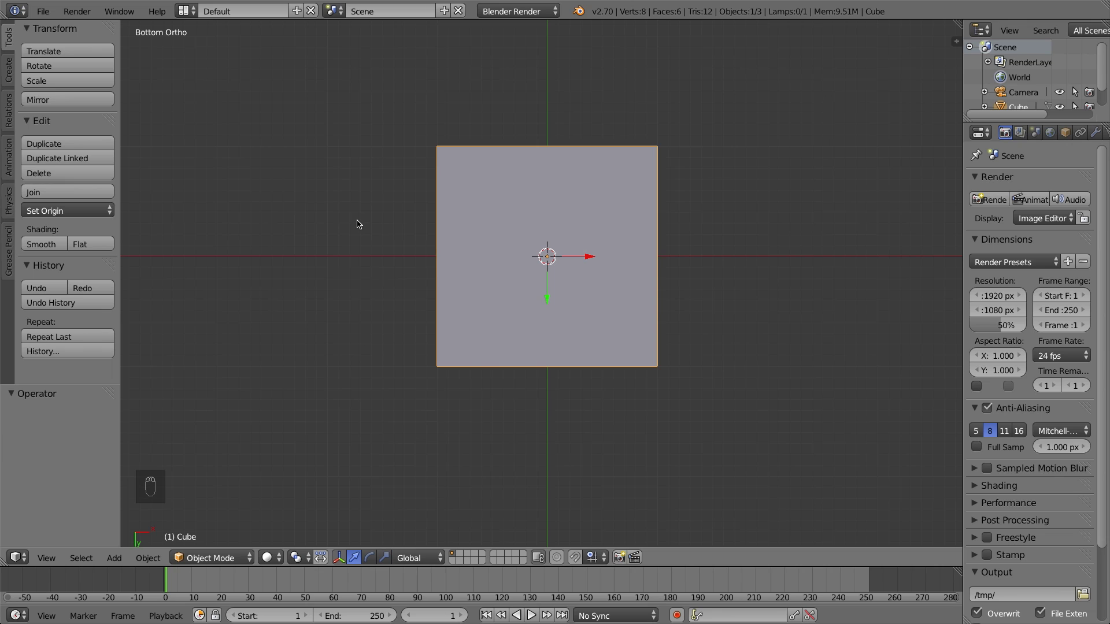
key(KP_1)
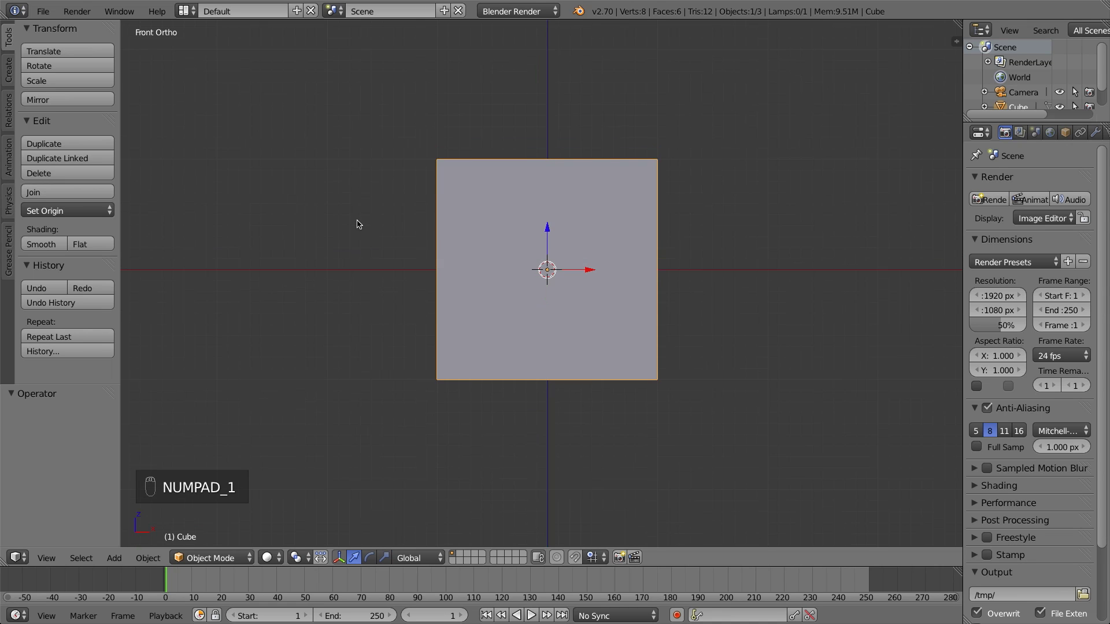
key(KP_3)
key(KP_7)
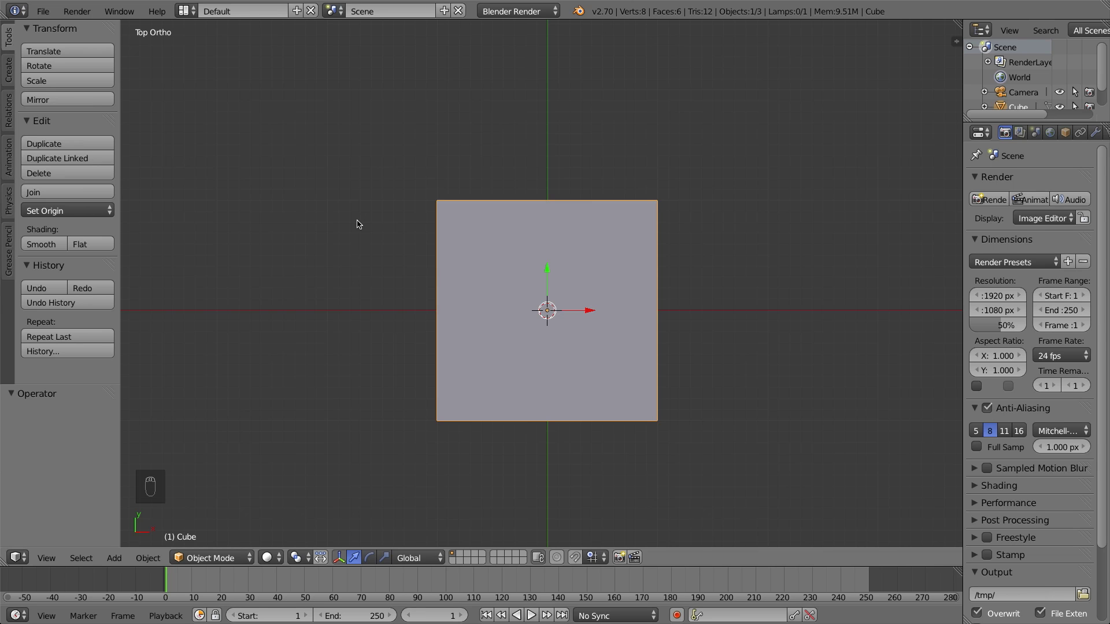
Orbit around the cube, then grab it and start carrying it along the Y axis.
middle_click(480, 408)
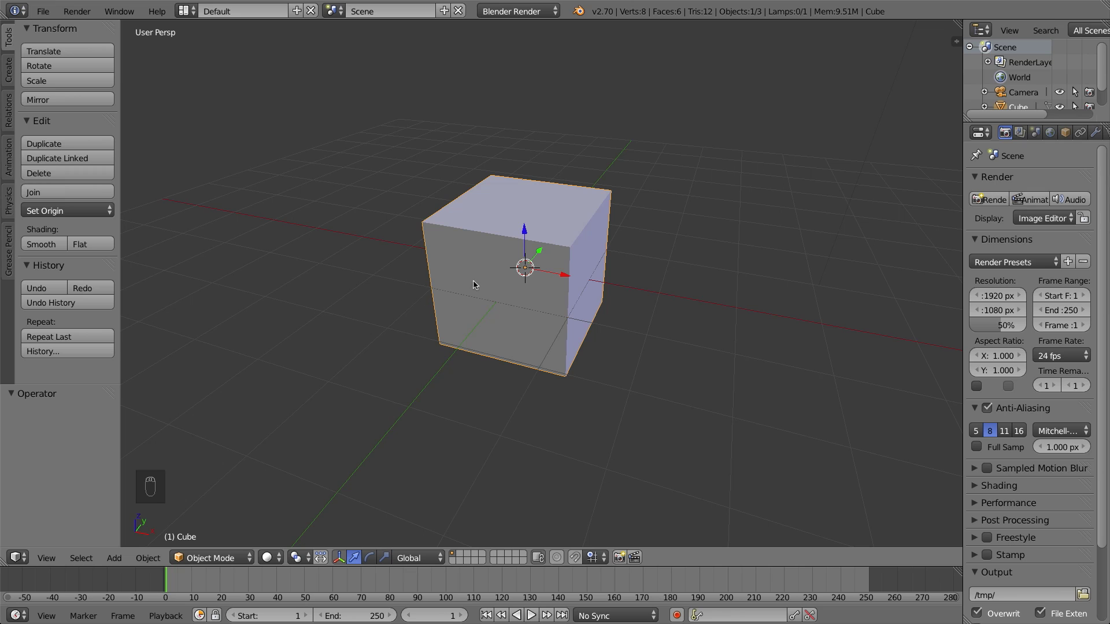
drag(312, 445, 580, 307)
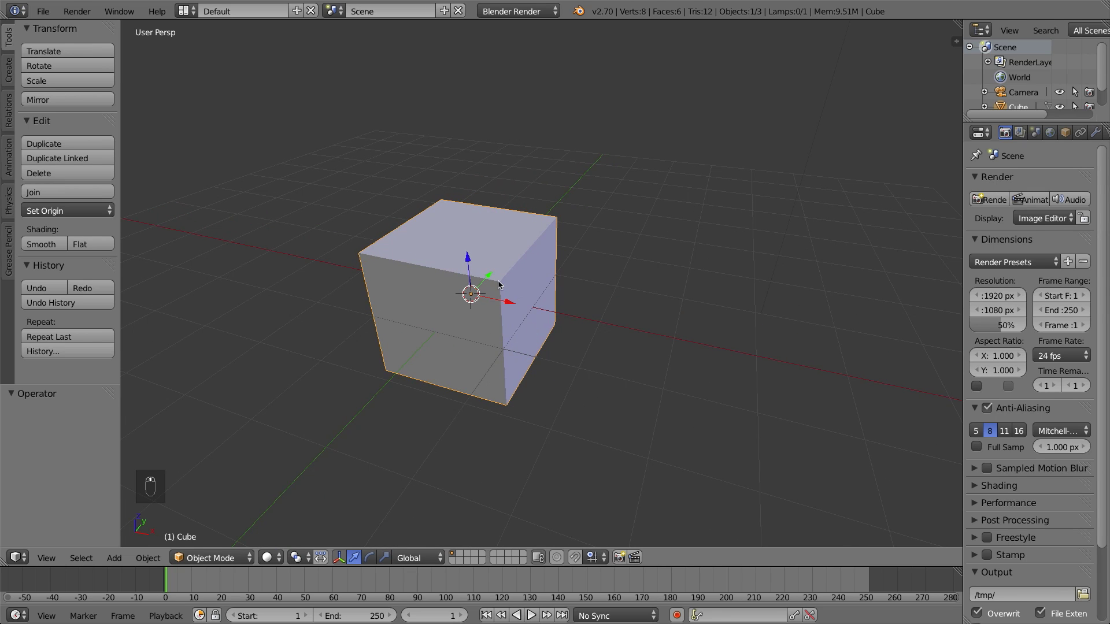
drag(487, 290, 525, 245)
drag(524, 246, 492, 327)
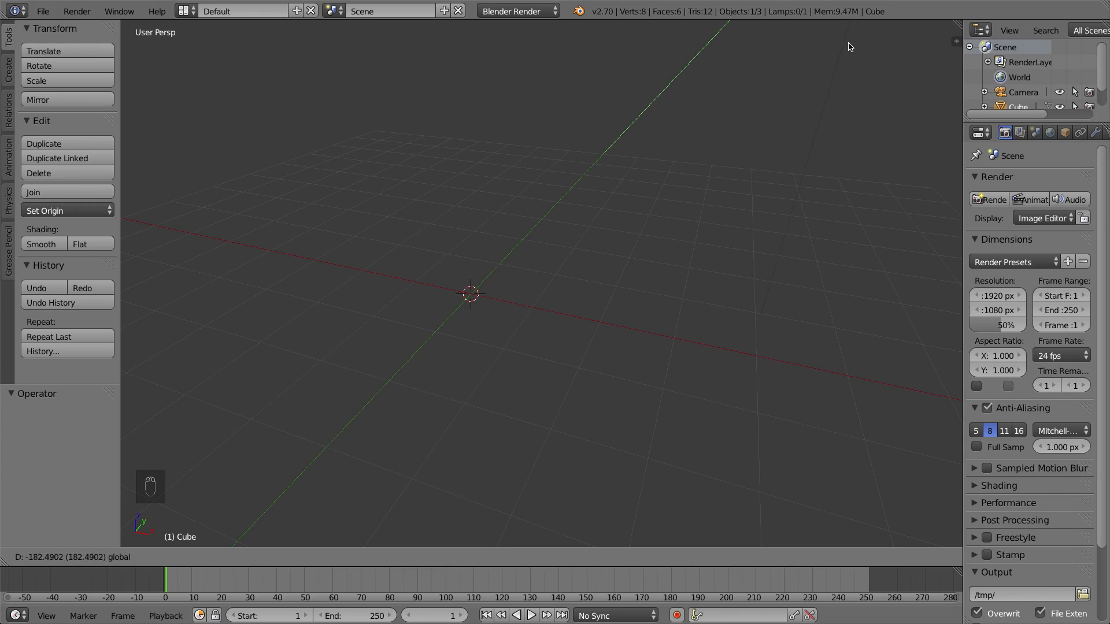
Confirm the cube's Y-axis move and zoom out until cube, camera and lamp all fit in view.
middle_click(855, 77)
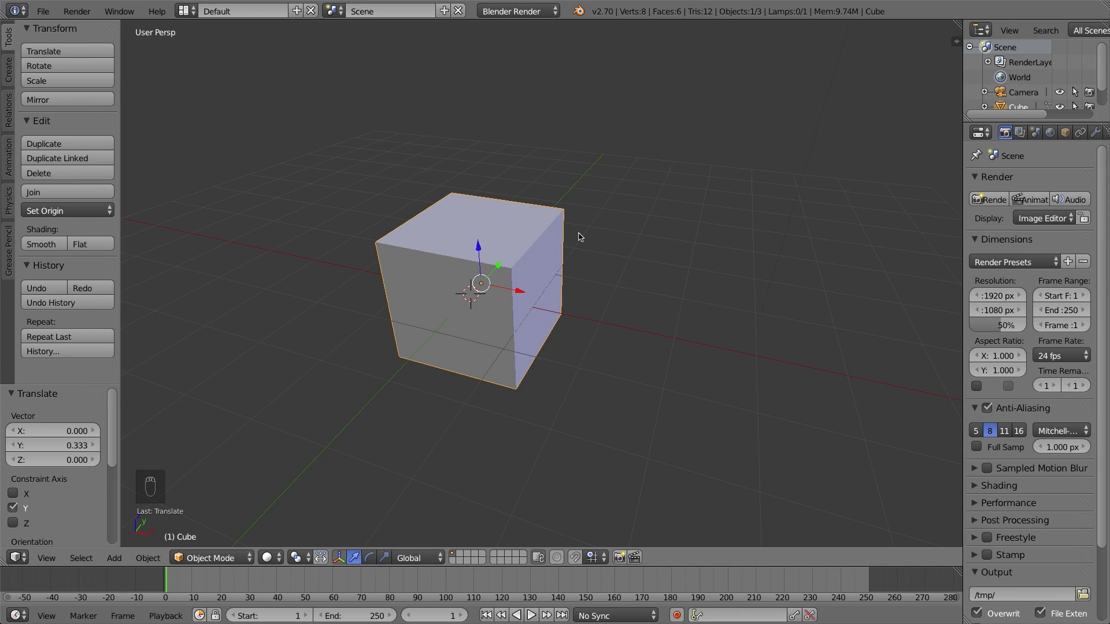
key(KP_5)
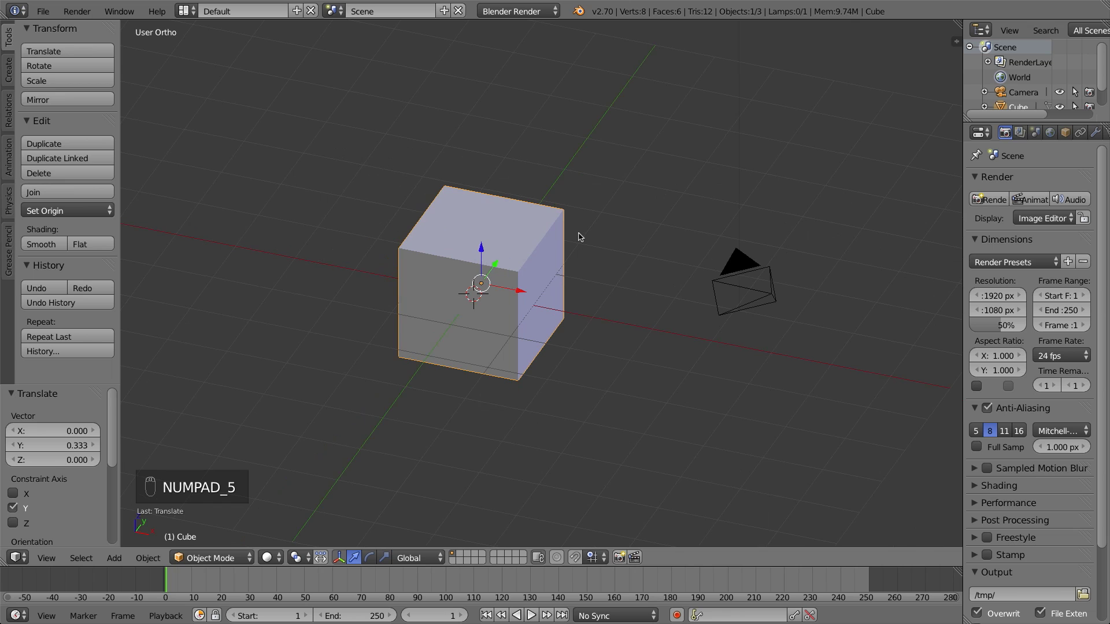
key(KP_5)
key(KP_5)
key(KP_5)
key(KP_5)
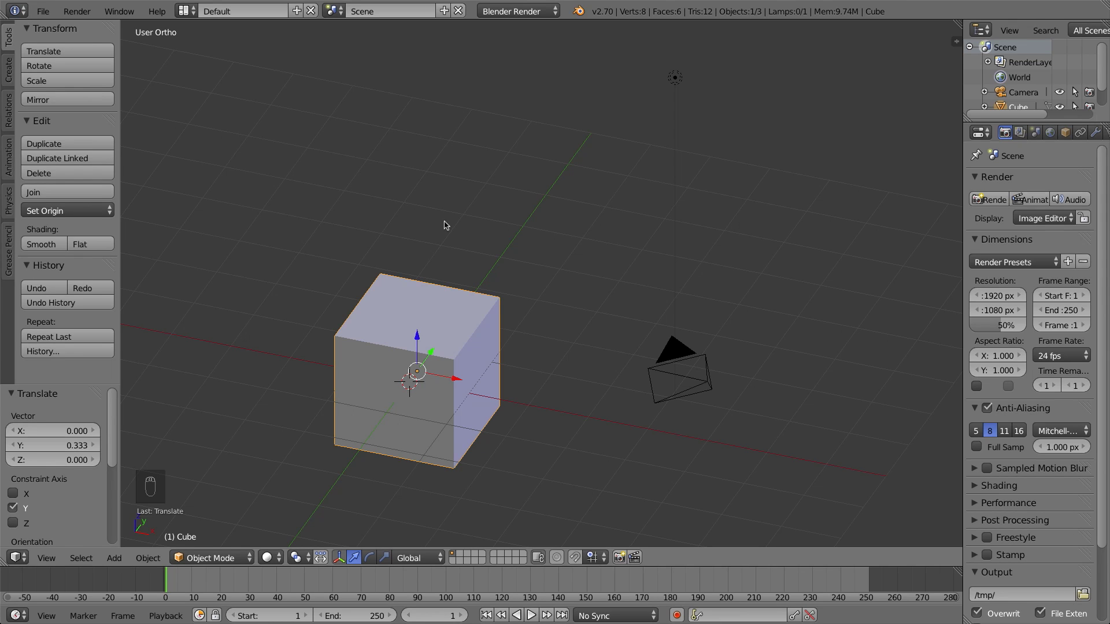
Nudge the cube along the Y axis and place it back near the origin.
drag(445, 224, 501, 256)
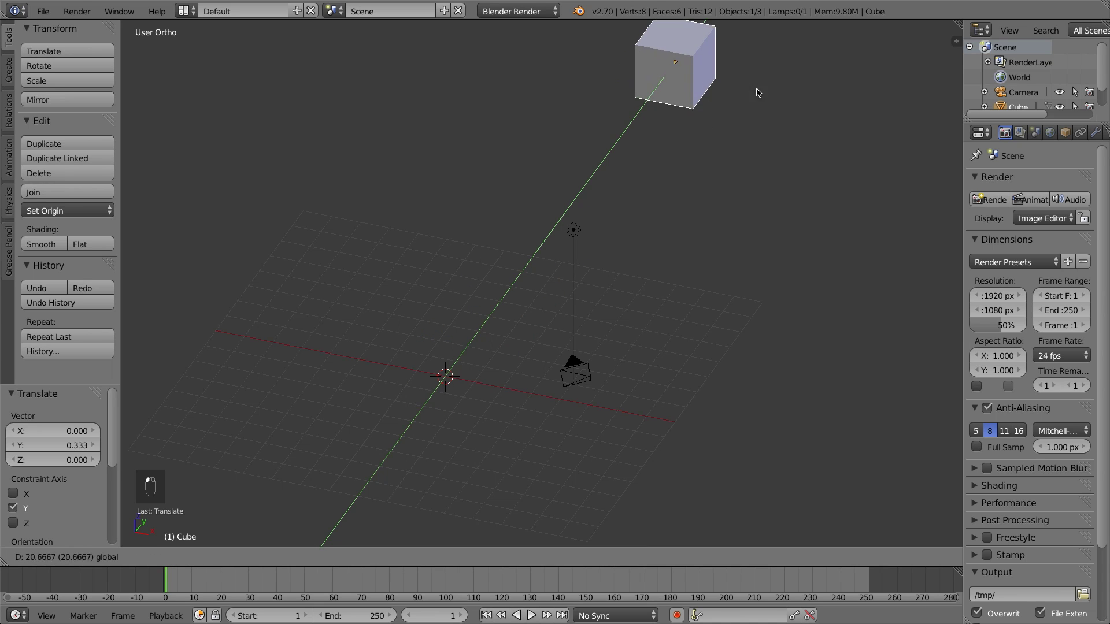
drag(777, 80, 589, 259)
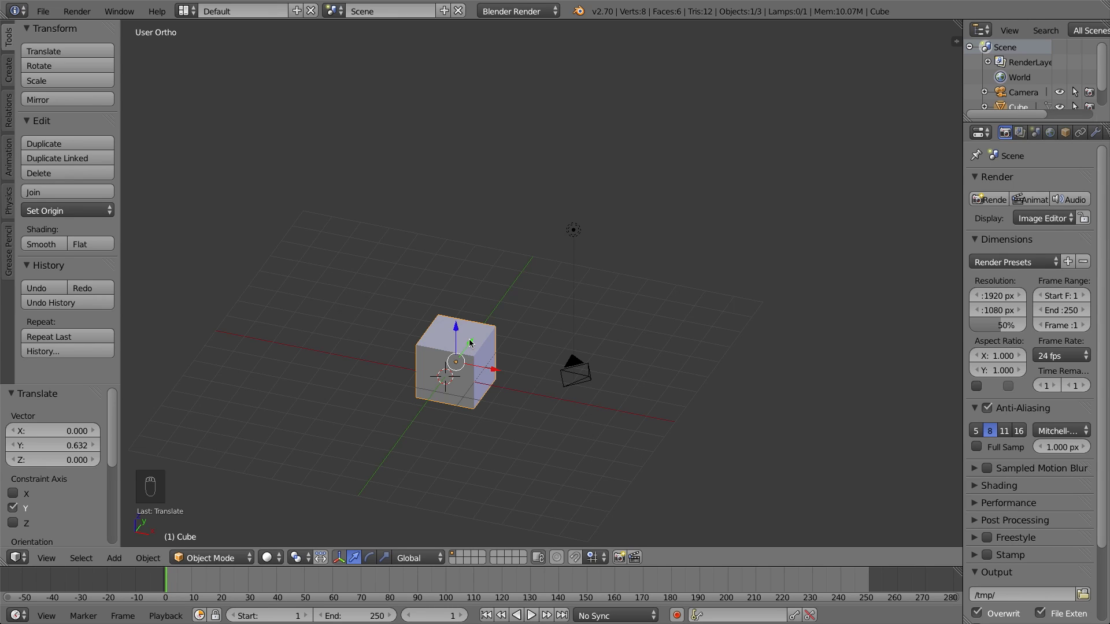
Toggle perspective, check the cube from front, right and top, and orbit around it.
key(KP_5)
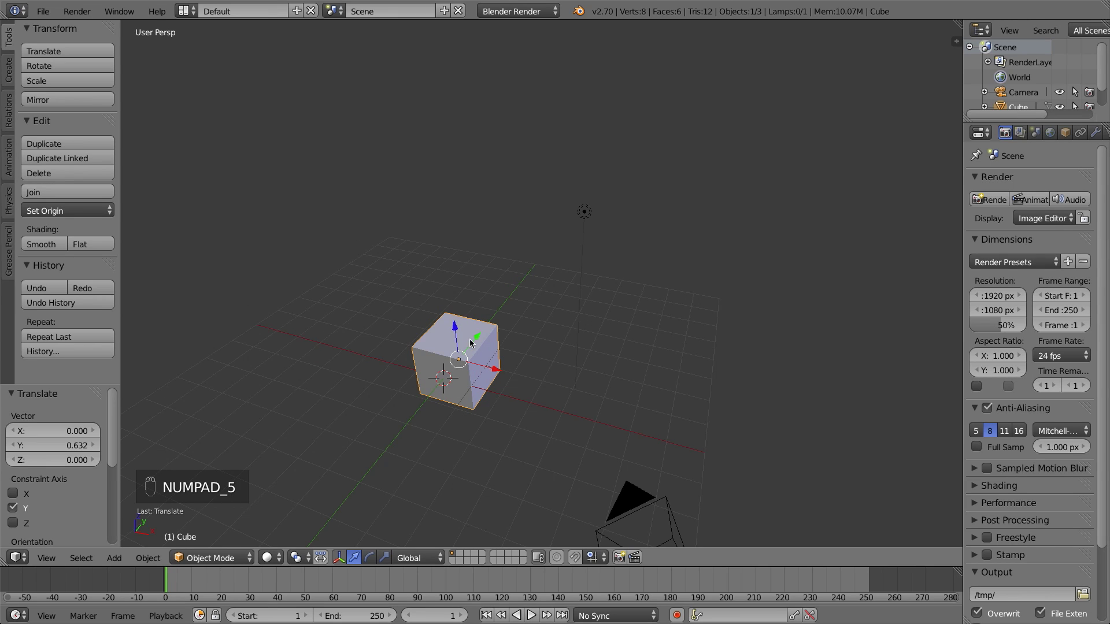
key(KP_5)
key(KP_1)
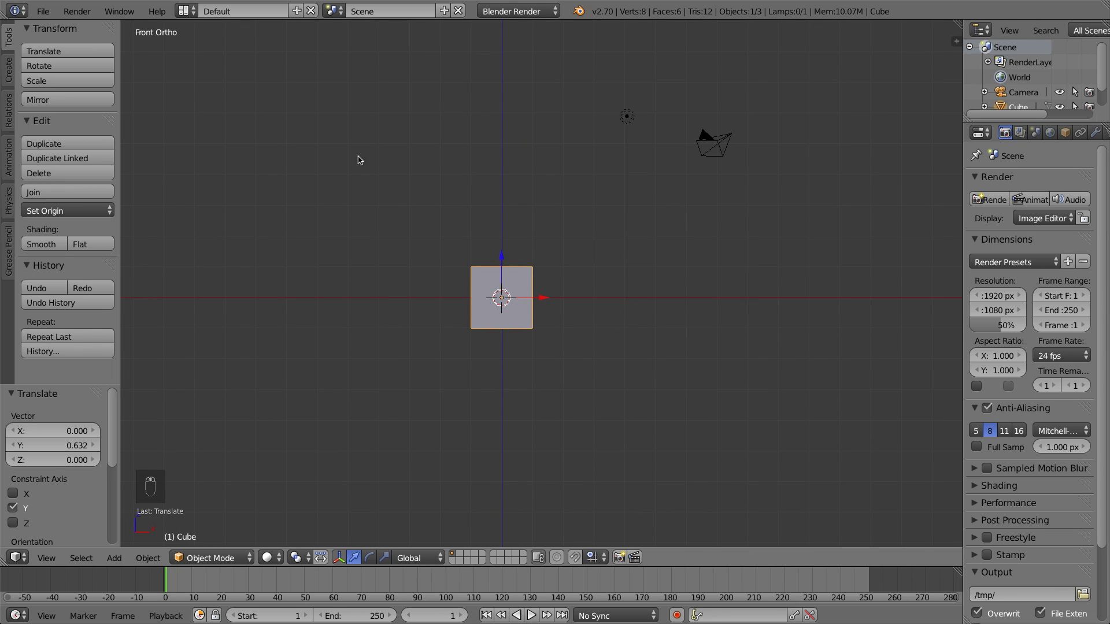
key(KP_1)
key(KP_3)
key(KP_7)
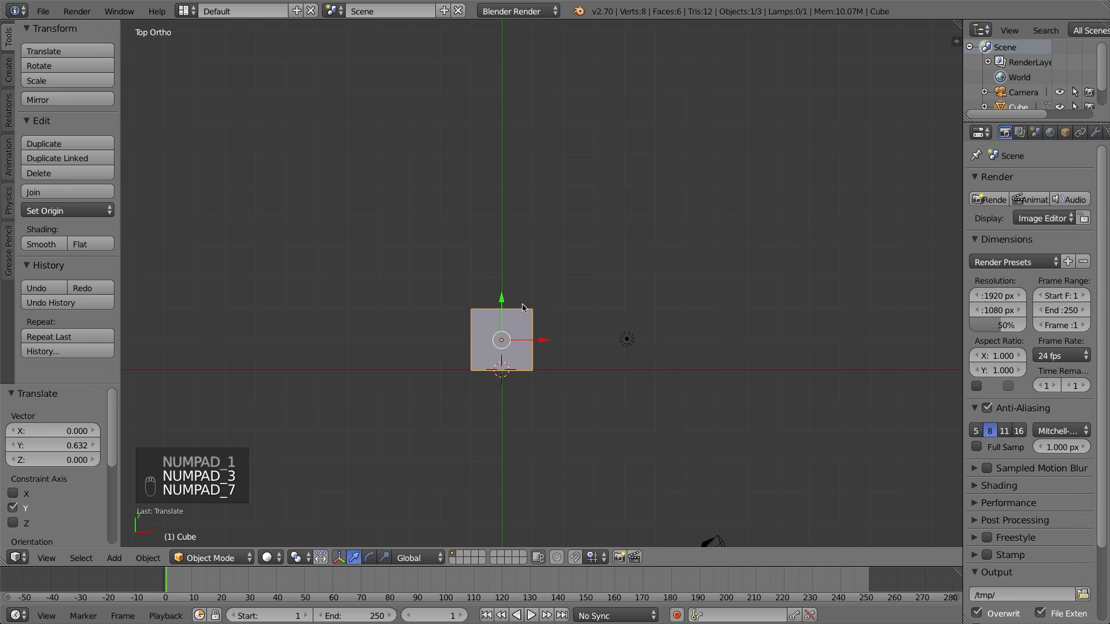
drag(531, 362, 787, 293)
middle_click(490, 246)
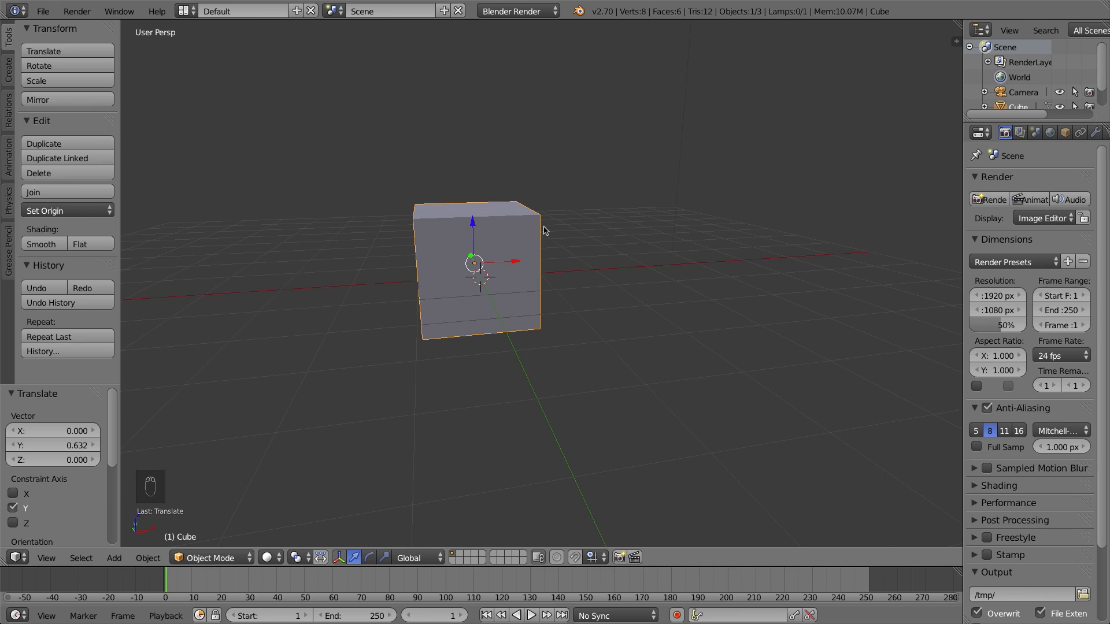
Run through front, right and top views again and settle on the front view.
key(KP_1)
key(KP_3)
key(KP_7)
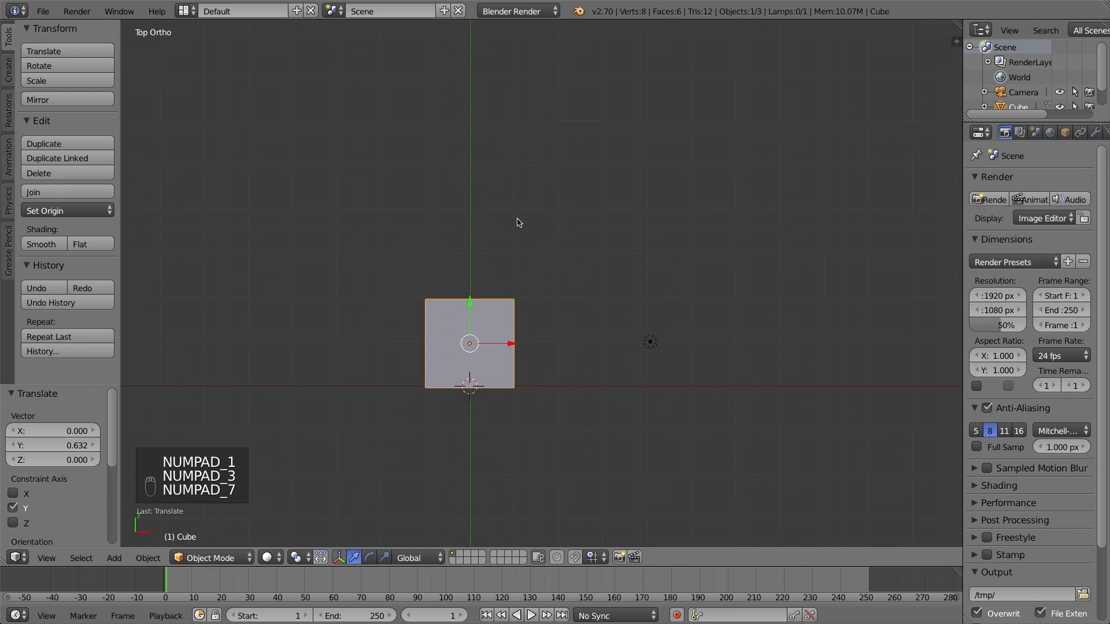
key(KP_1)
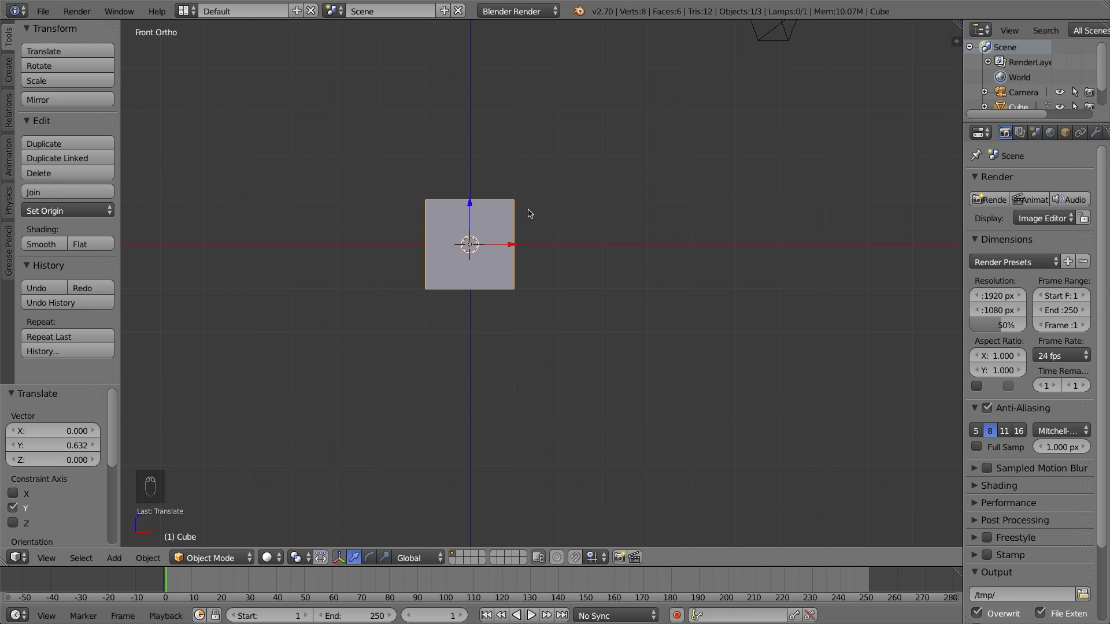
drag(526, 215, 517, 218)
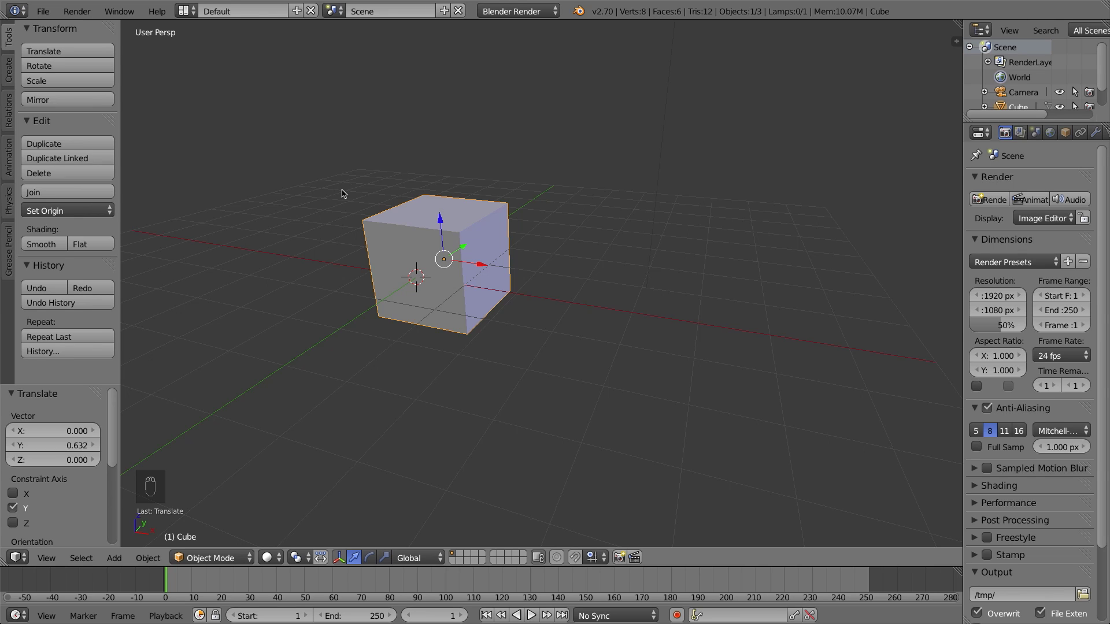
key(KP_1)
key(KP_3)
key(KP_7)
key(KP_1)
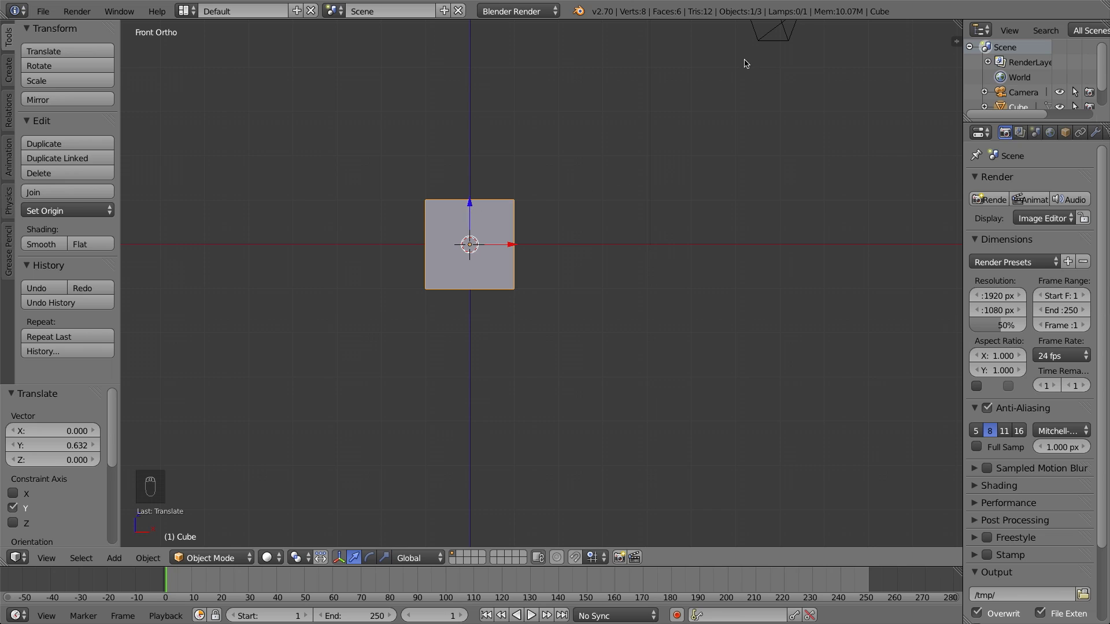
Select the cube and grab it, moving it far out to the right.
drag(759, 39, 460, 238)
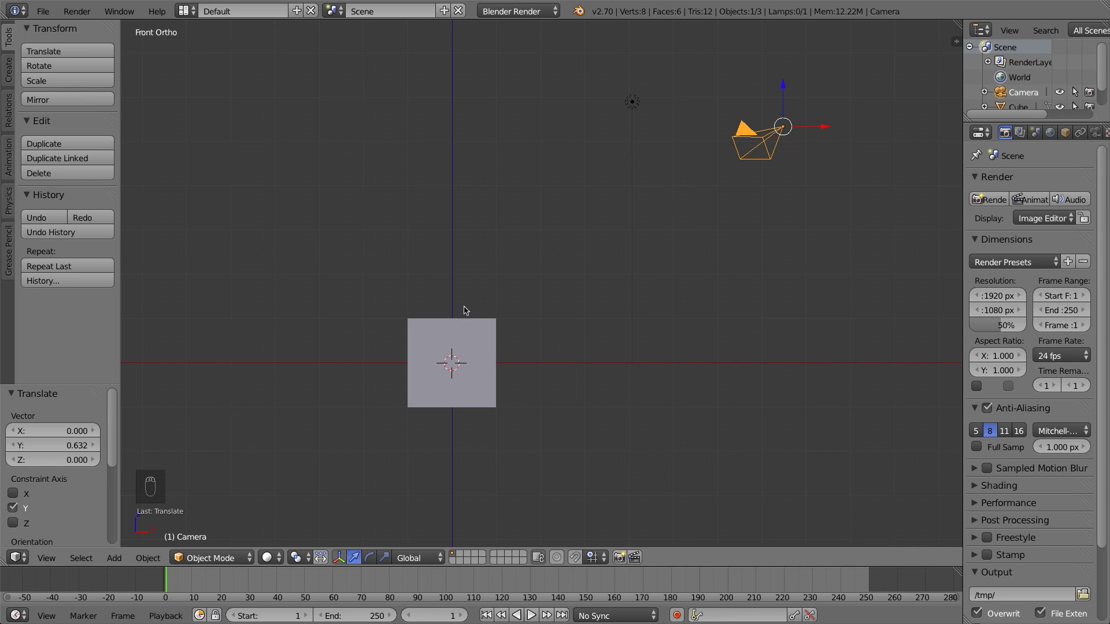
right_click(470, 335)
click(997, 352)
drag(770, 343, 569, 260)
key(g)
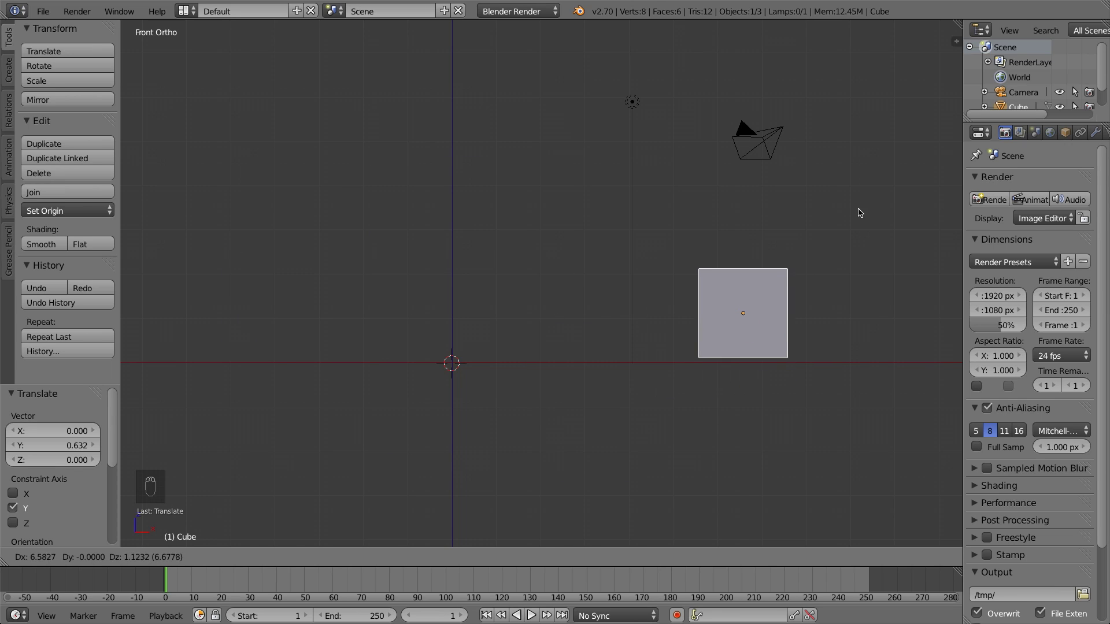
drag(767, 444, 779, 322)
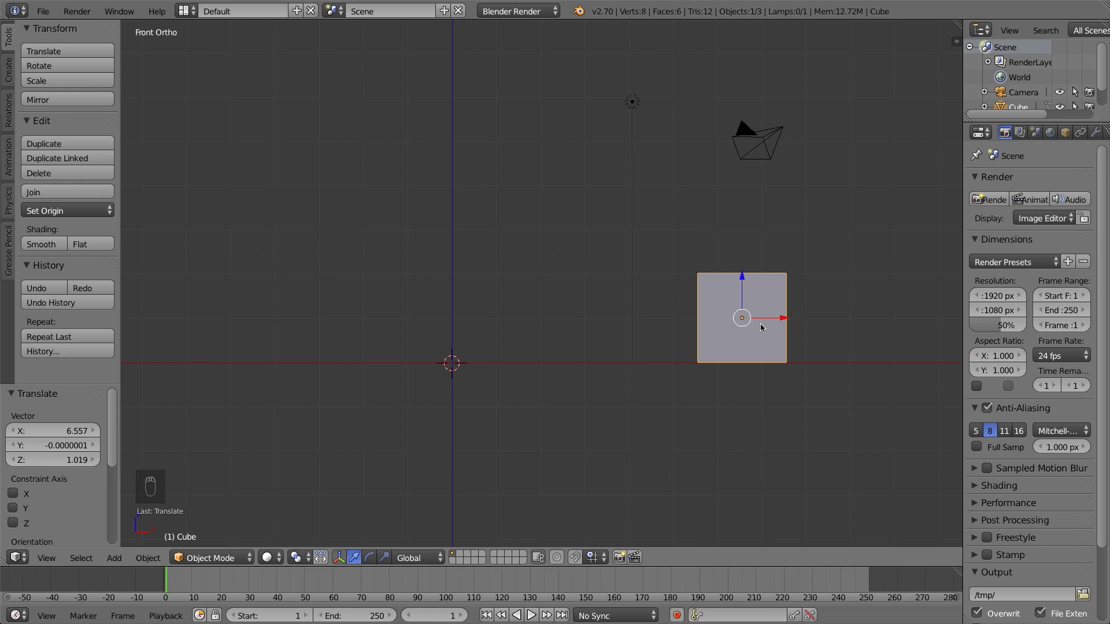
Move the cube back and settle it just right of the world origin.
drag(770, 321, 457, 293)
key(g)
drag(509, 326, 472, 108)
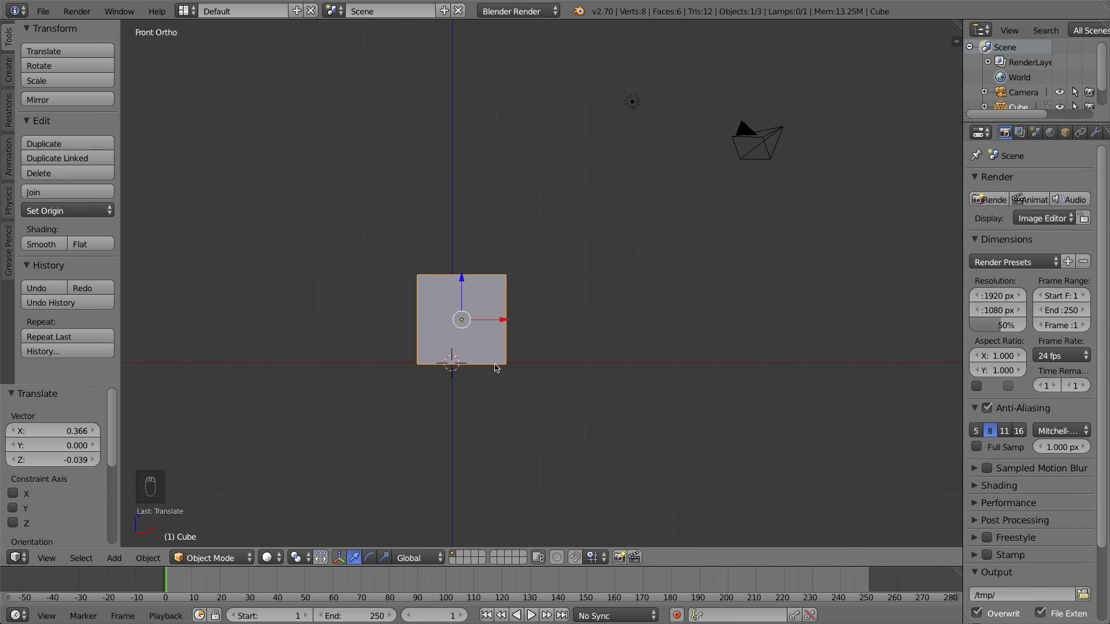
Nudge the cube in the side and front views so it sits centred on the blue Z axis above the origin.
key(KP_3)
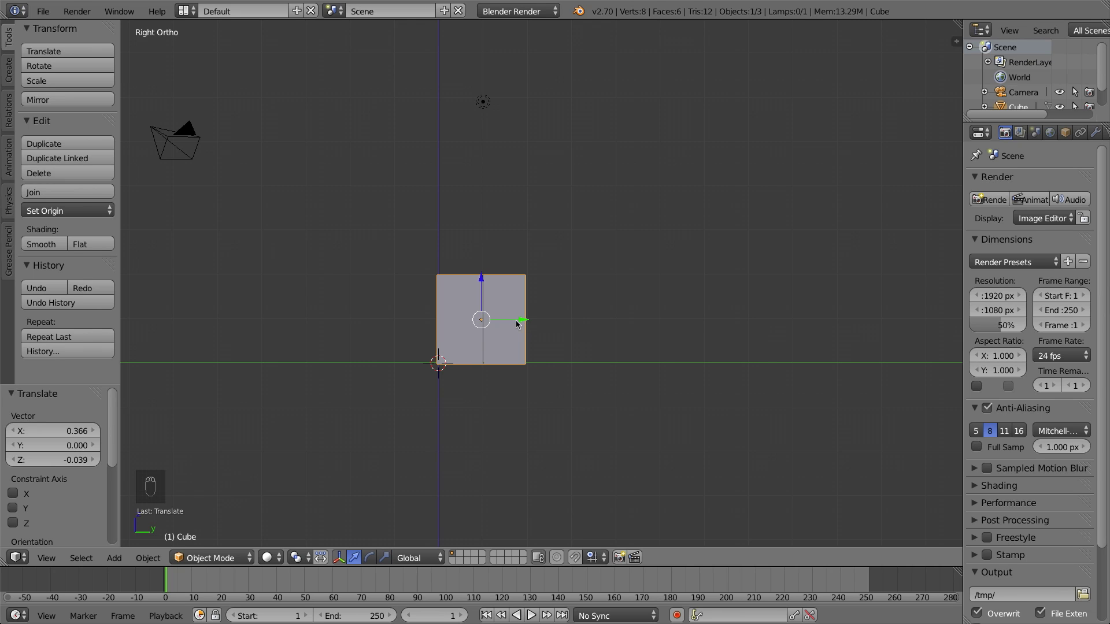
key(g)
drag(189, 339, 192, 349)
key(KP_1)
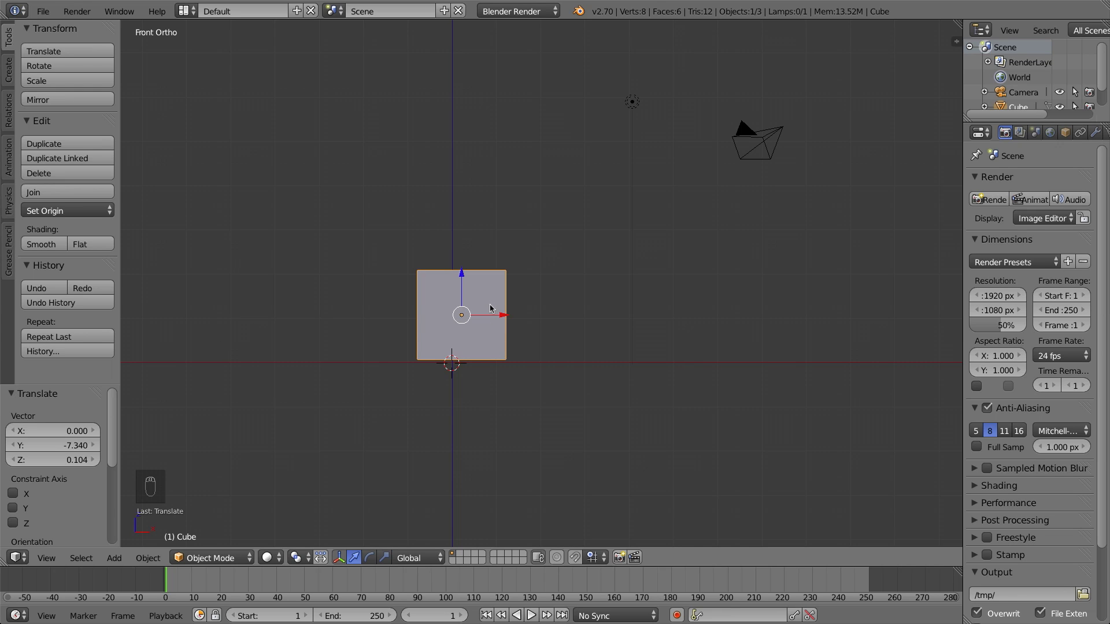
key(g)
drag(479, 331, 514, 314)
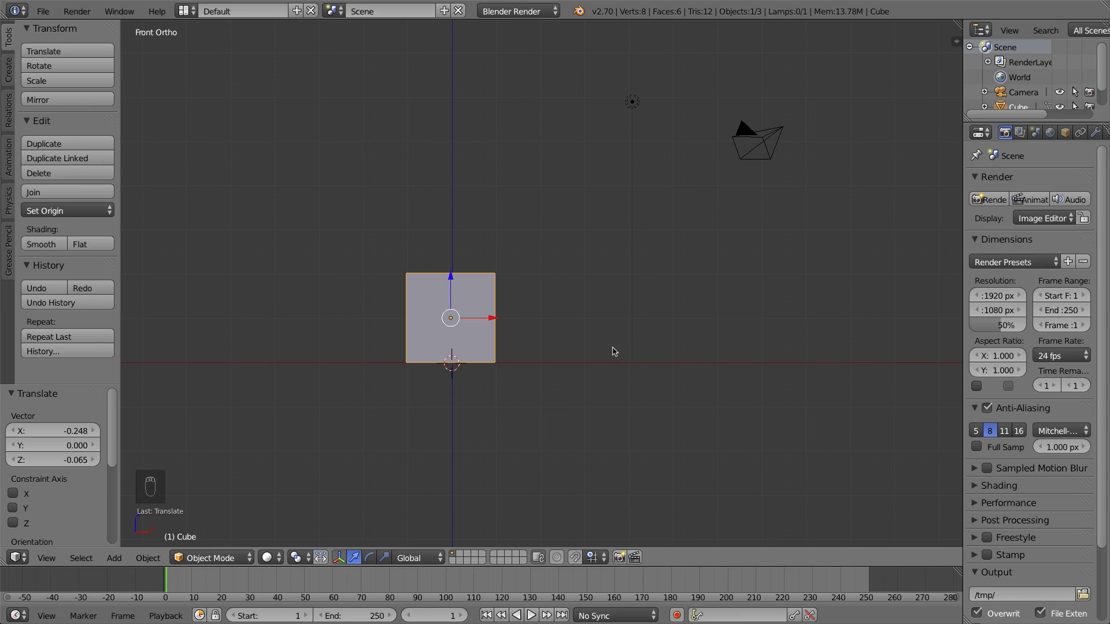
key(r)
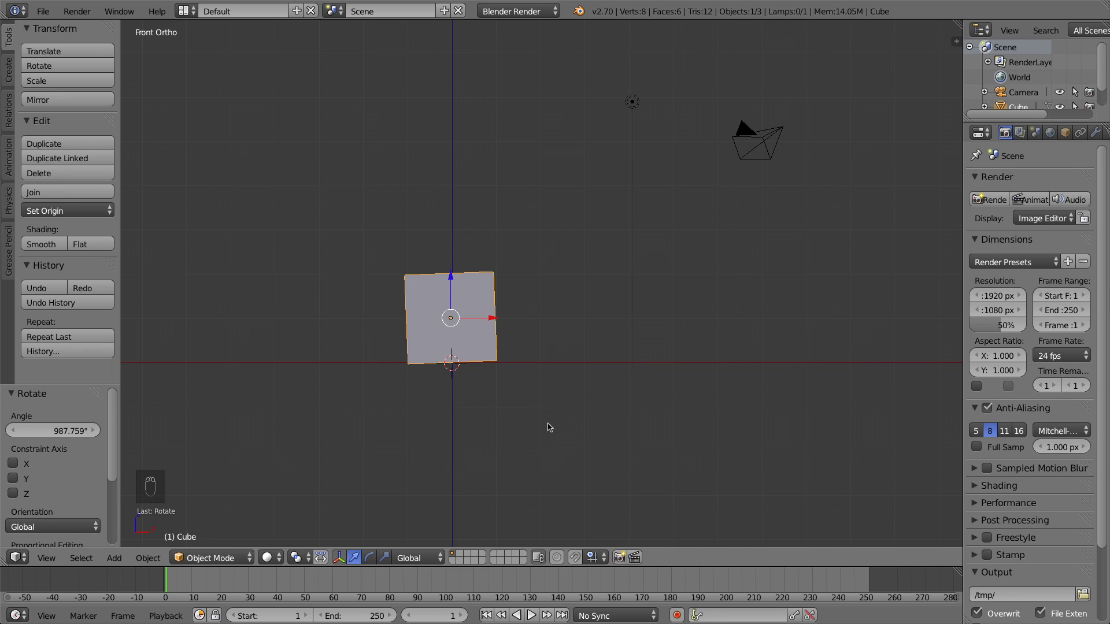
key(r)
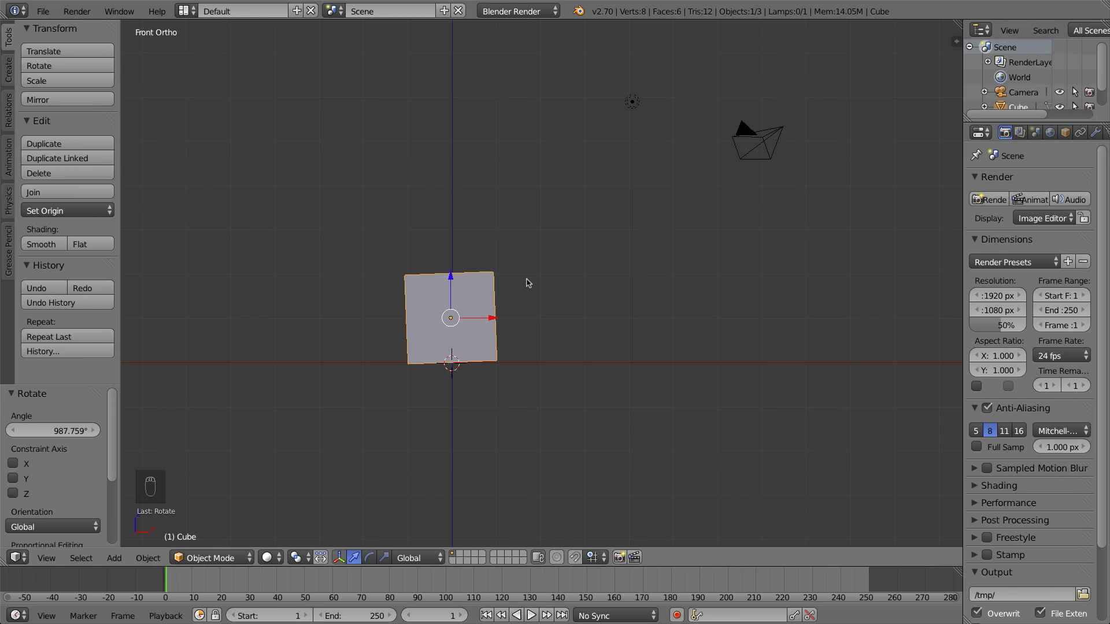
key(ctrl+z)
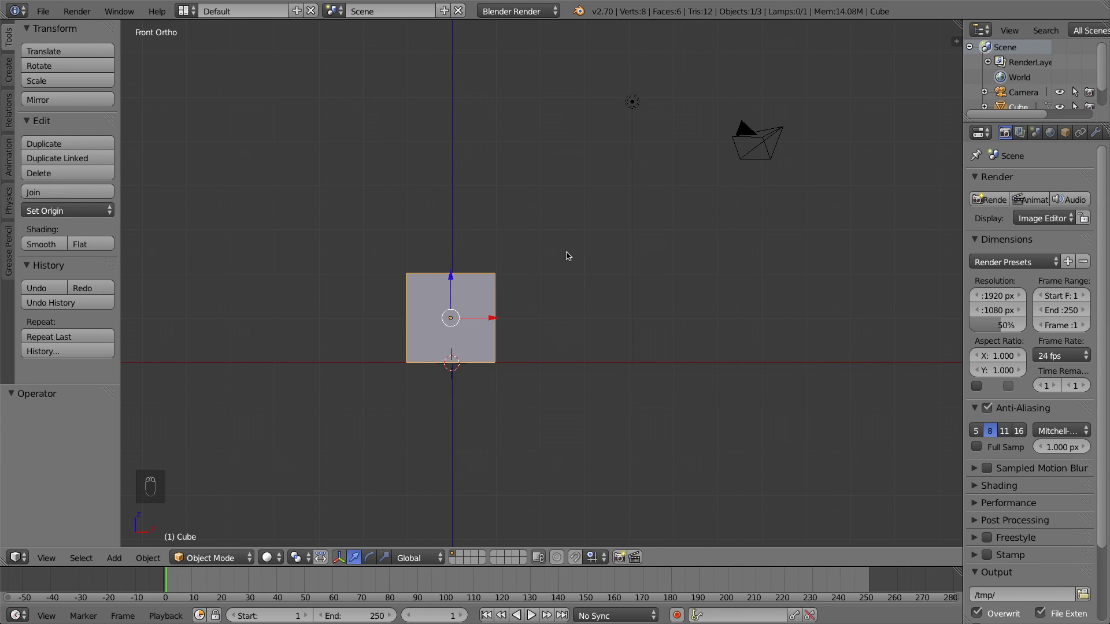
After undoing trial scales, scale the cube uniformly to about 2.3 times its original size.
key(s)
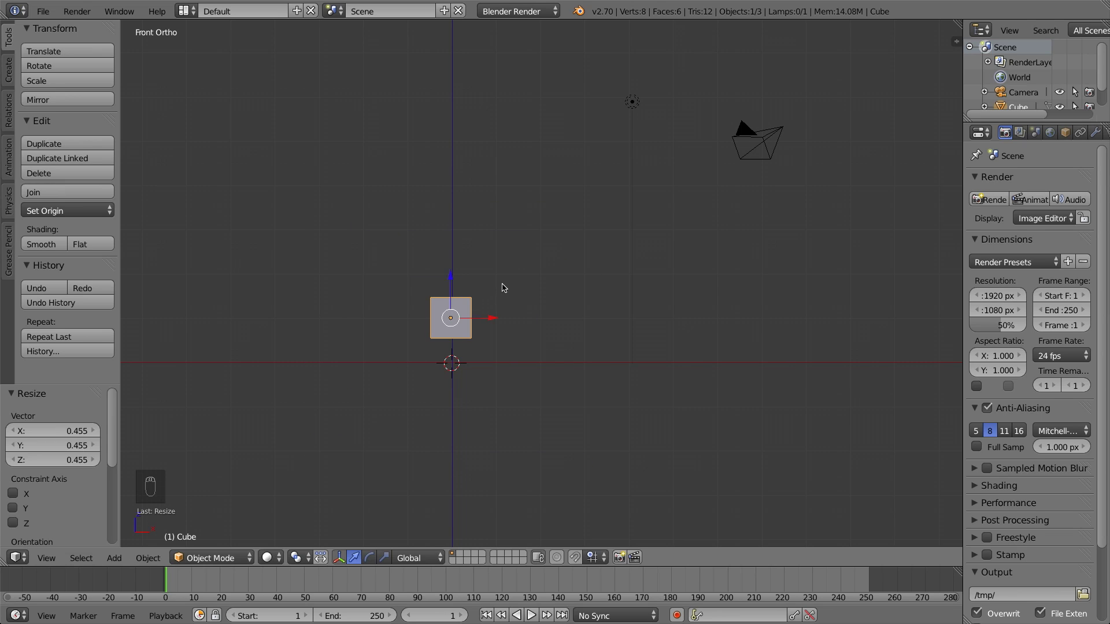
key(ctrl+z)
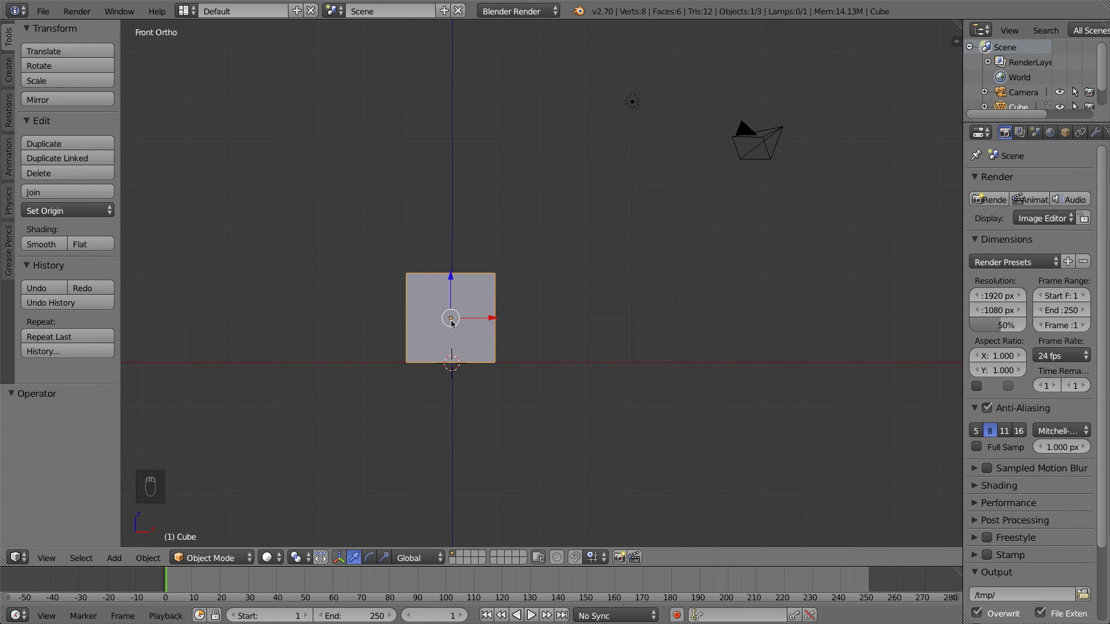
key(s)
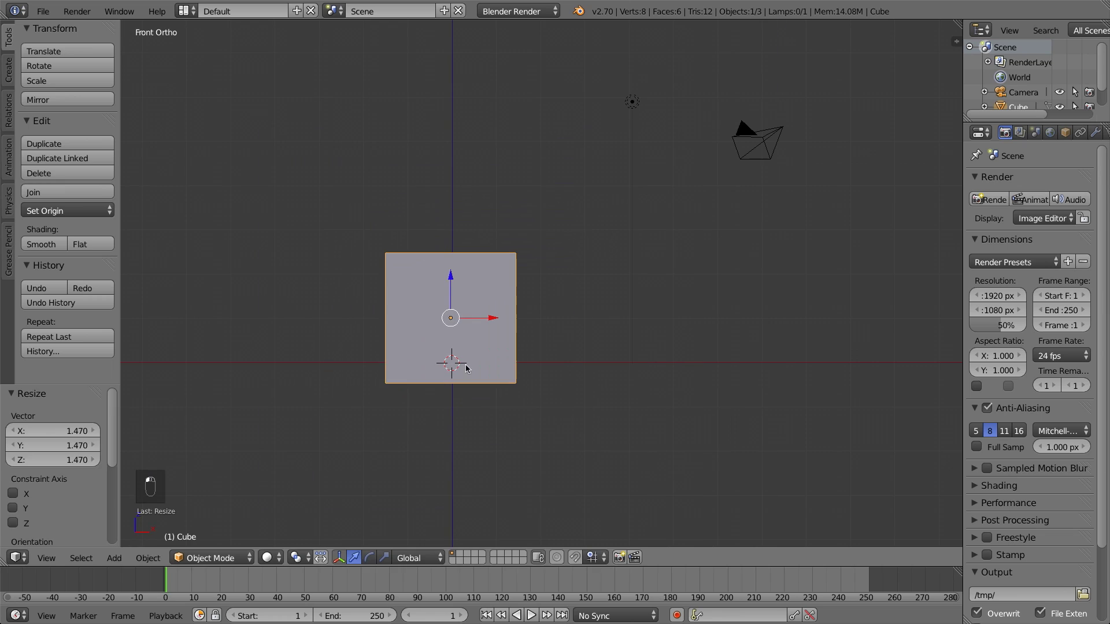
key(ctrl+z)
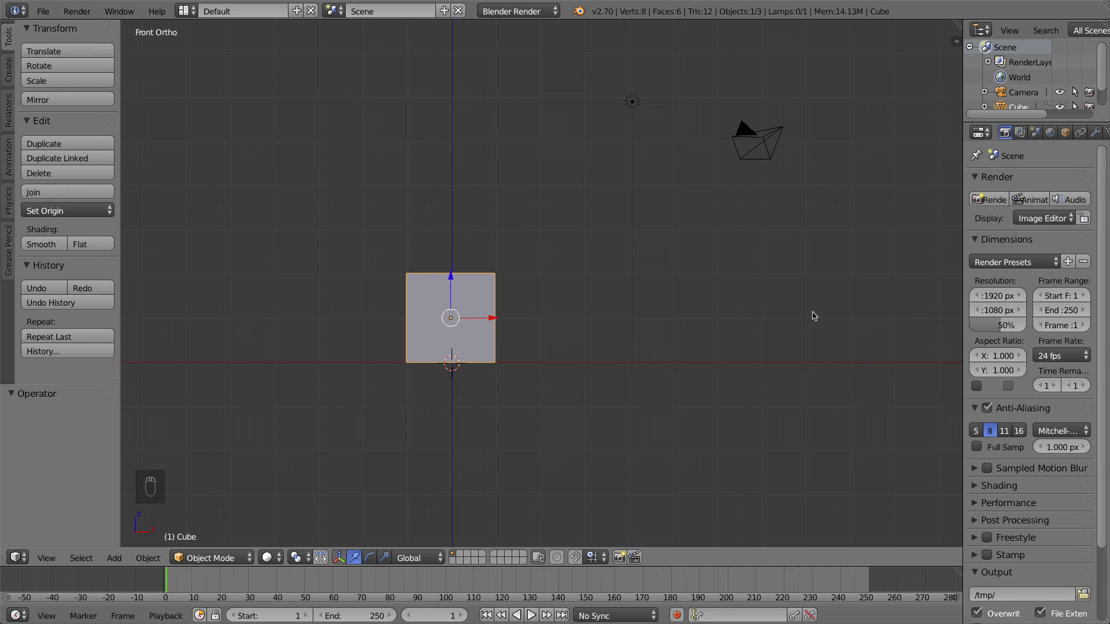
key(s)
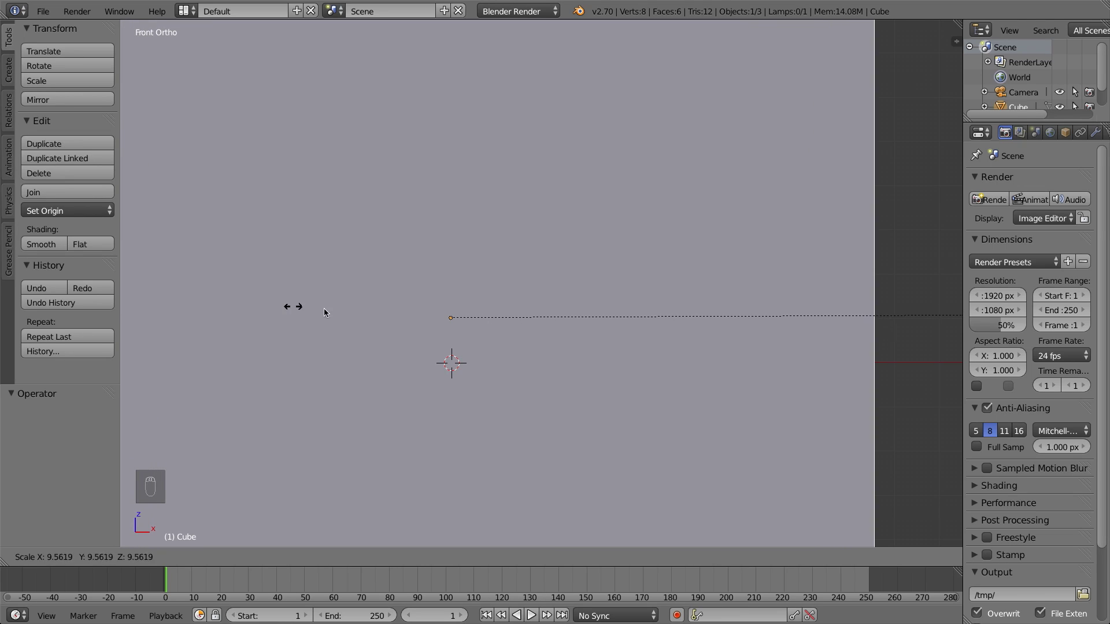
drag(555, 311, 597, 315)
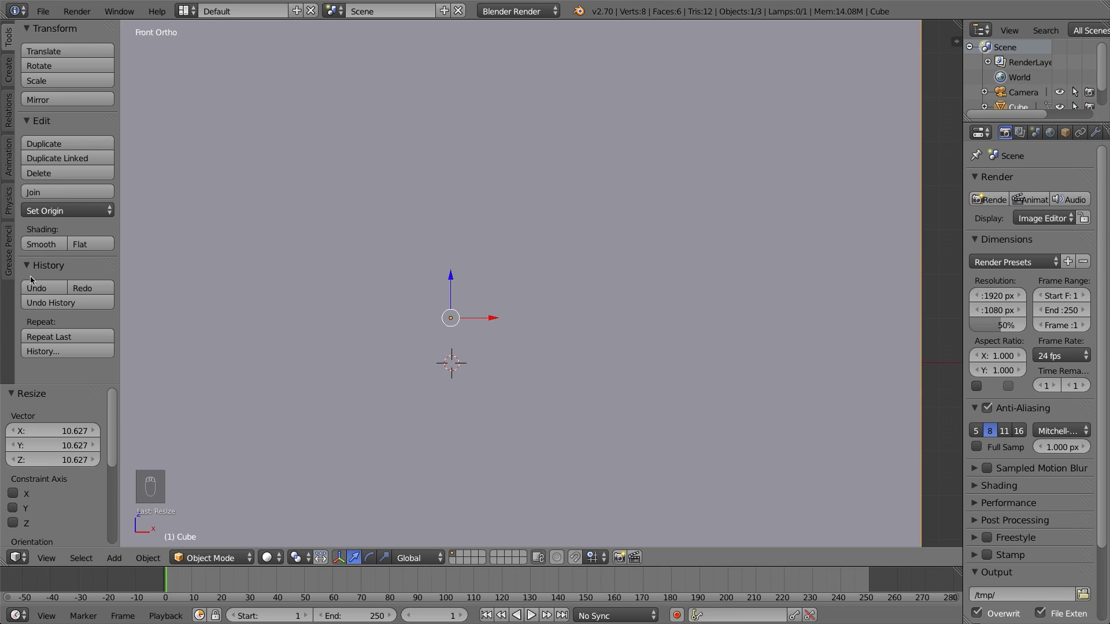
key(super+z)
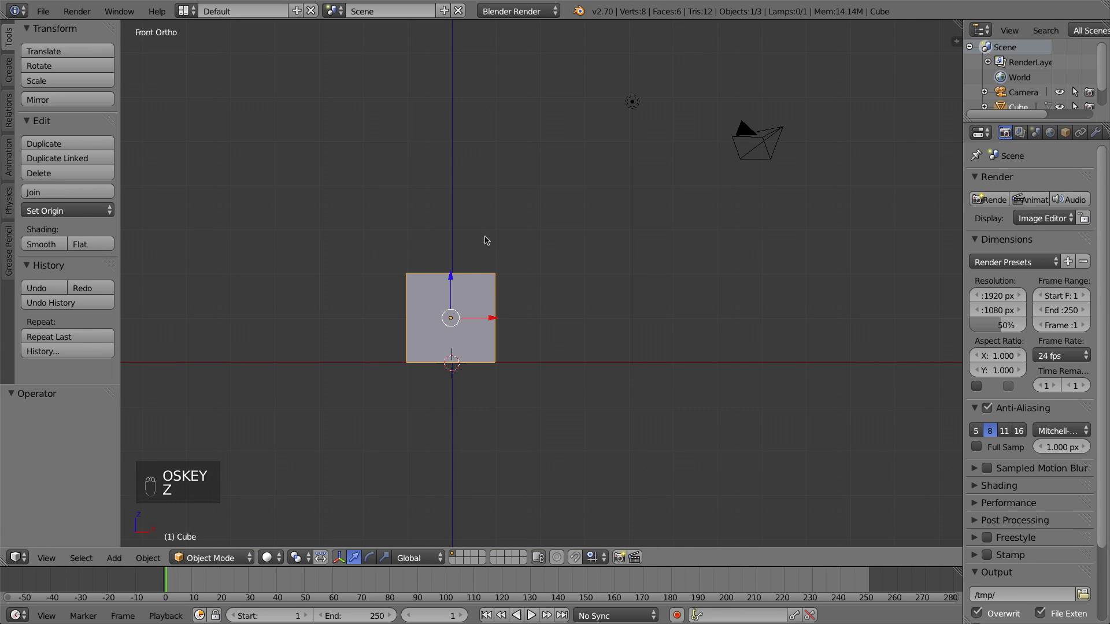
key(s)
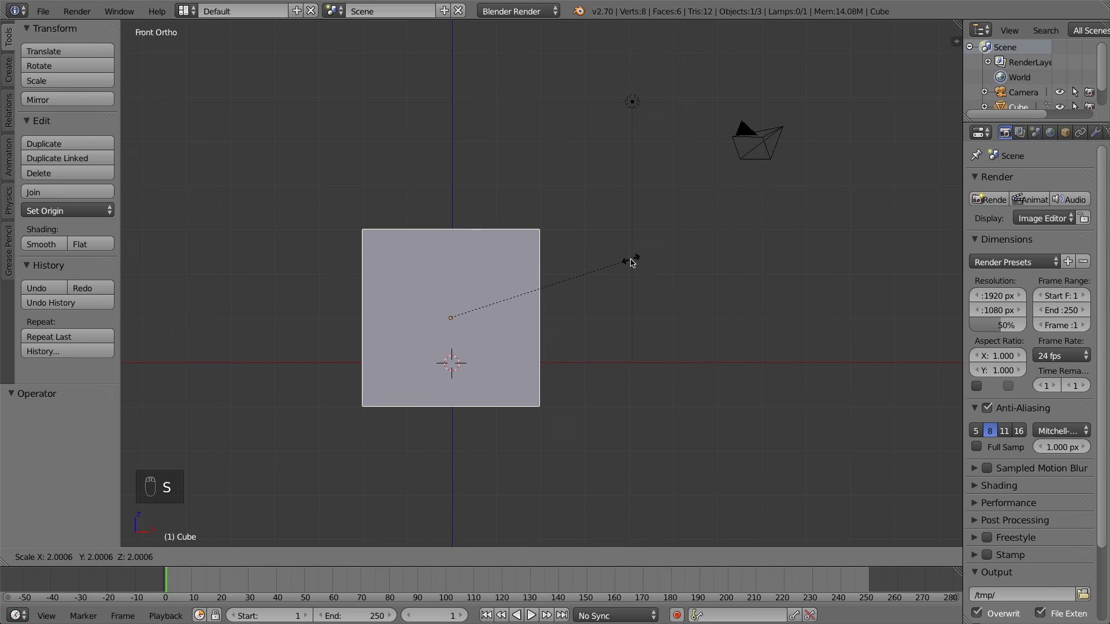
Cancel a stray resize and slide the cube along the green Y axis by about 6.9 units.
middle_click(492, 322)
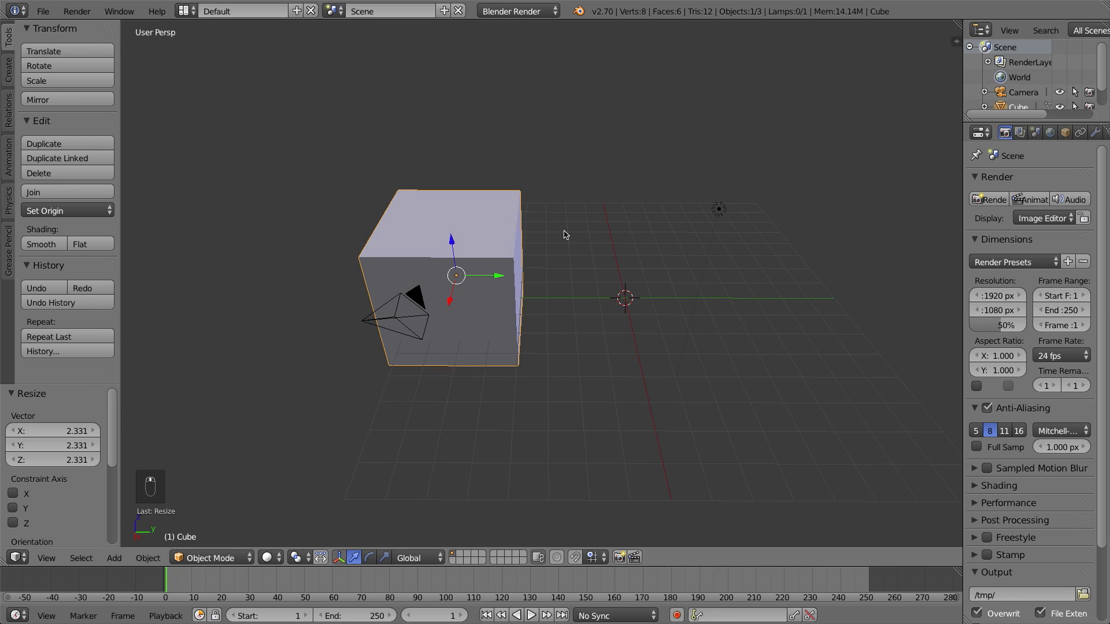
key(s)
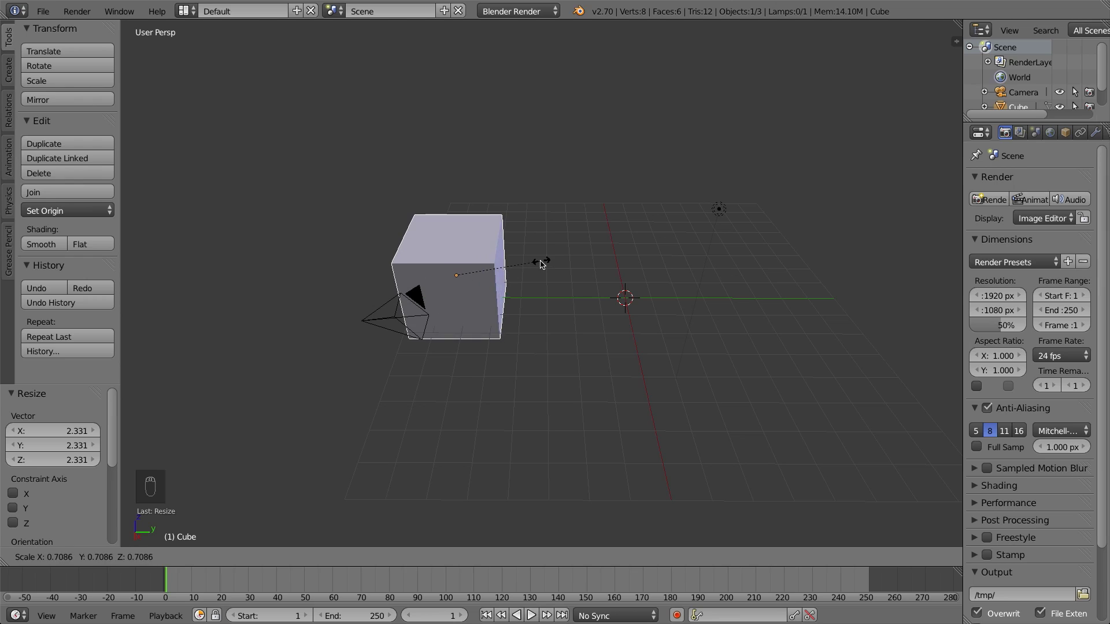
key(ctrl+z)
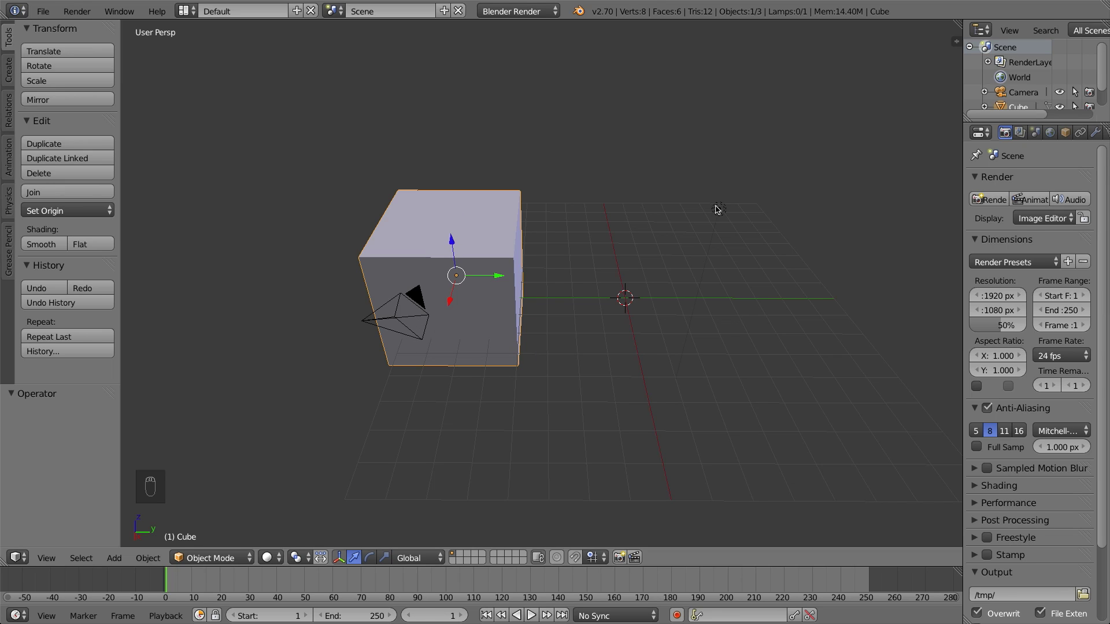
drag(724, 210, 528, 296)
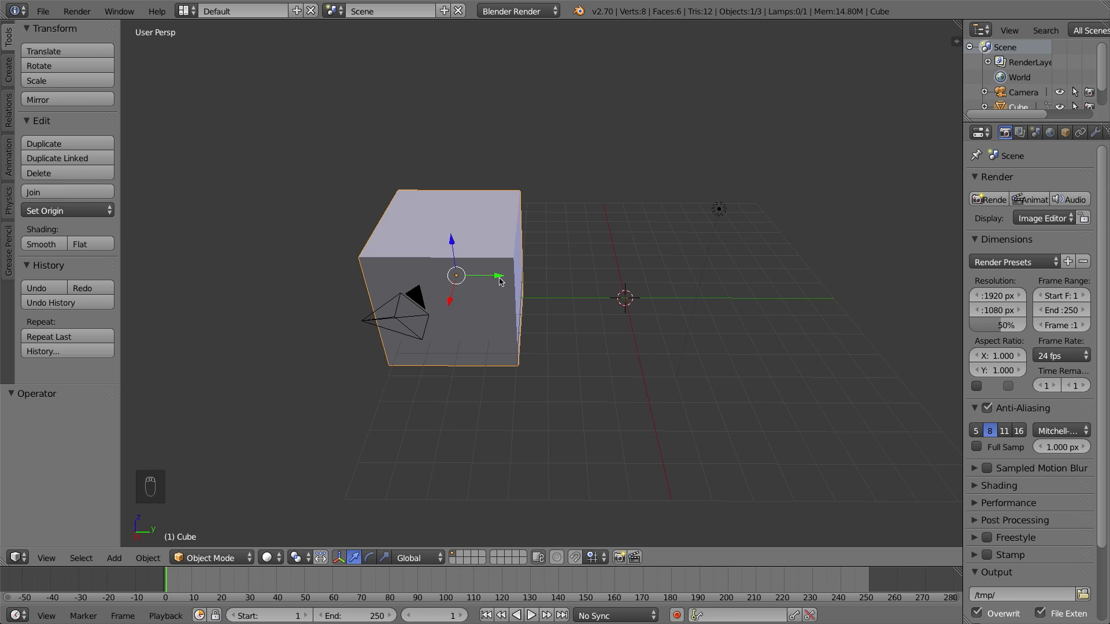
drag(498, 282, 547, 279)
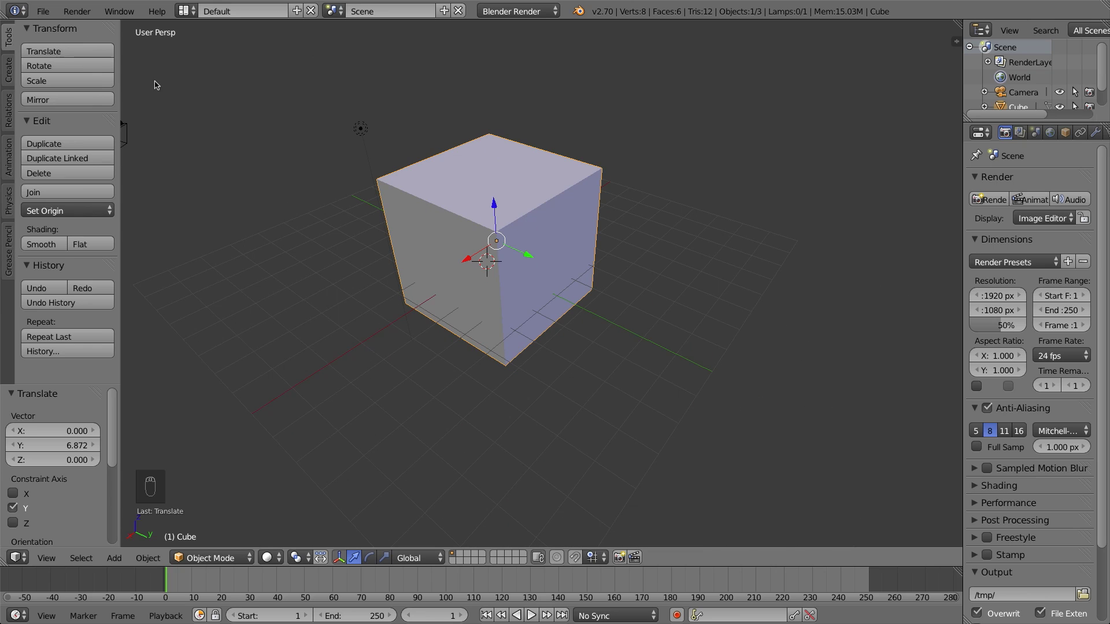
Select the cube and orbit the perspective view around it to inspect it from several sides.
key(KP_5)
key(KP_5)
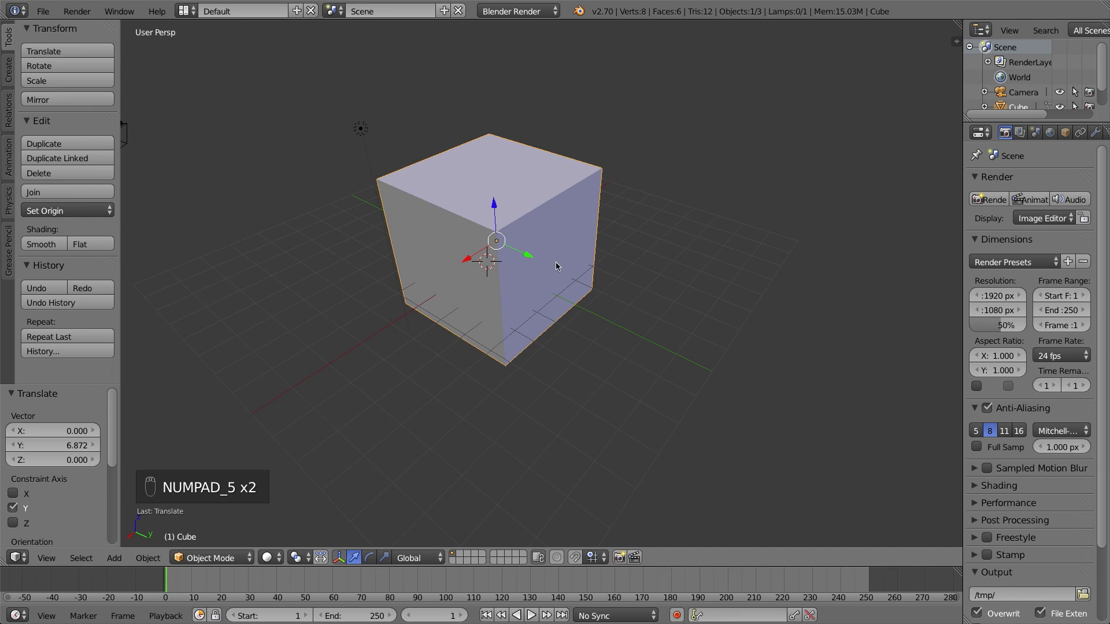
click(502, 183)
key(ctrl+z)
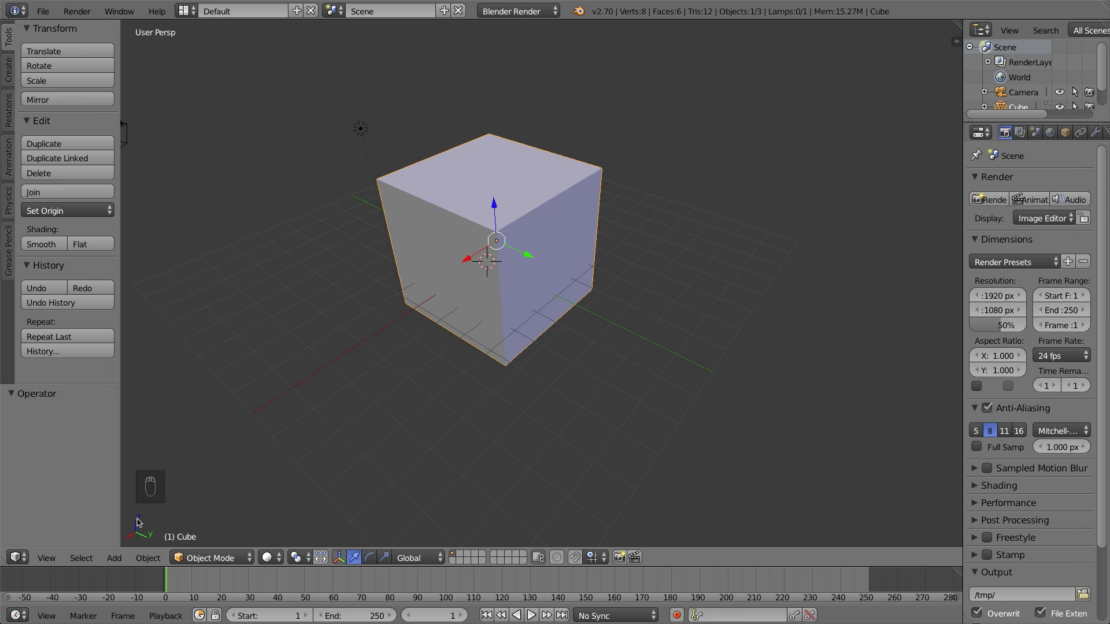
middle_click(580, 276)
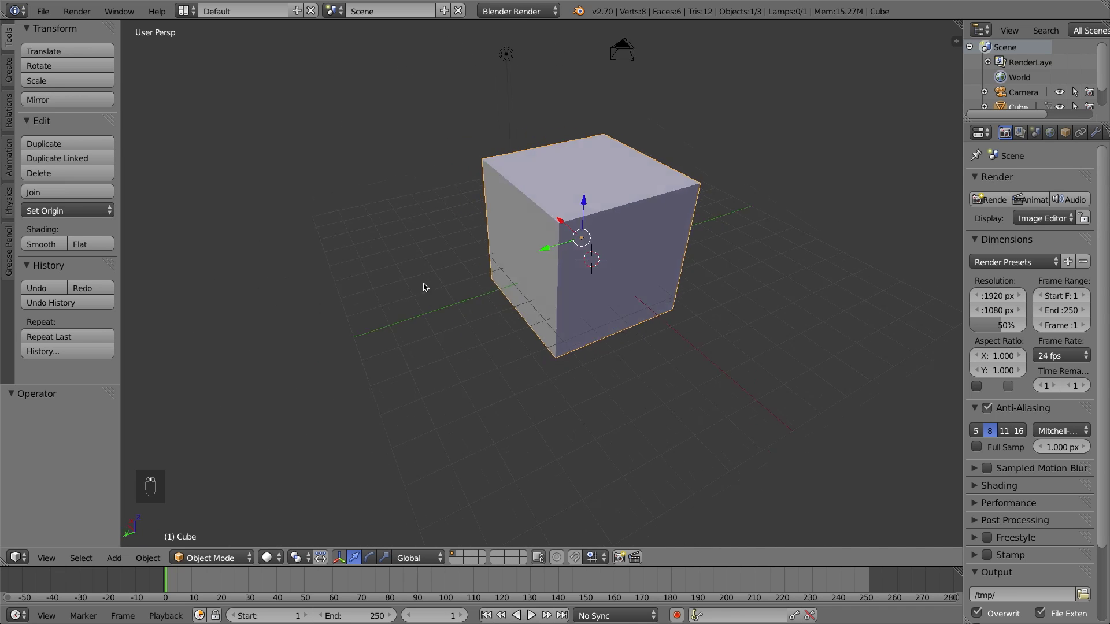
drag(546, 248, 462, 260)
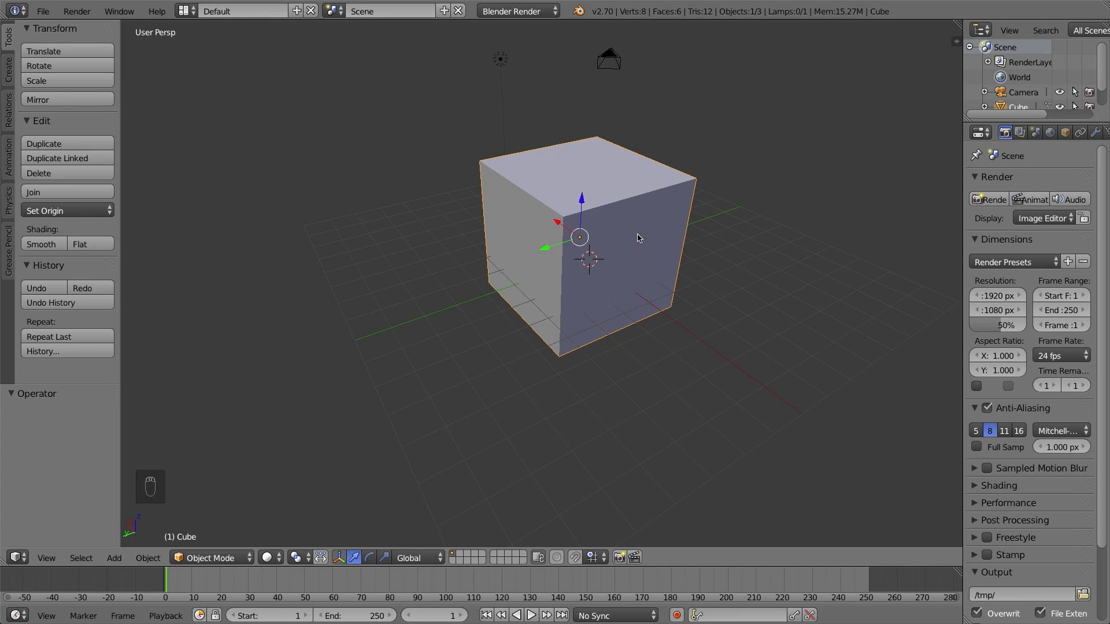
middle_click(624, 239)
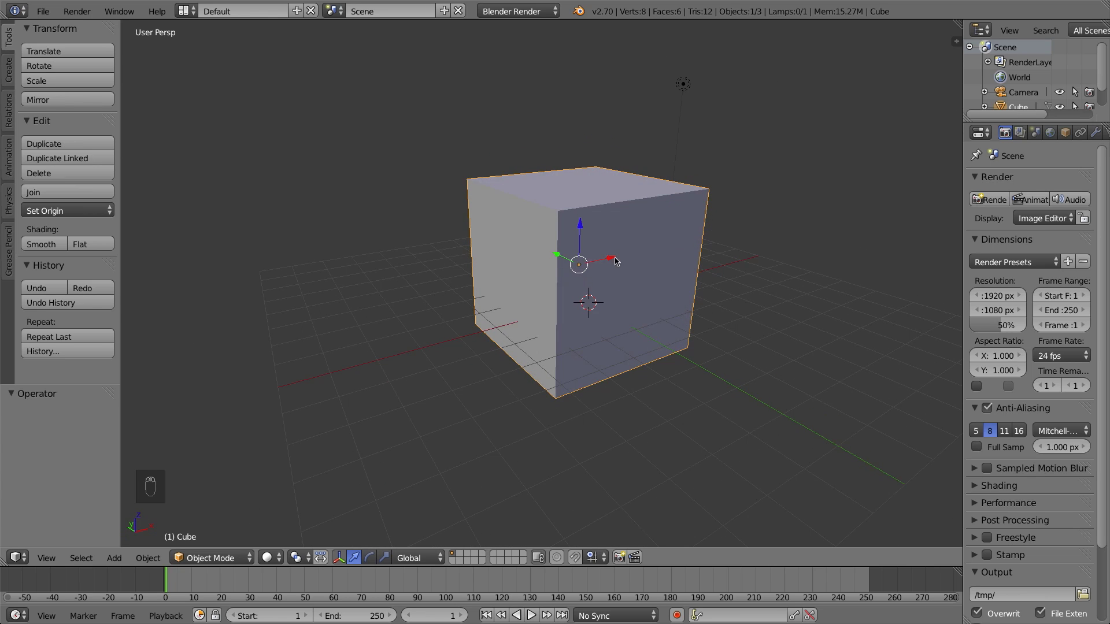
drag(615, 270, 567, 249)
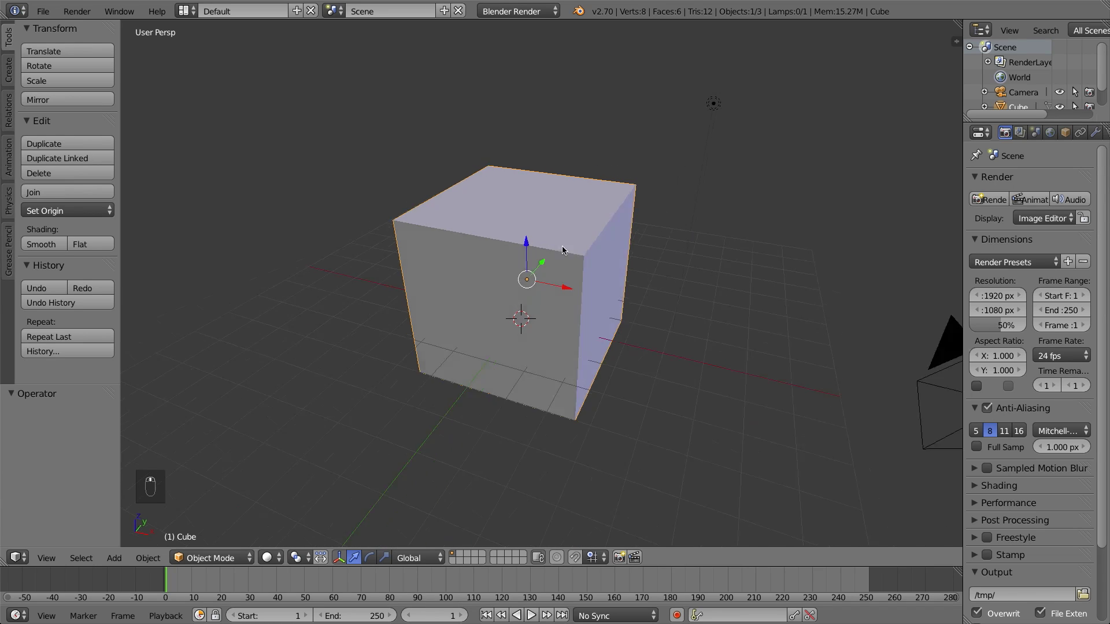
middle_click(537, 250)
drag(396, 240, 523, 199)
drag(522, 199, 522, 242)
key(ctrl+z)
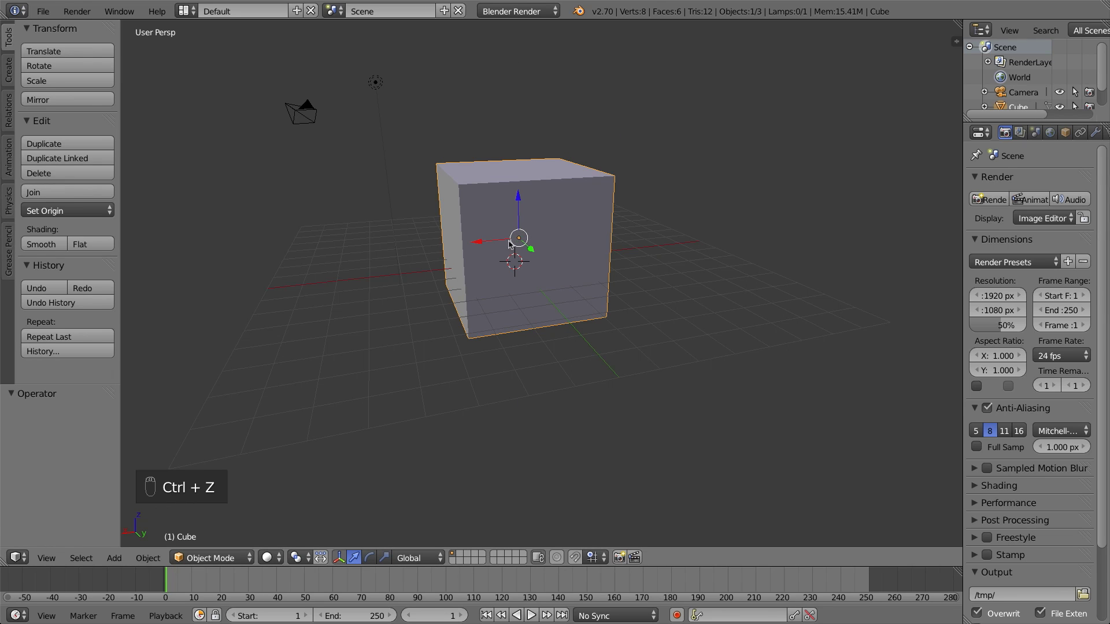
Lift the cube up and away from the grid, then orbit to check its new position.
drag(516, 241, 430, 317)
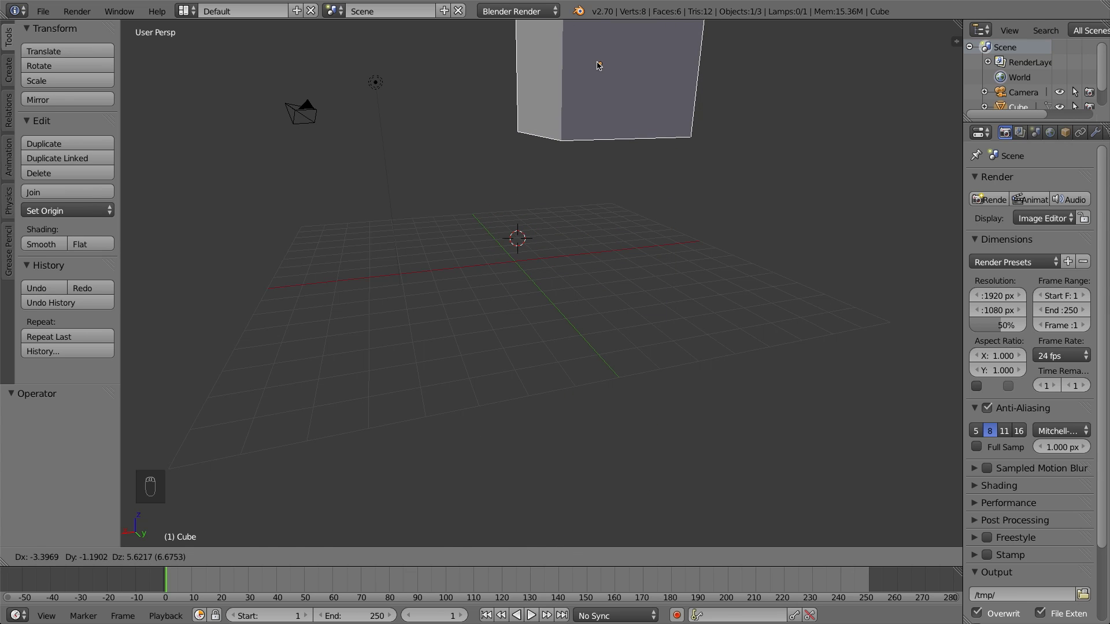
drag(493, 219, 495, 215)
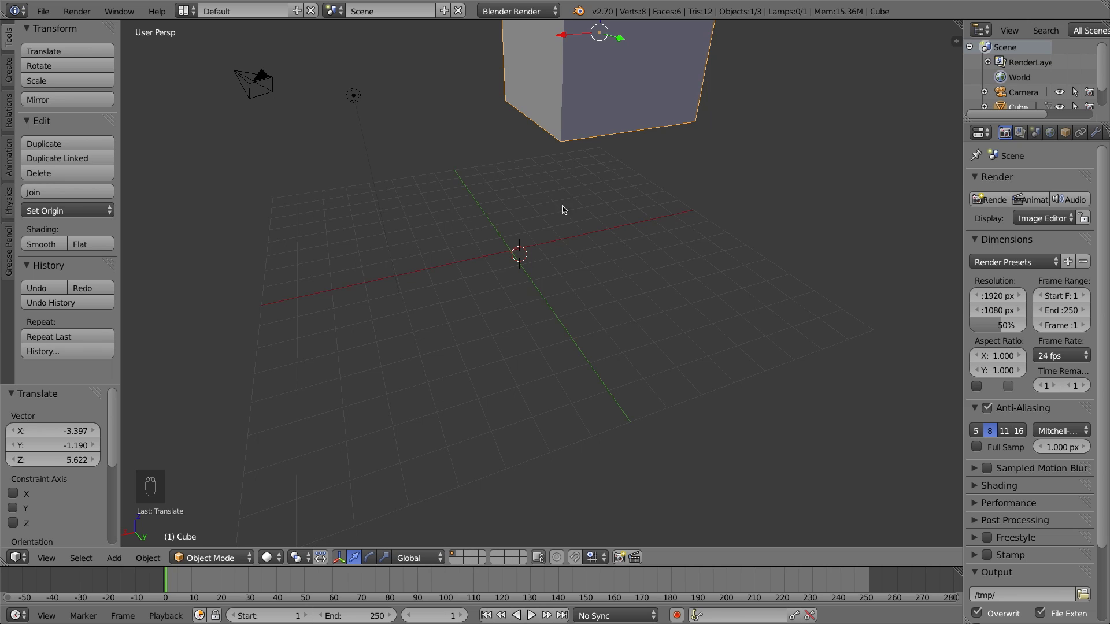
middle_click(619, 162)
drag(576, 108, 583, 317)
key(ctrl+z)
drag(580, 321, 573, 368)
drag(570, 367, 496, 335)
Step back through recent edits with repeated undo and zoom out to show cube, camera and lamp.
key(ctrl+z)
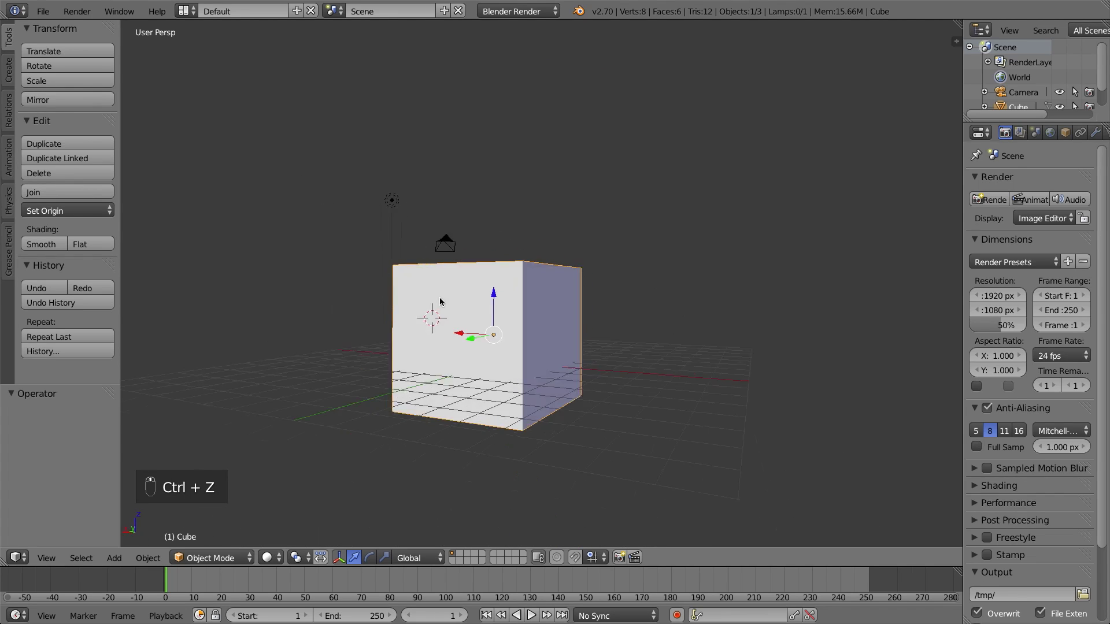
key(ctrl+z)
key(ctrl+z)
key(ctrl+z)
drag(582, 326, 530, 348)
key(ctrl+z)
key(ctrl+z)
key(ctrl+z)
key(ctrl+z)
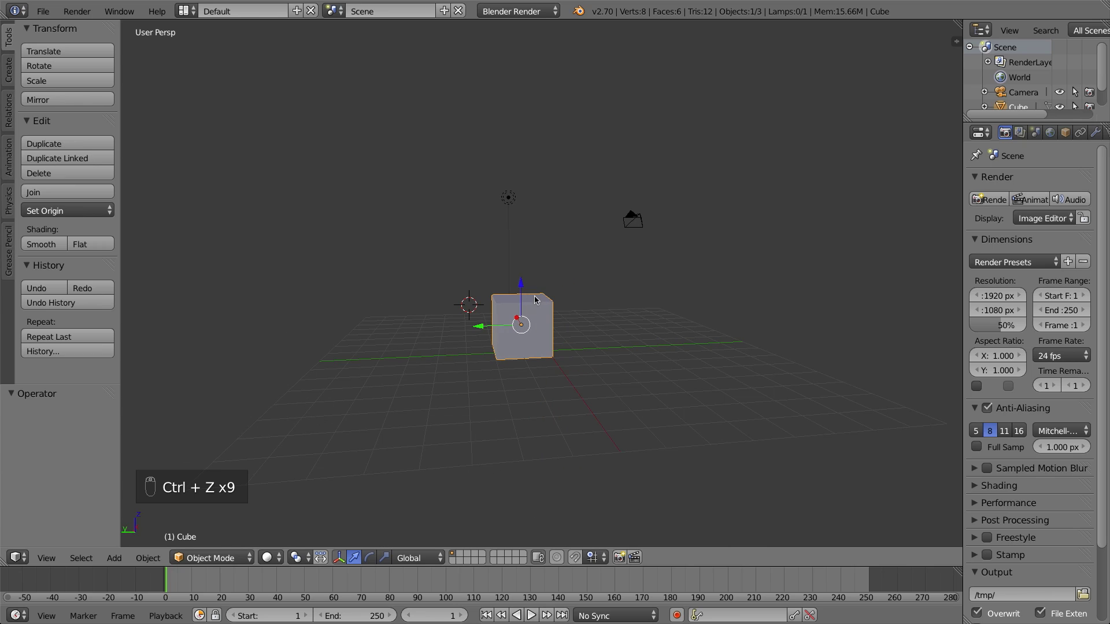
middle_click(534, 310)
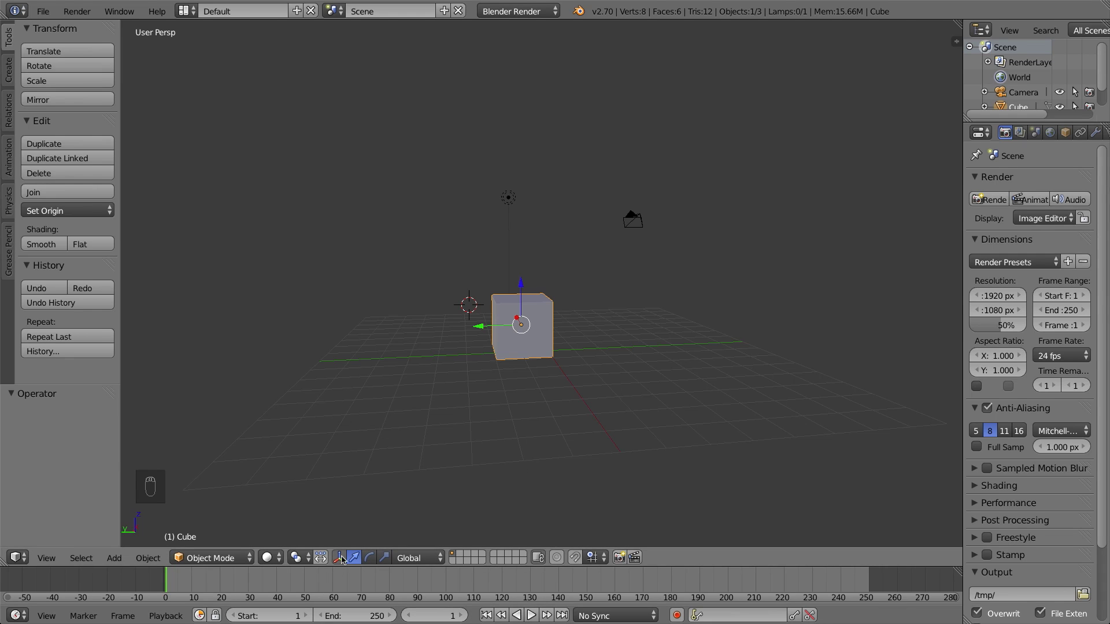
With the rotate manipulator, spin the cube about Z, then tilt it about X and undo that tilt.
click(336, 572)
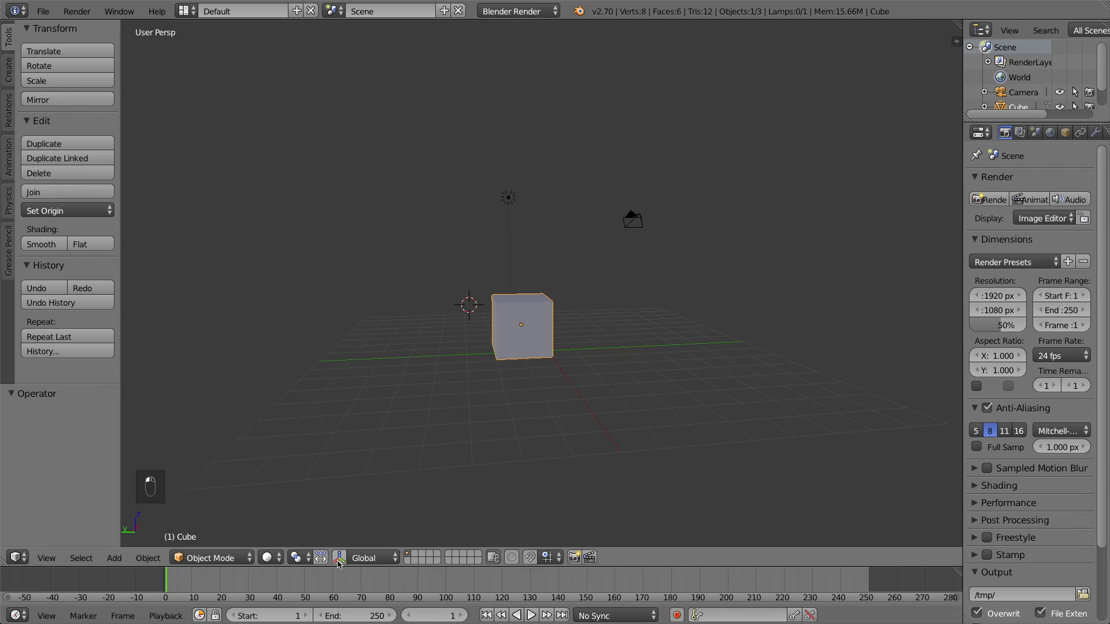
drag(334, 525, 342, 558)
drag(341, 559, 362, 561)
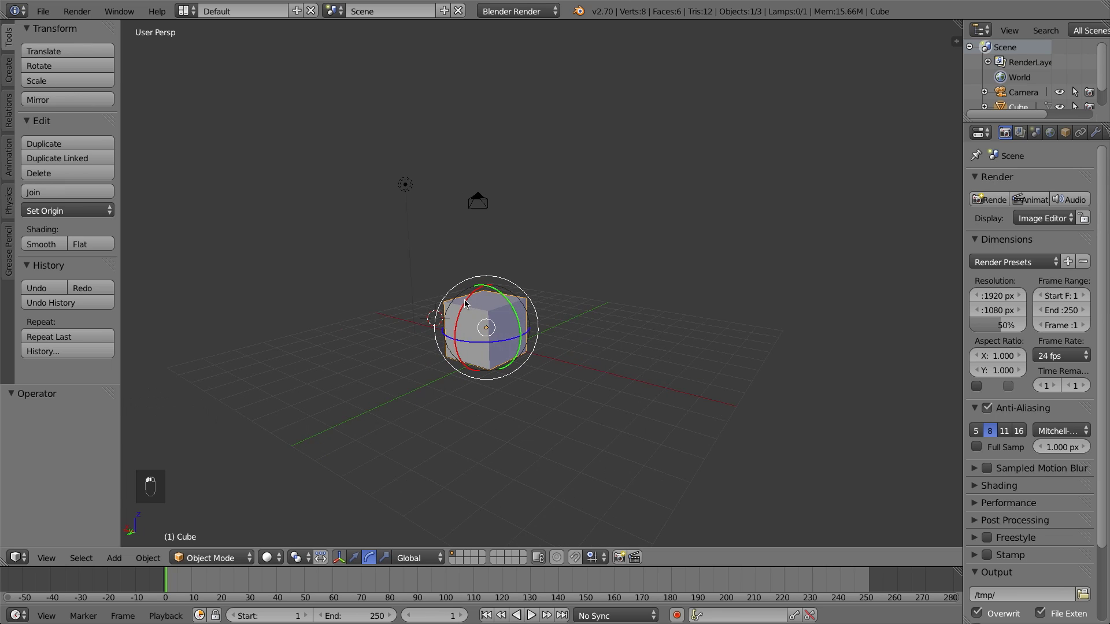
drag(473, 302, 311, 410)
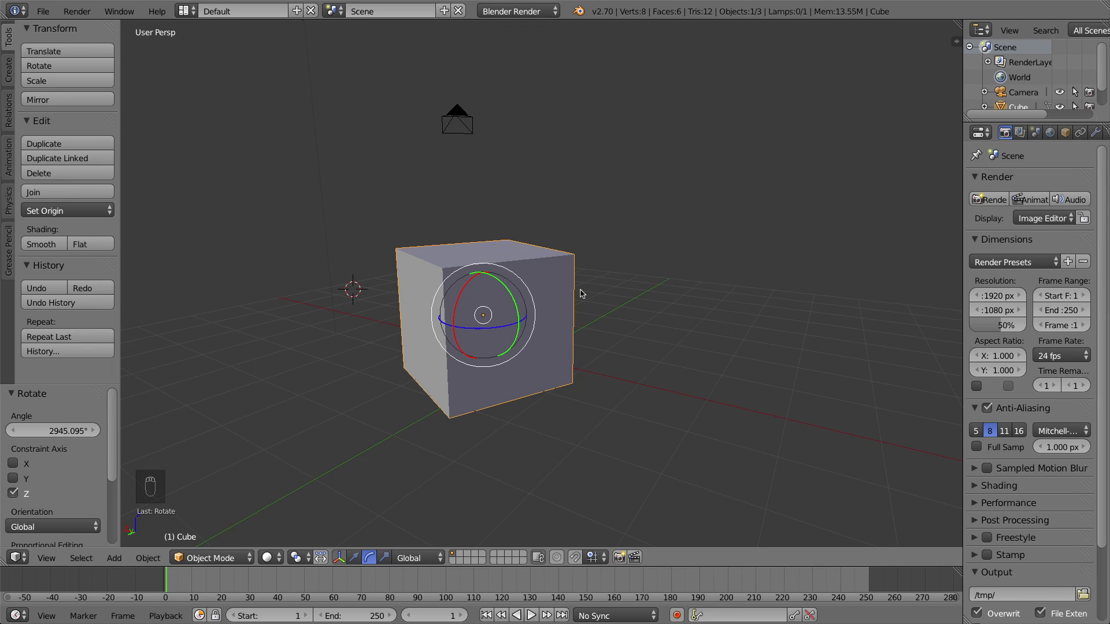
key(ctrl+z)
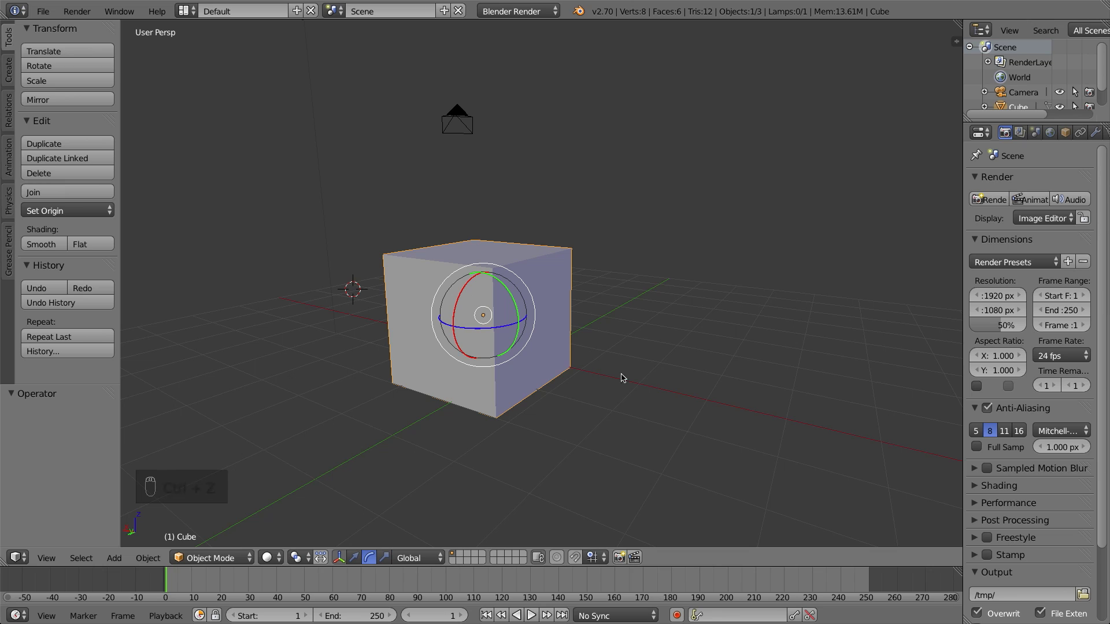
drag(466, 292, 445, 351)
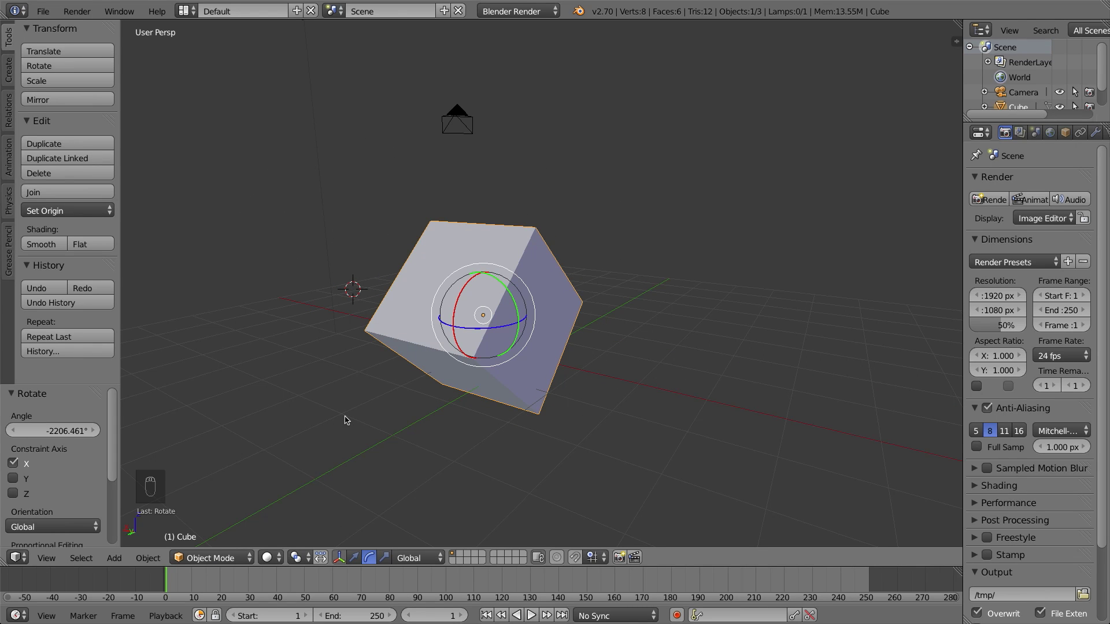
key(ctrl+z)
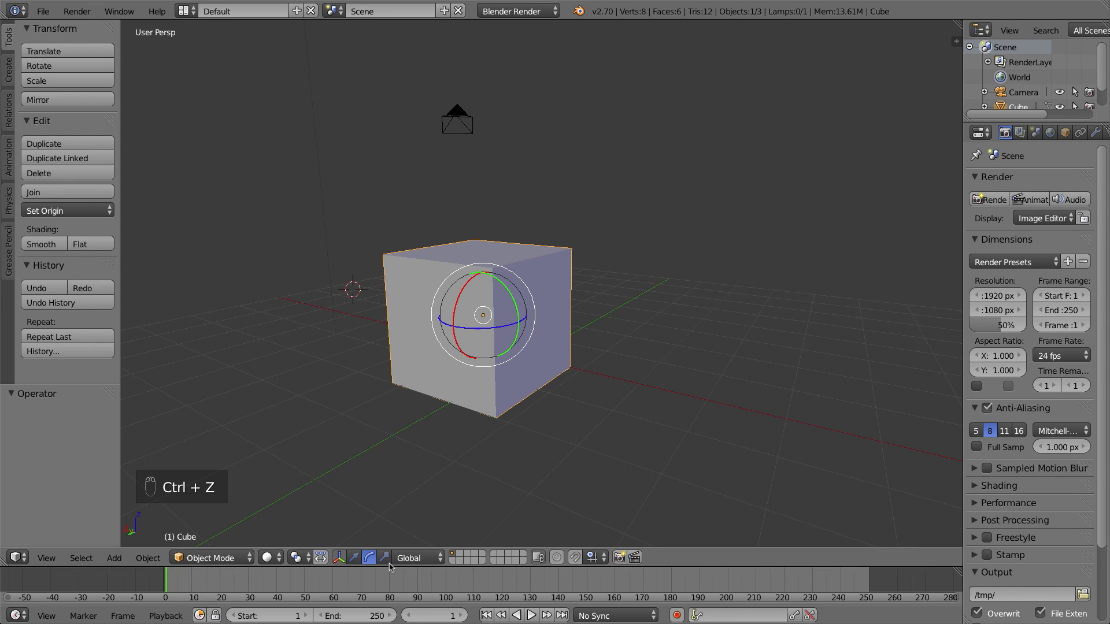
Flatten the cube along its height with the scale manipulator, then undo it.
middle_click(335, 333)
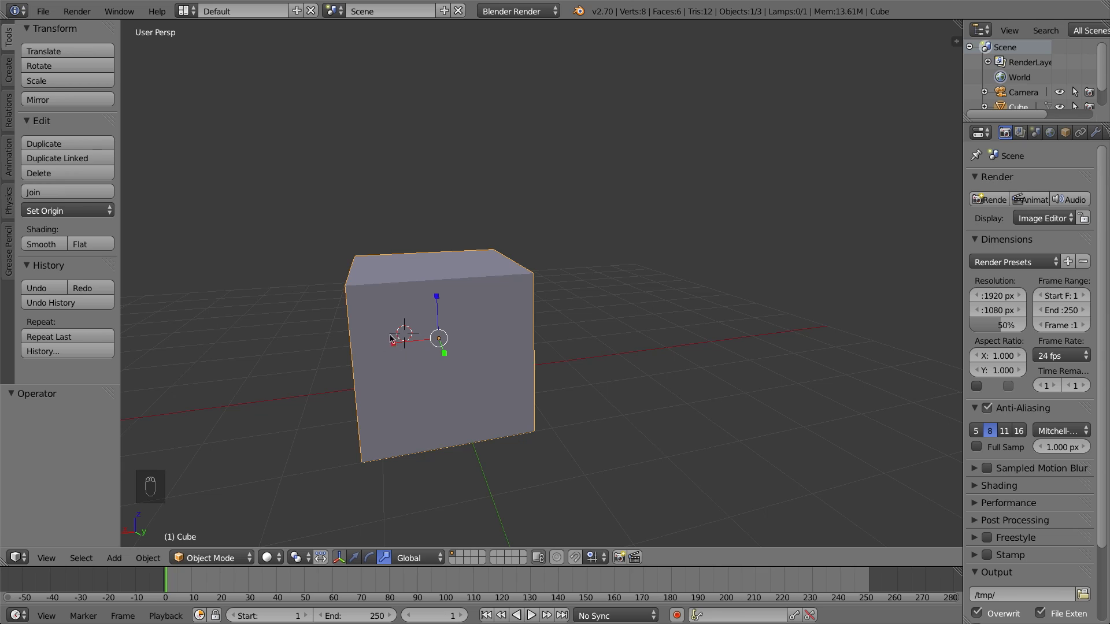
drag(383, 349, 451, 317)
key(ctrl+z)
drag(443, 301, 442, 342)
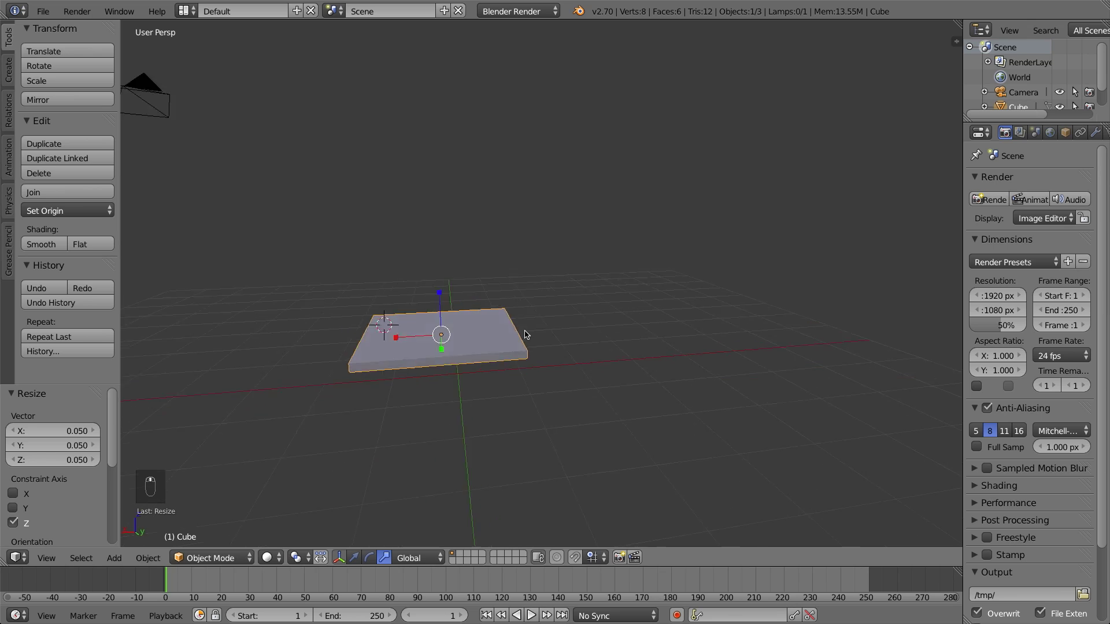
key(ctrl+z)
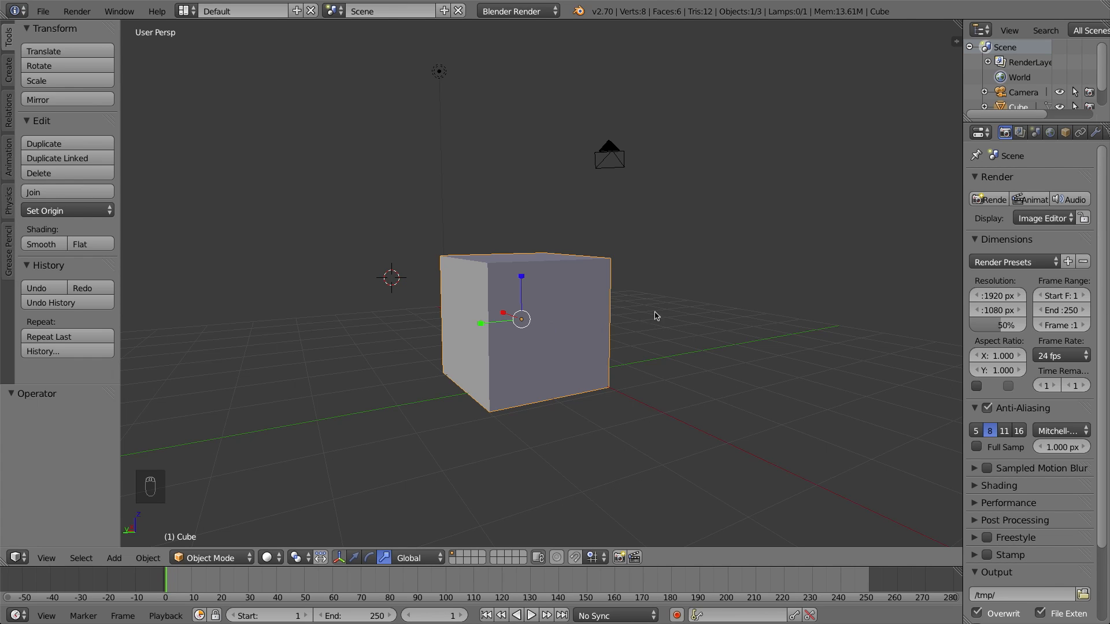
Enlarge and stretch the cube tall with S, undo the stretch, and reselect the cube.
key(s)
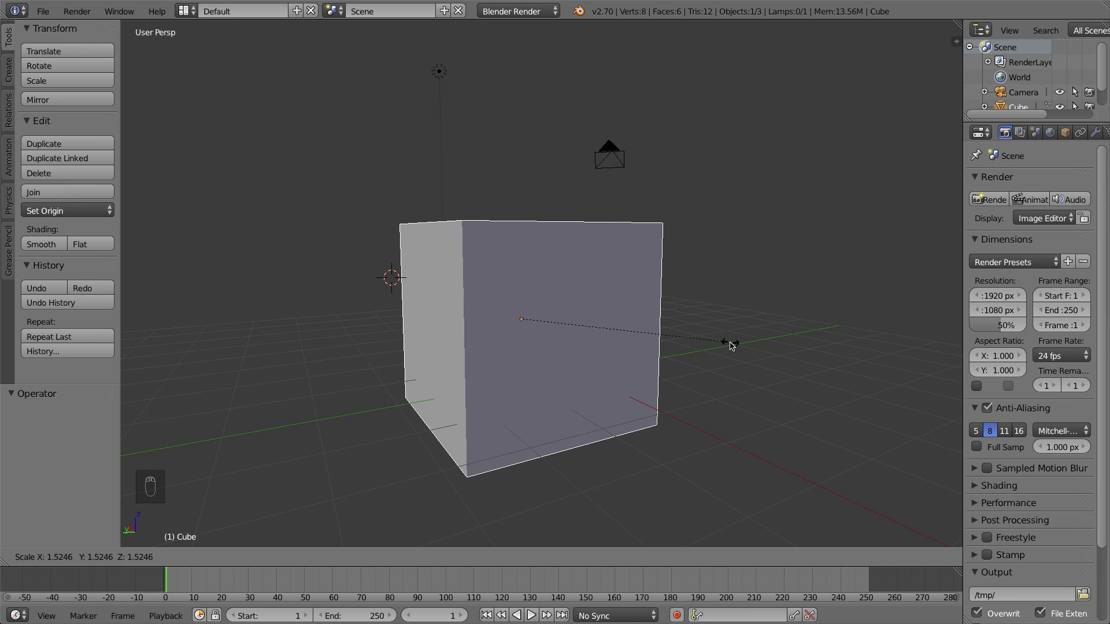
drag(603, 349, 527, 283)
drag(525, 281, 516, 307)
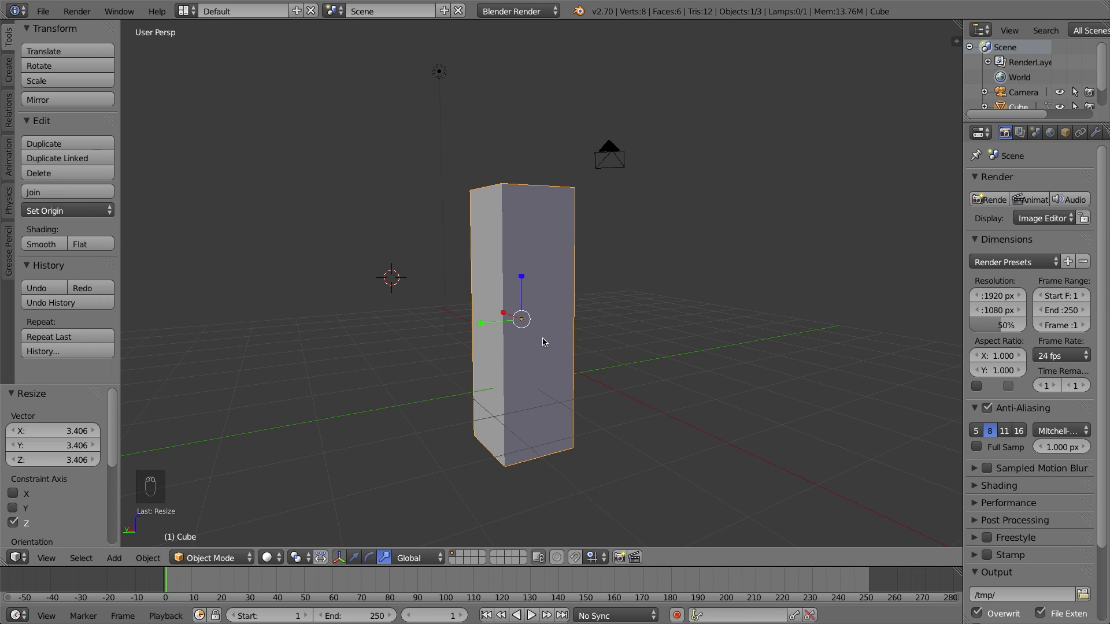
key(ctrl+z)
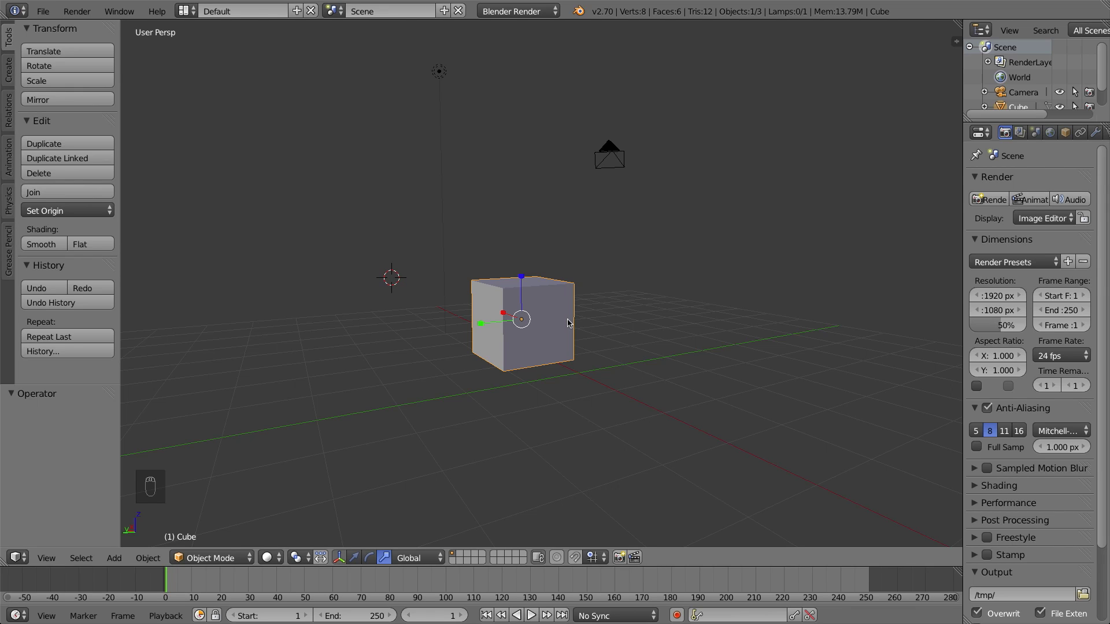
drag(606, 147, 507, 343)
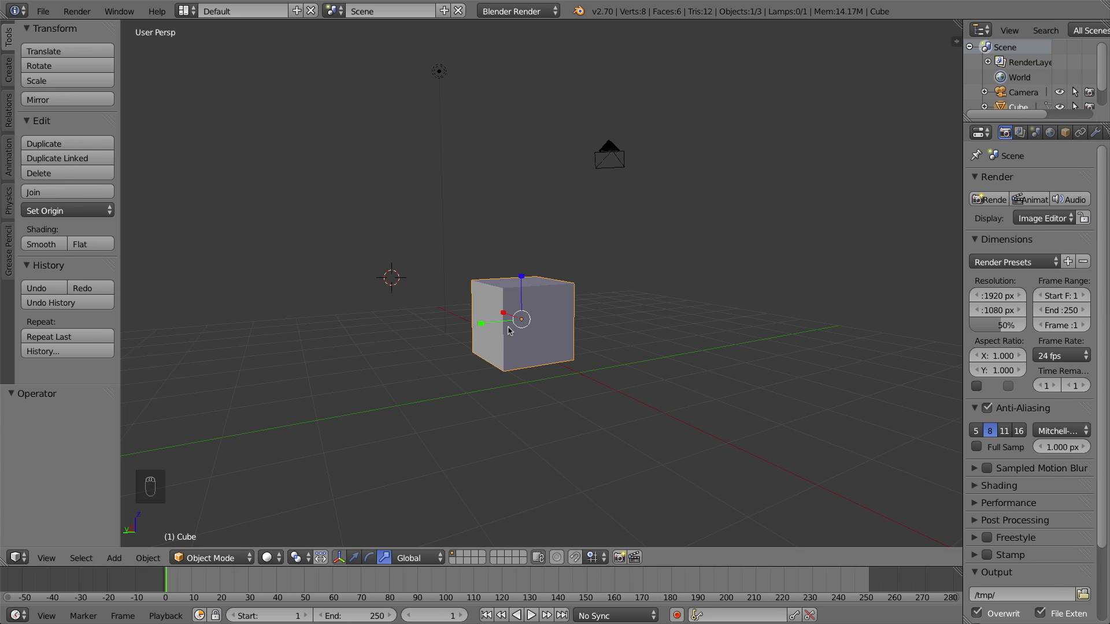
Delete the cube with X and orbit the empty scene to bring the camera and lamp into view.
key(x)
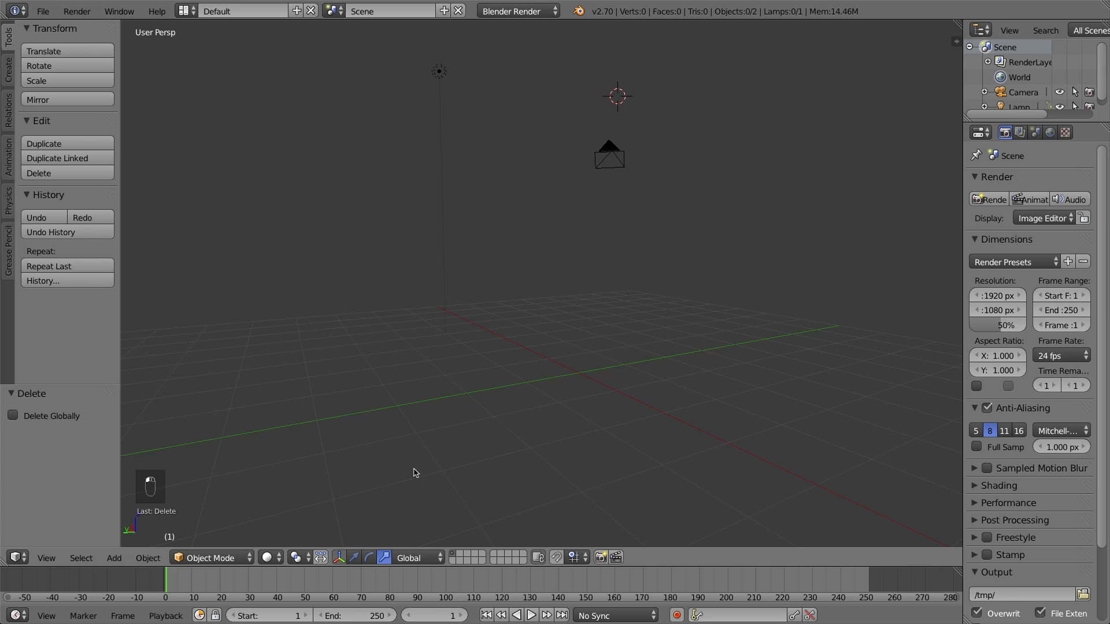
drag(352, 400, 509, 400)
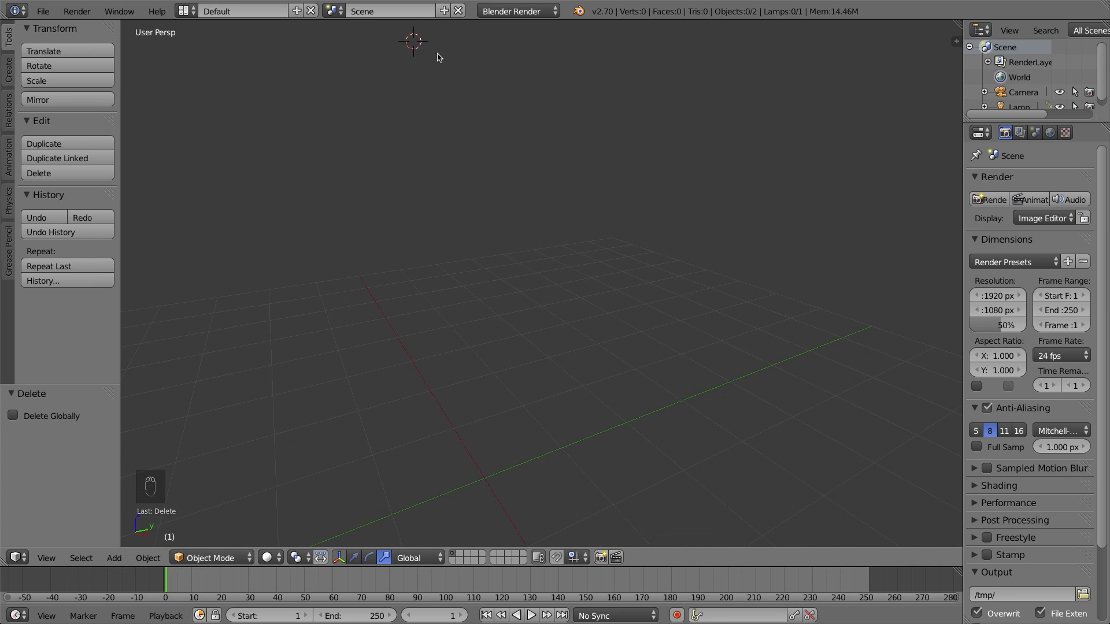
drag(521, 198, 316, 190)
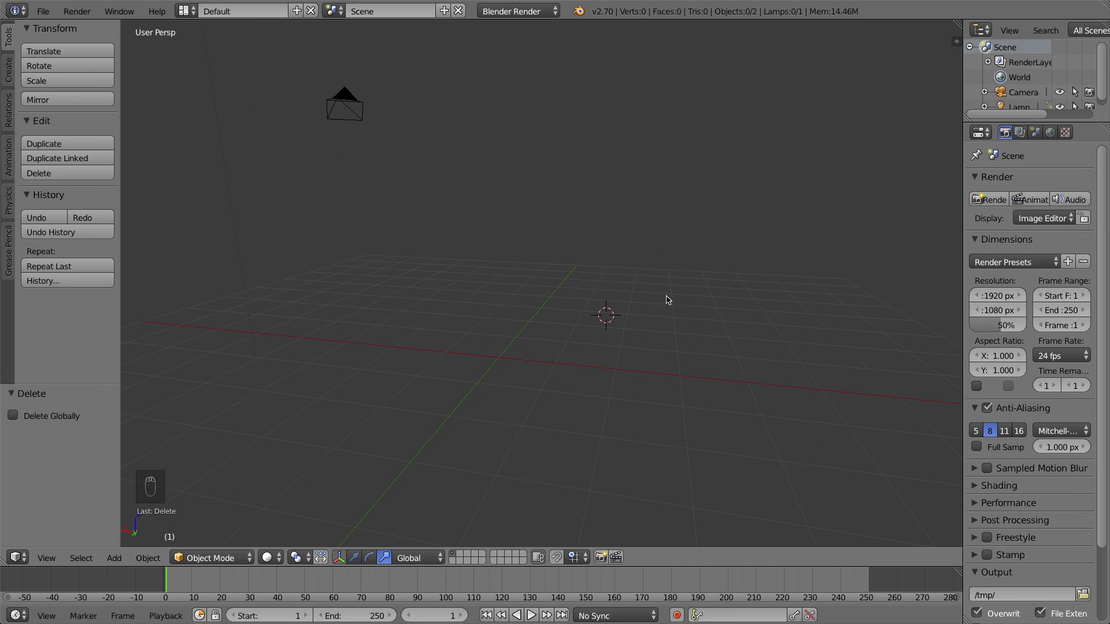
middle_click(551, 300)
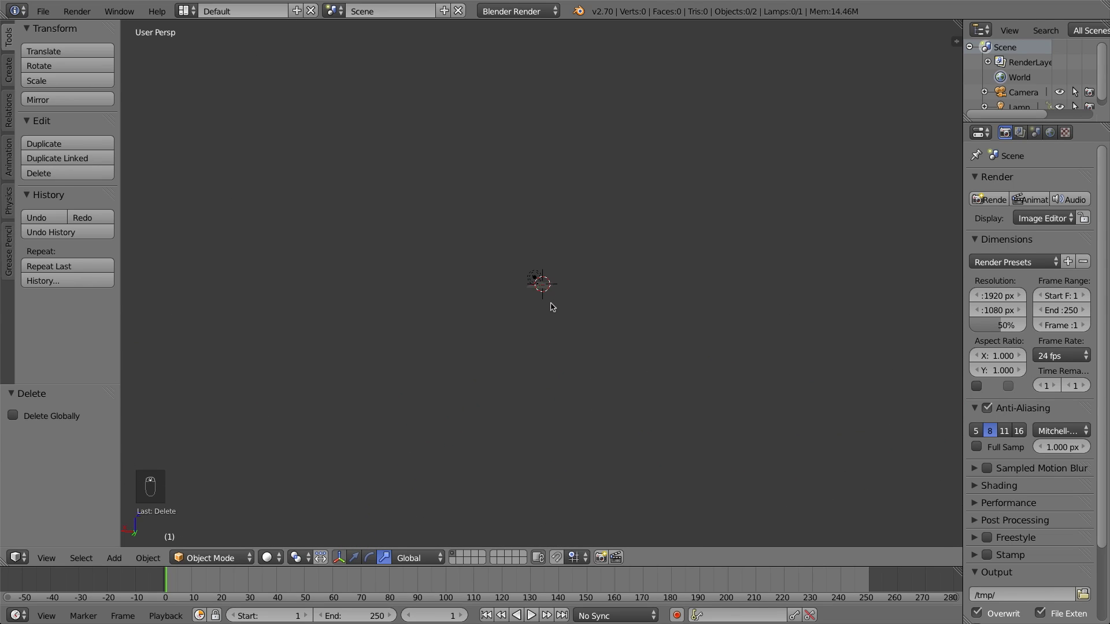
middle_click(544, 299)
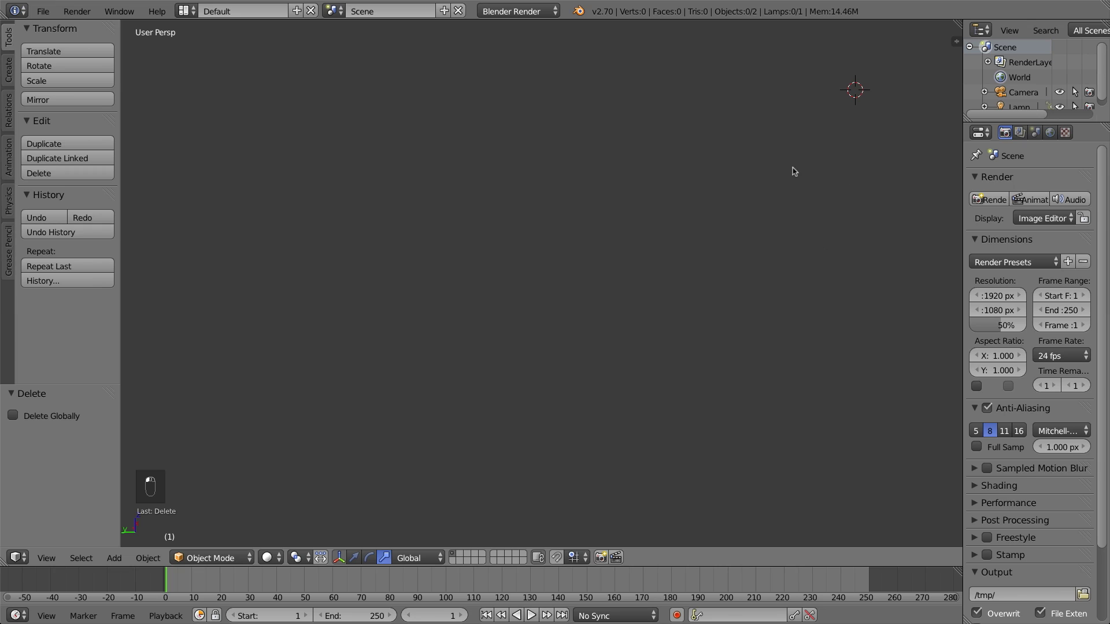
drag(643, 255, 593, 300)
Snap the 3D cursor back to the world origin with Shift+C.
key(shift+c)
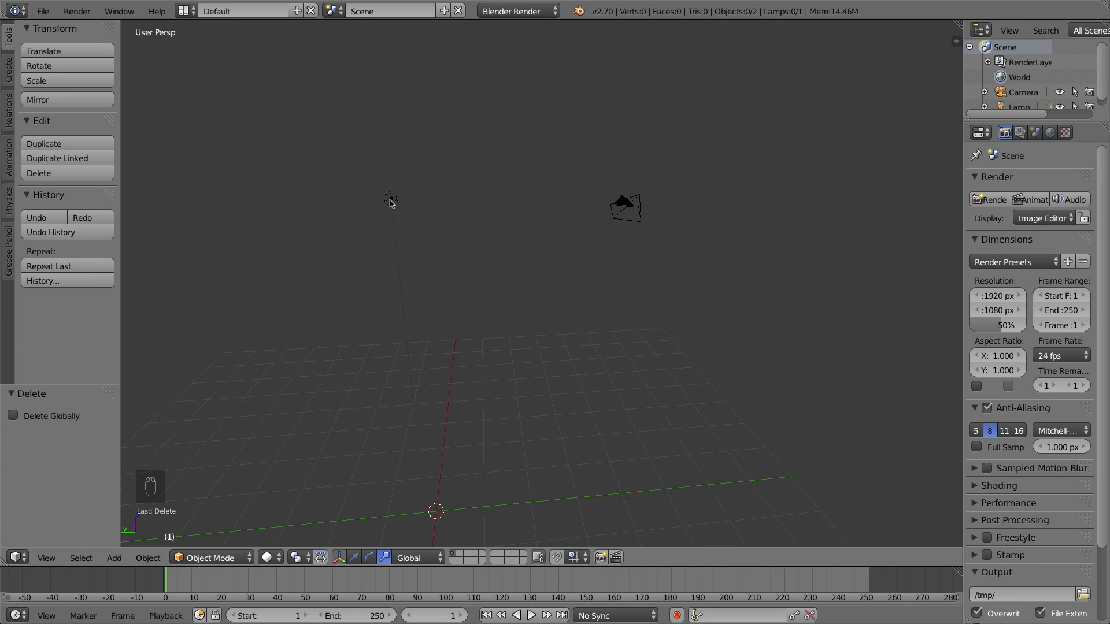
drag(876, 73, 789, 250)
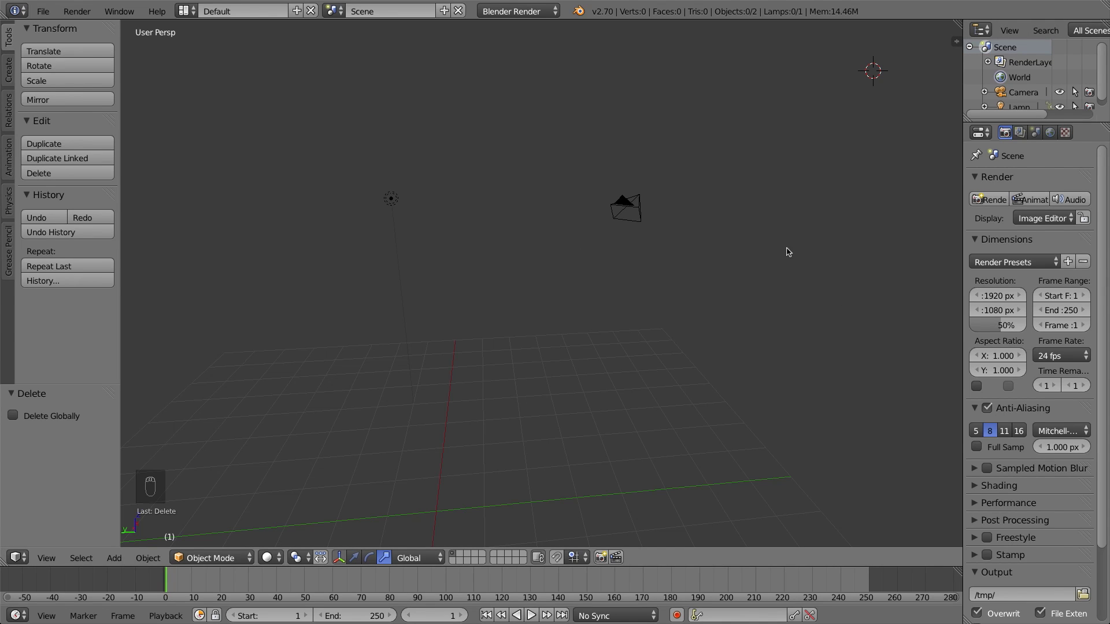
key(shift+c)
drag(580, 341, 527, 396)
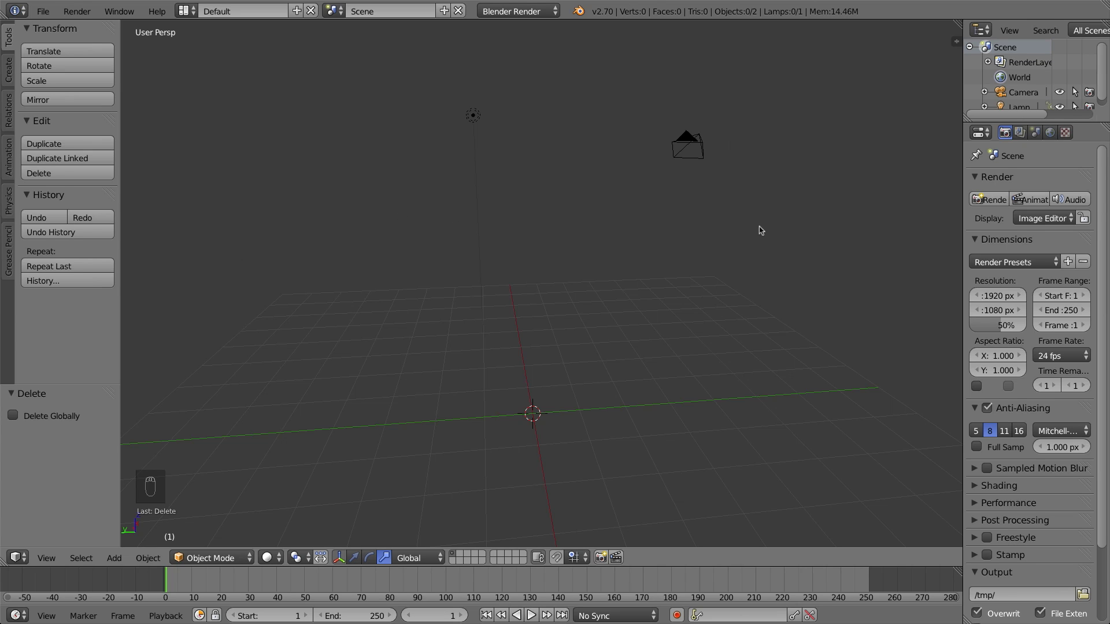
Add a new cube at the world origin from the Create tab's object list.
key(shift+a)
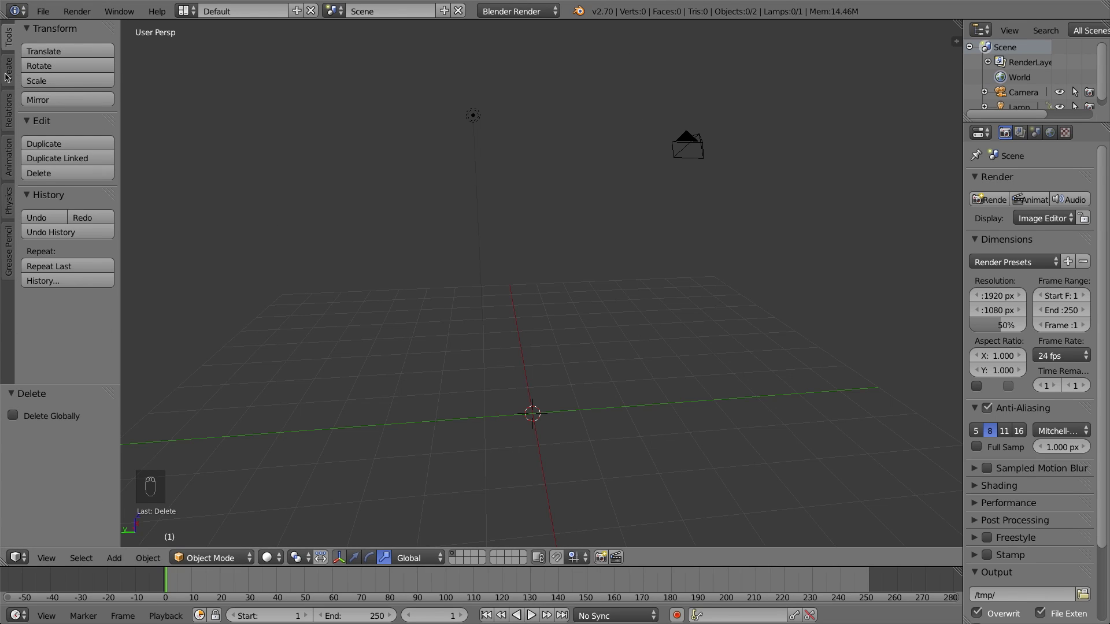
drag(6, 79, 118, 193)
drag(118, 192, 35, 275)
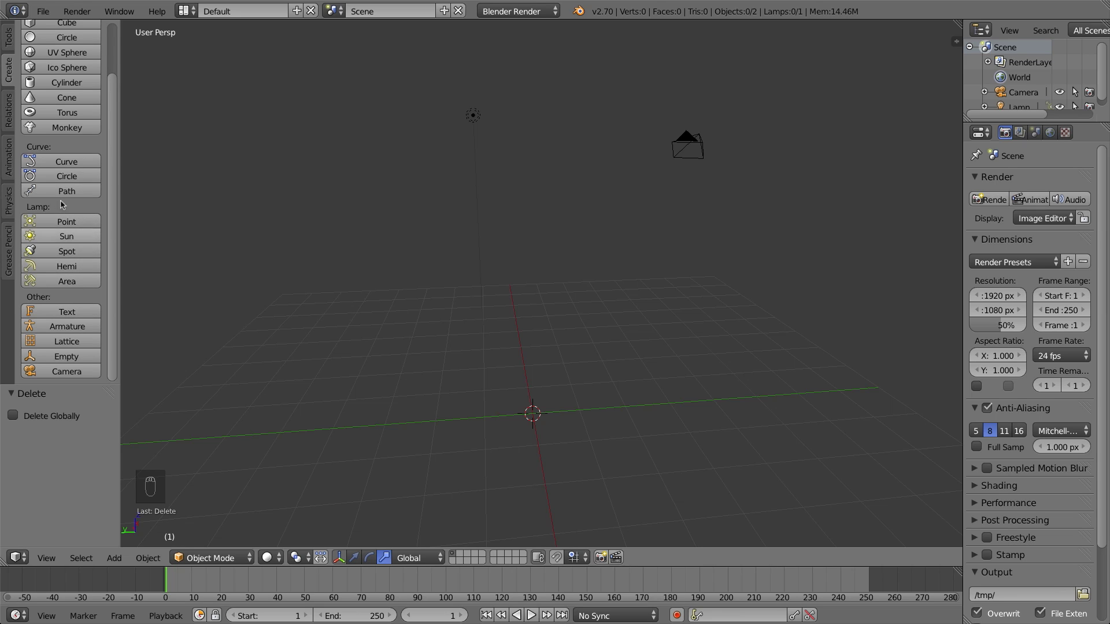
drag(115, 154, 117, 178)
drag(112, 156, 24, 36)
drag(15, 35, 408, 292)
key(shift+a)
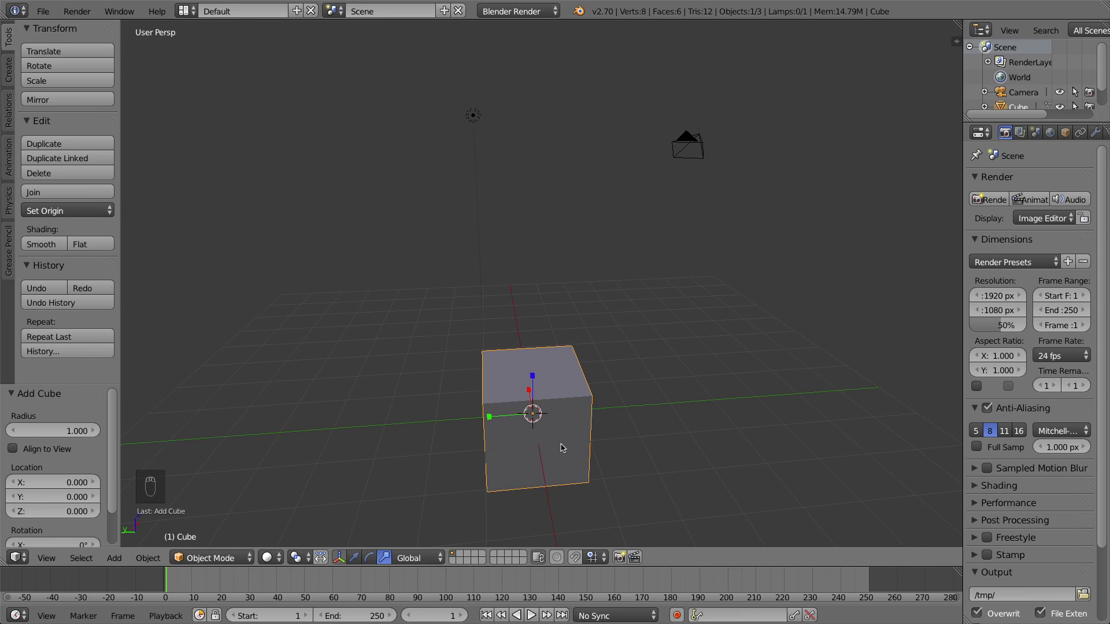
Switch the viewport to a front orthographic view of the new cube.
key(KP_1)
key(KP_3)
key(KP_7)
key(KP_1)
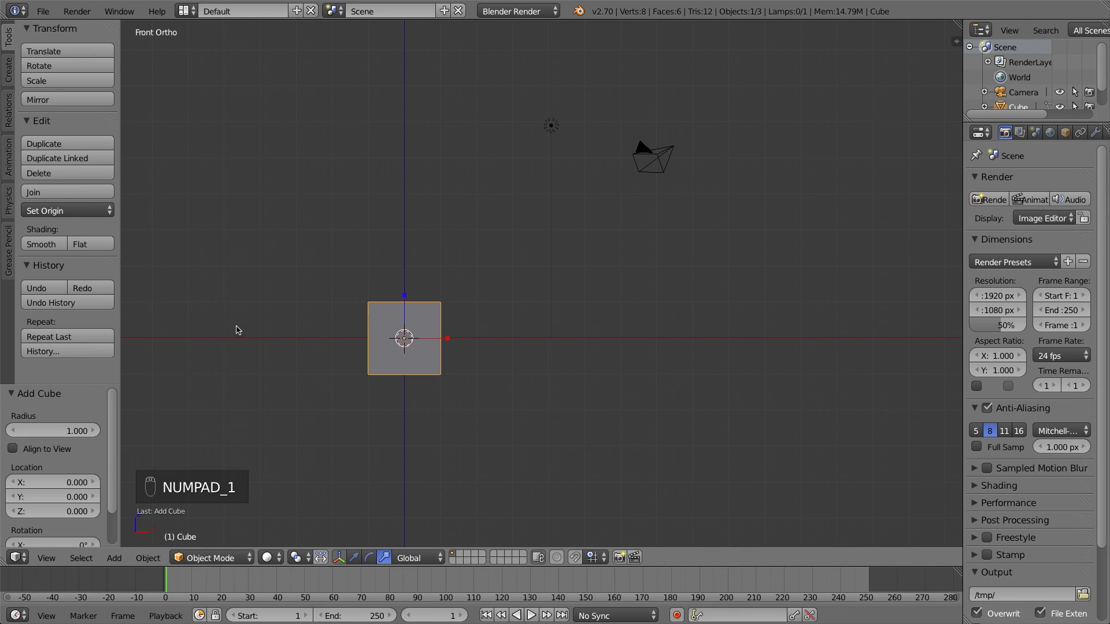
Place the 3D cursor left of the cube, add a cone there and raise it slightly.
click(241, 332)
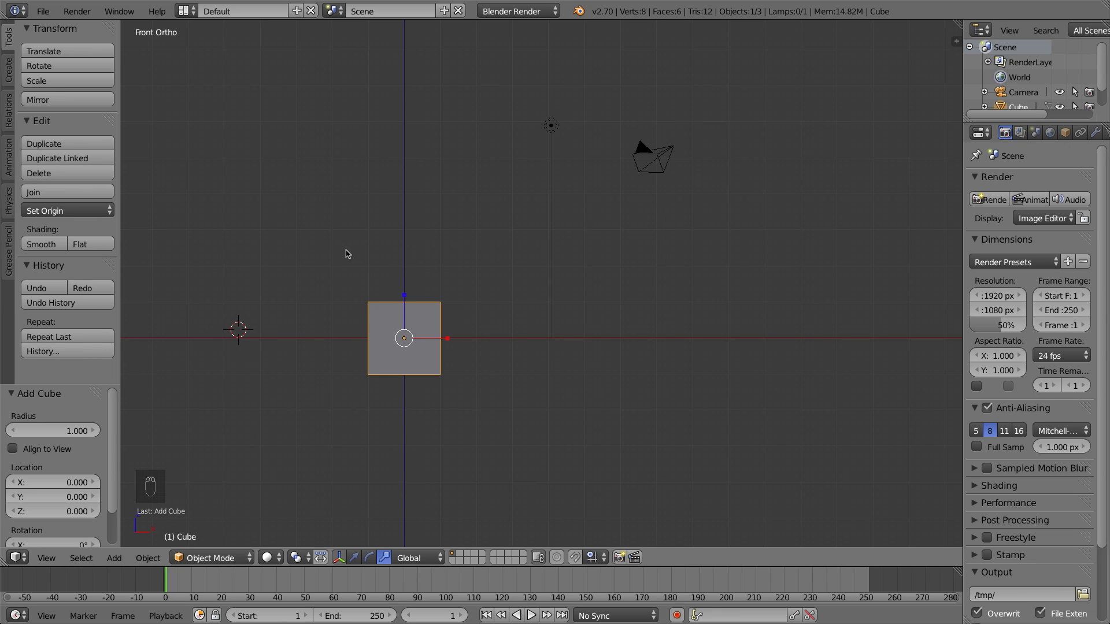
key(shift+a)
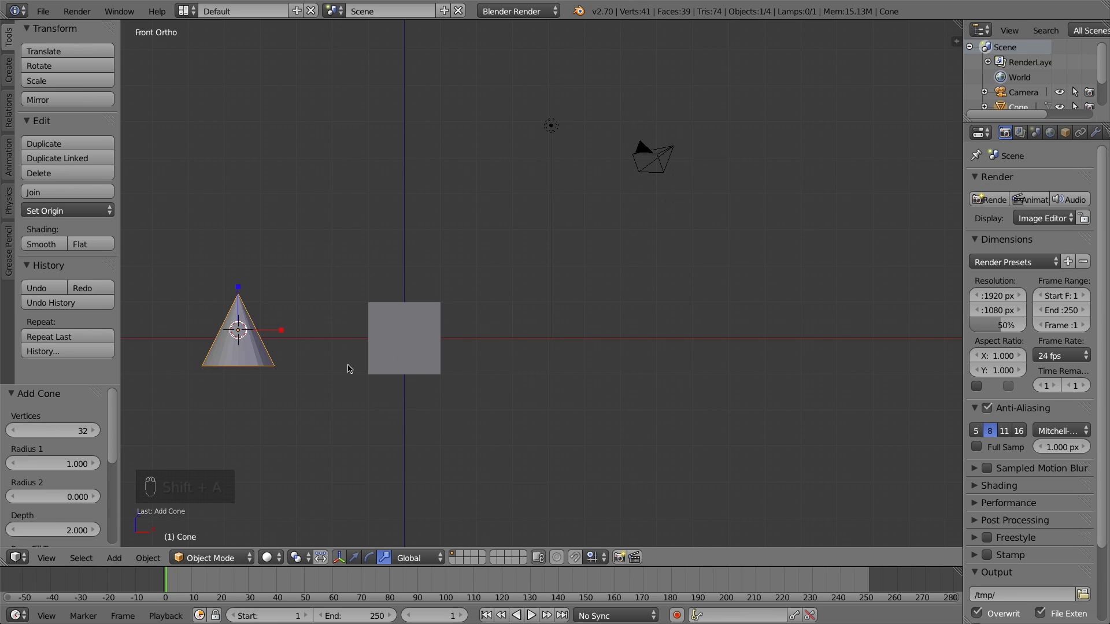
drag(358, 561, 286, 287)
Rotate the cone about 180° so it sits upside down and scale it to about twice its size.
key(g)
key(r)
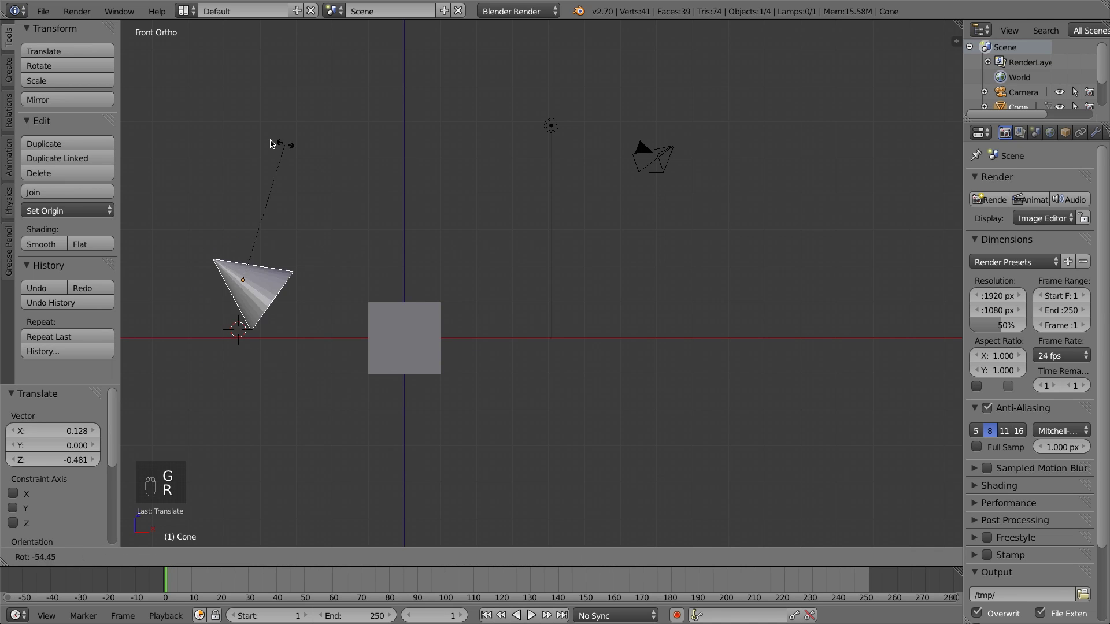
click(276, 164)
key(s)
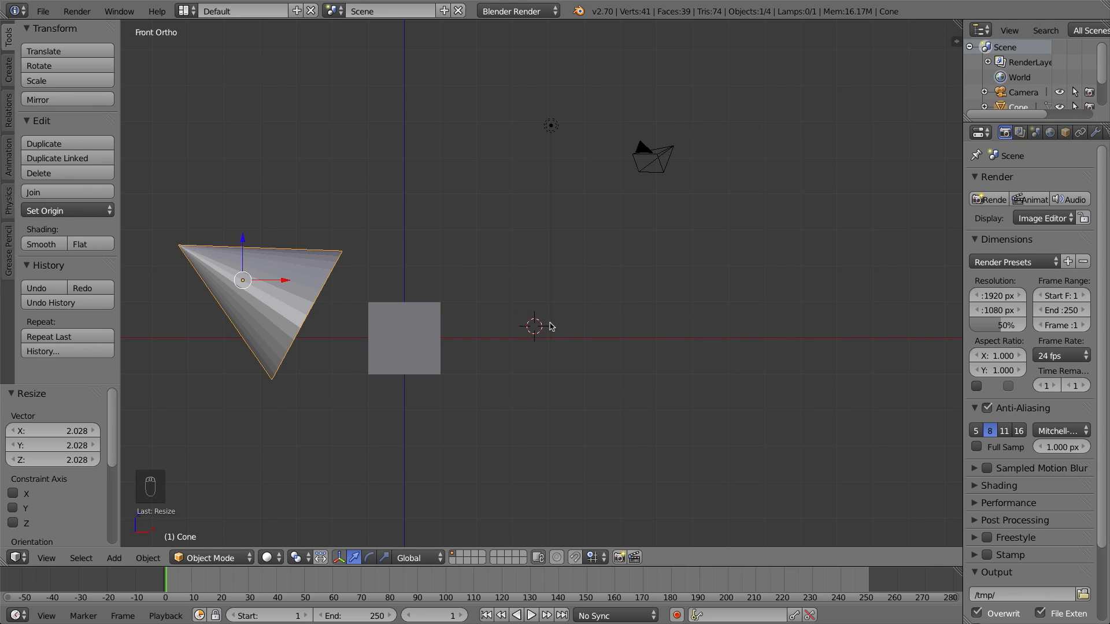
key(shift+a)
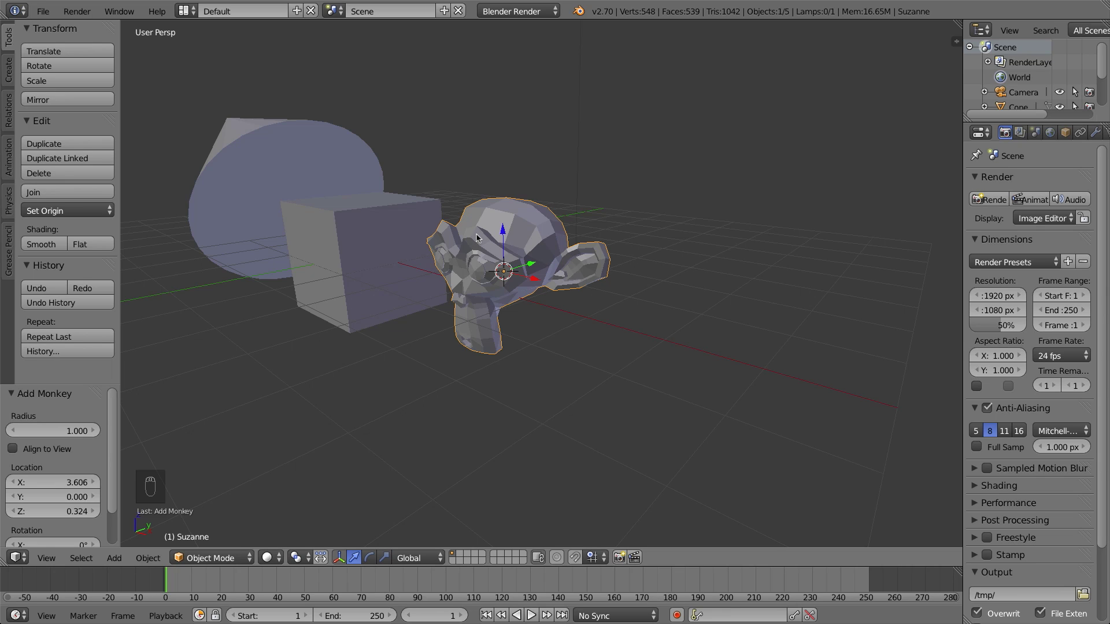
middle_click(660, 275)
middle_click(660, 275)
drag(676, 277, 512, 272)
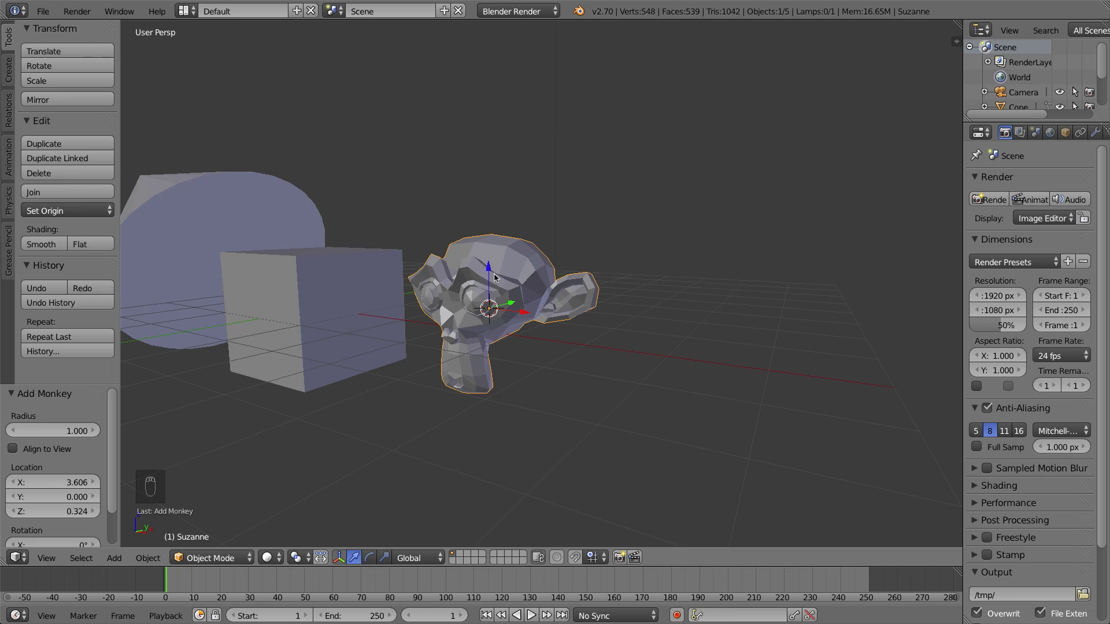
Delete the selected monkey head with X, leaving the cube and cone in the scene.
key(x)
drag(257, 222, 307, 234)
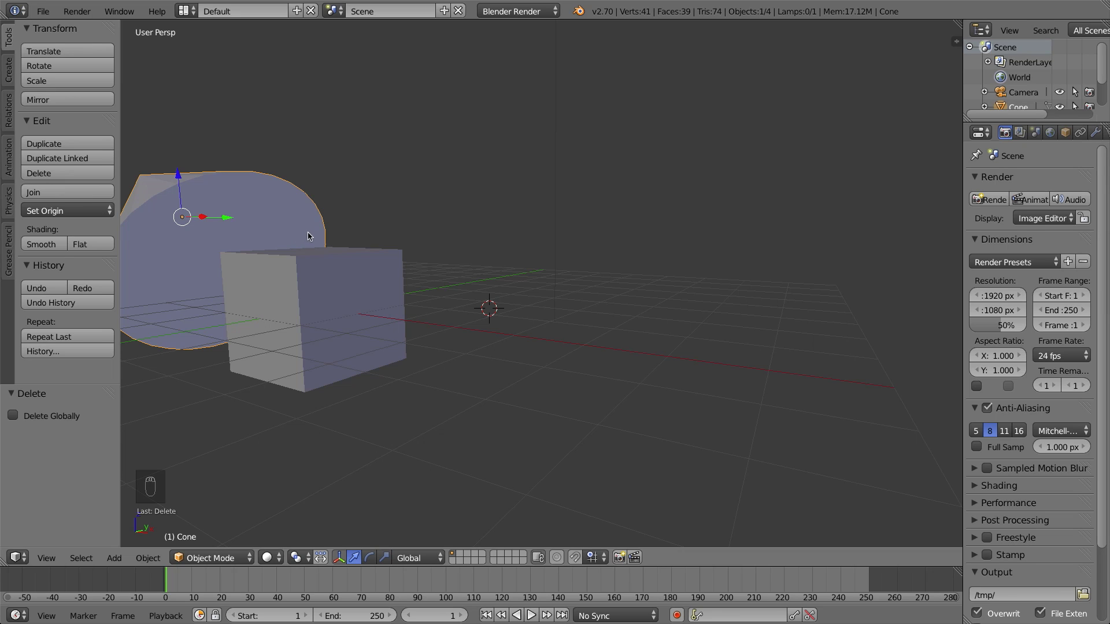